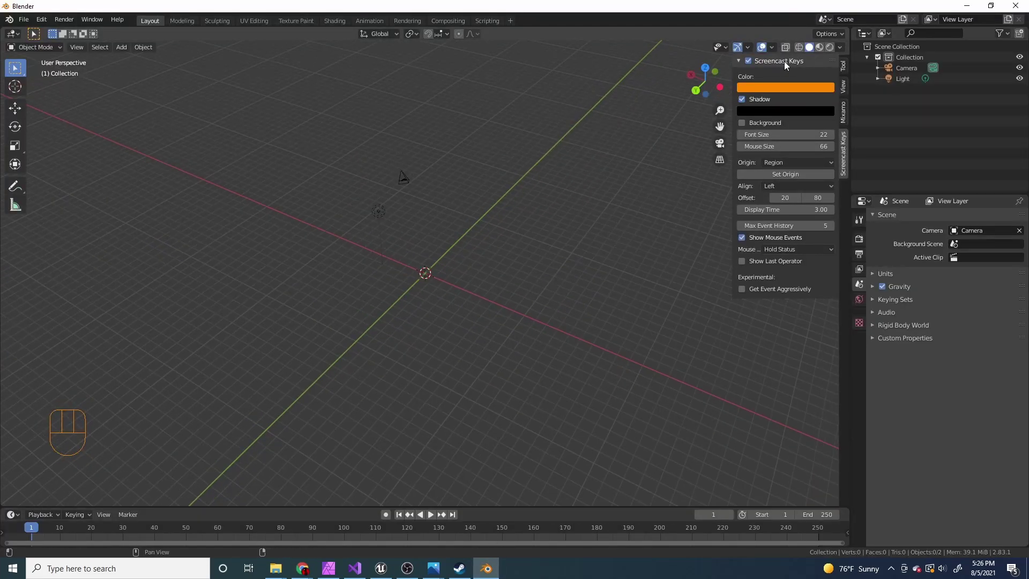
- Hide the sidebar, orbit the empty scene, and bring up the Add > Mesh primitives list
left_click_drag(427, 209, 413, 211)
key("n")
left_click_drag(472, 272, 499, 268)
left_click_drag(497, 276, 473, 278)
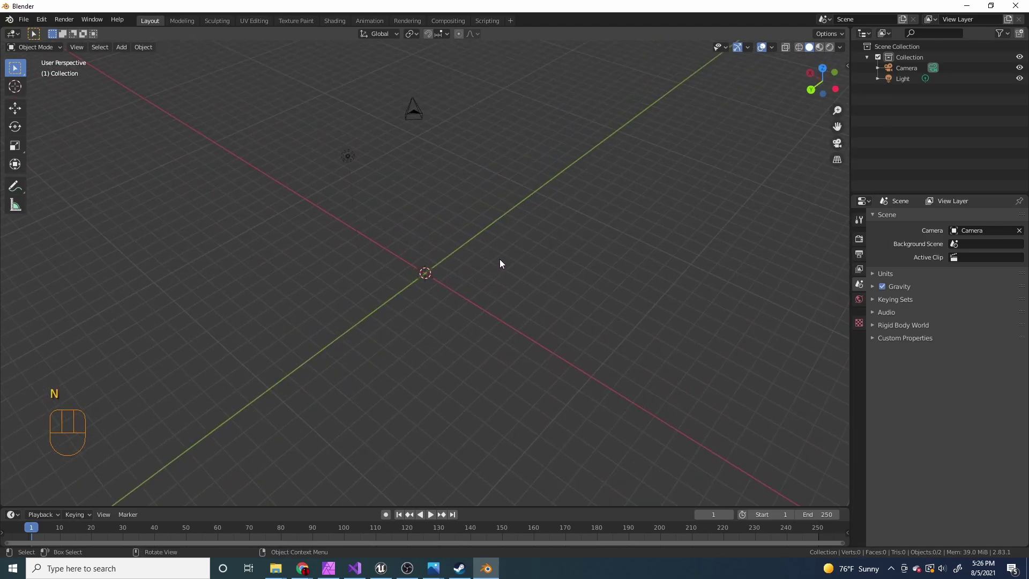
key("shift+a")
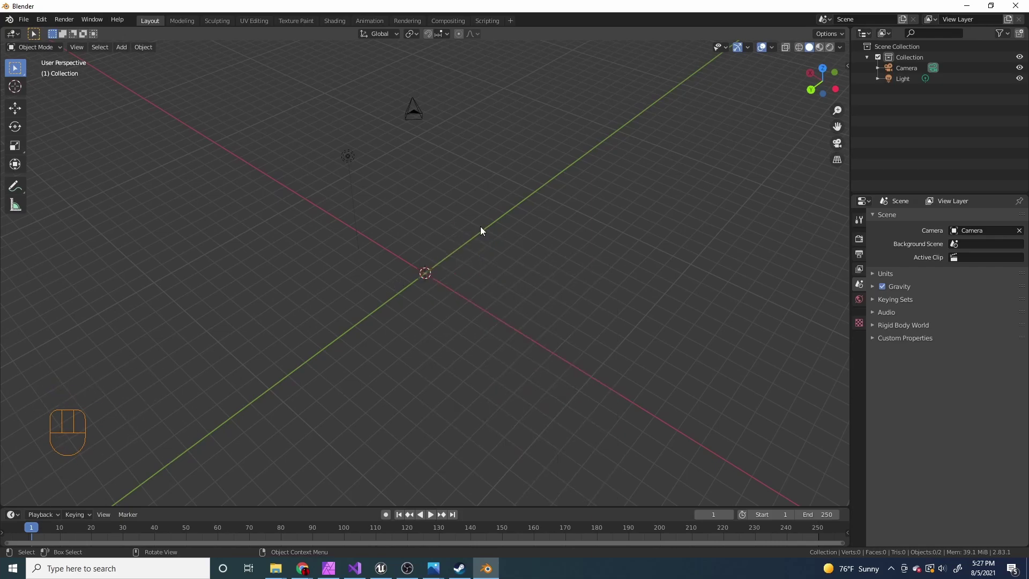
left_click_drag(470, 256, 456, 239)
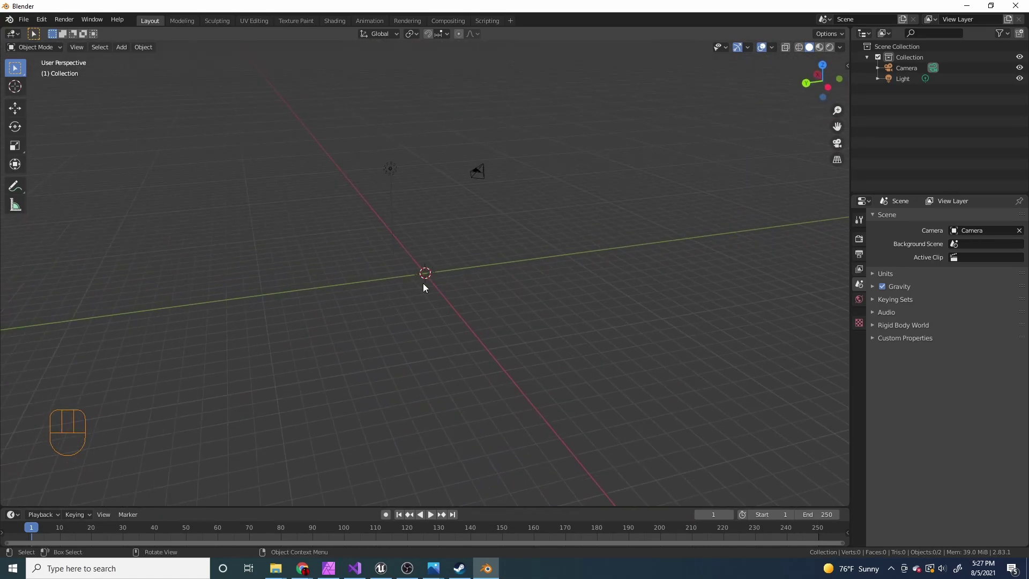
left_click_drag(510, 260, 476, 268)
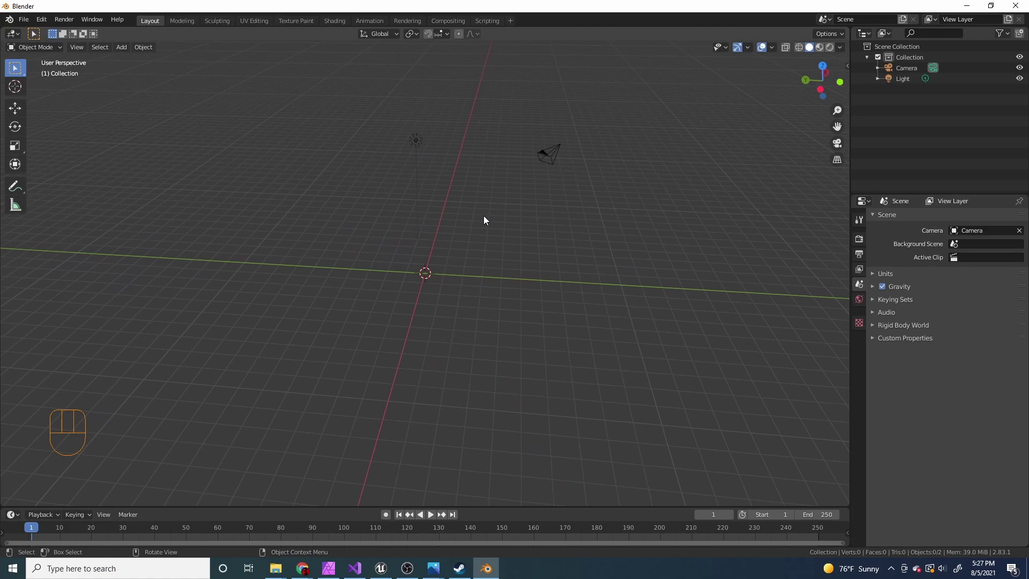
left_click_drag(479, 293, 504, 285)
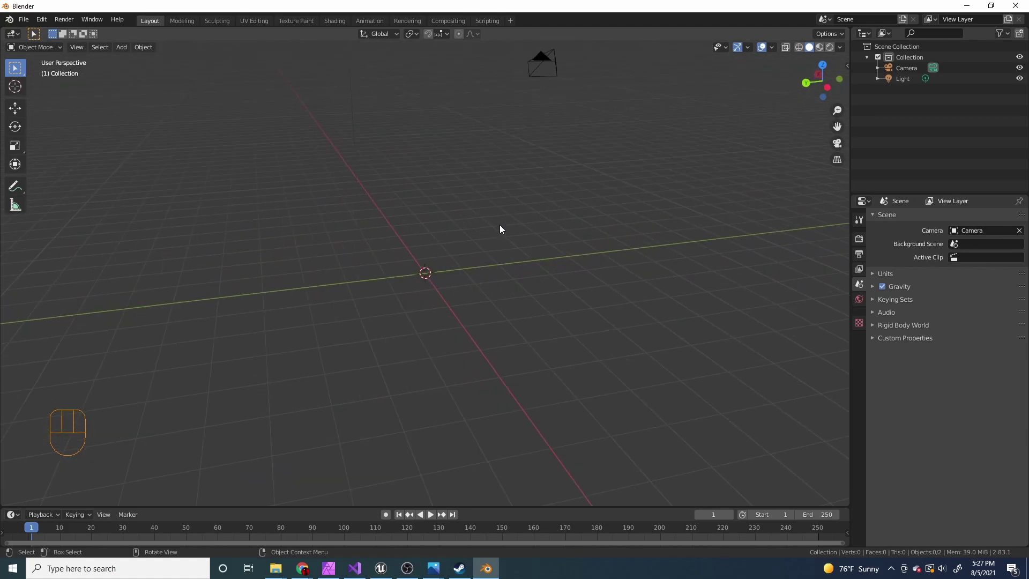
- Add a cylinder at the origin with 100 vertices and remove the stray extra object
key("shift+a")
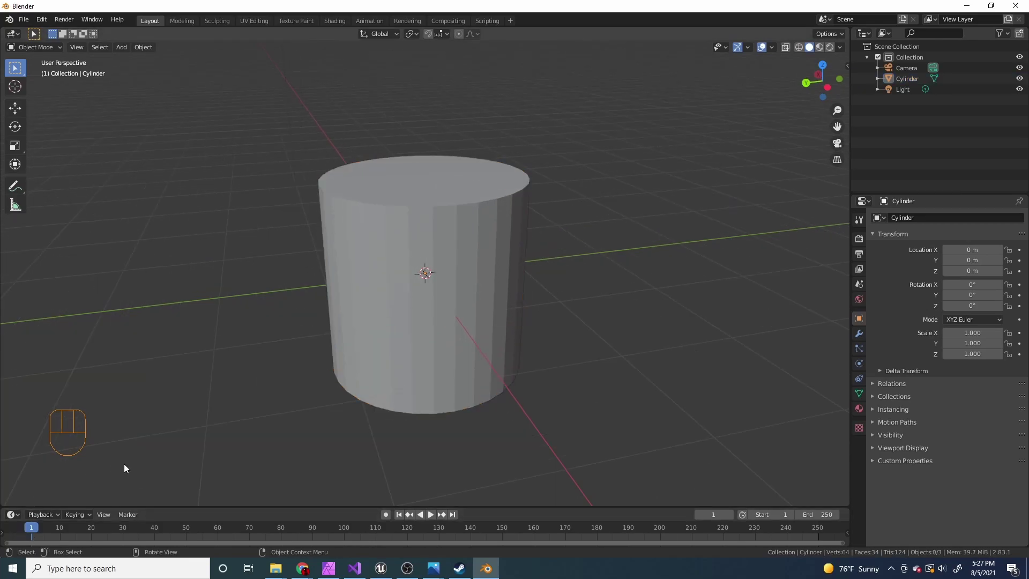
left_click(399, 254)
key("x")
key("shift+a")
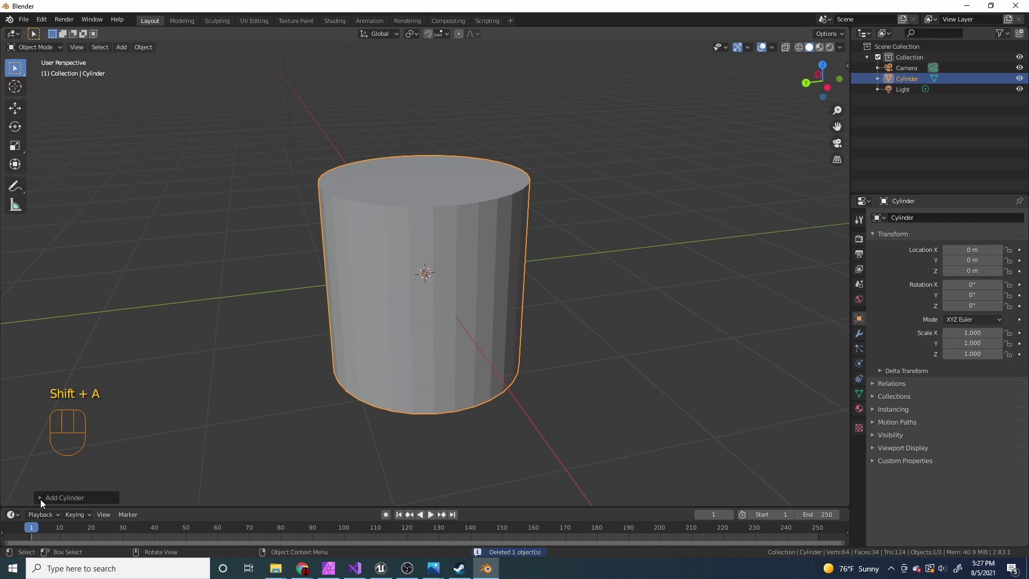
left_click(44, 504)
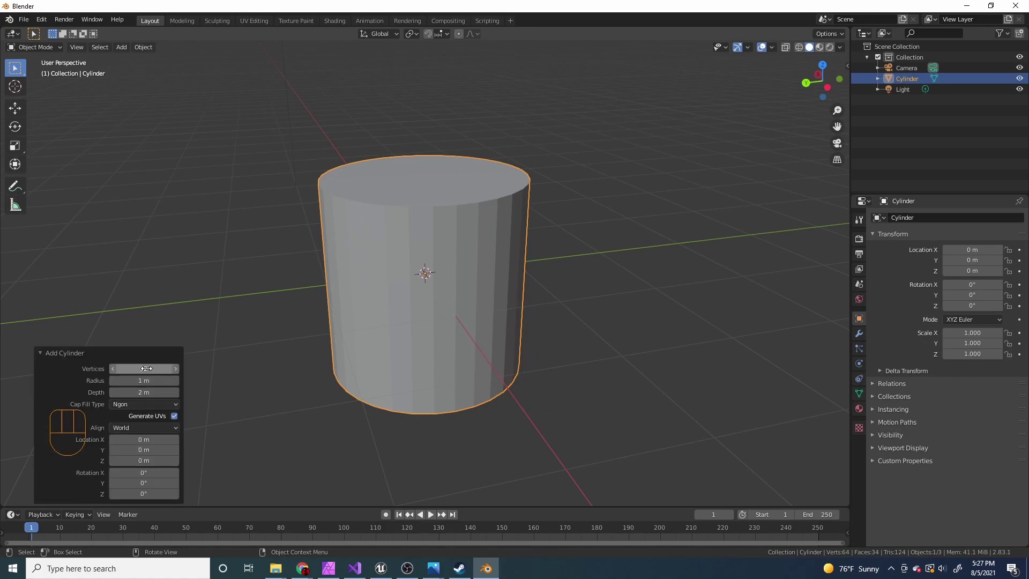
- Reshape the cylinder into a slender, tall column viewed from the side
left_click_drag(314, 286, 260, 317)
middle_click(264, 320)
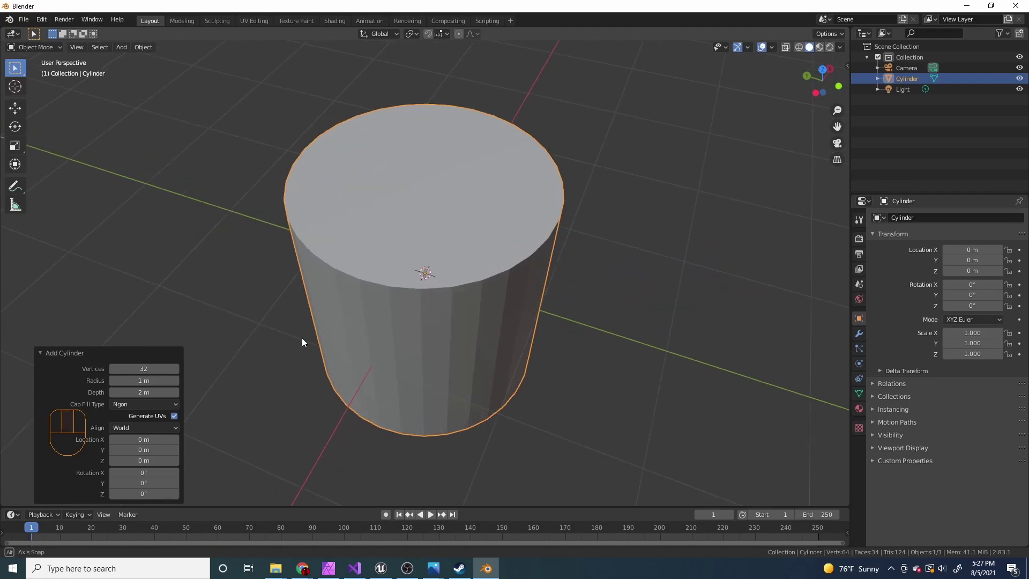
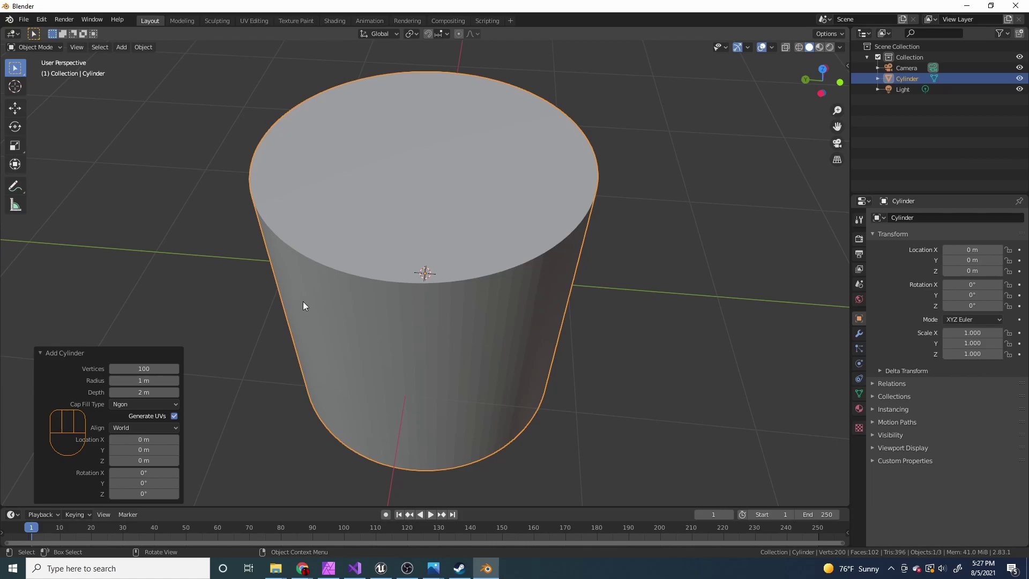
left_click_drag(442, 324, 479, 299)
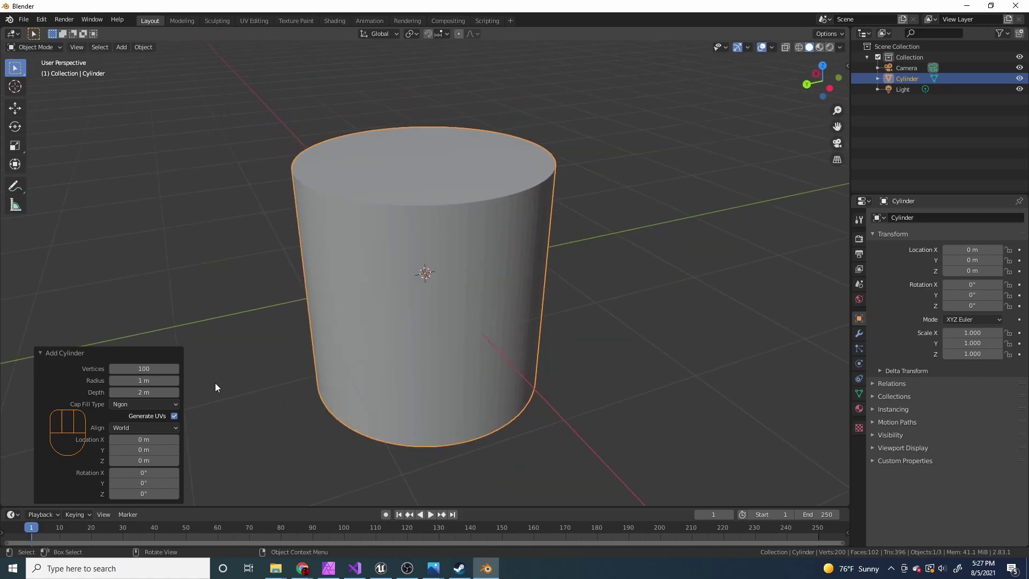
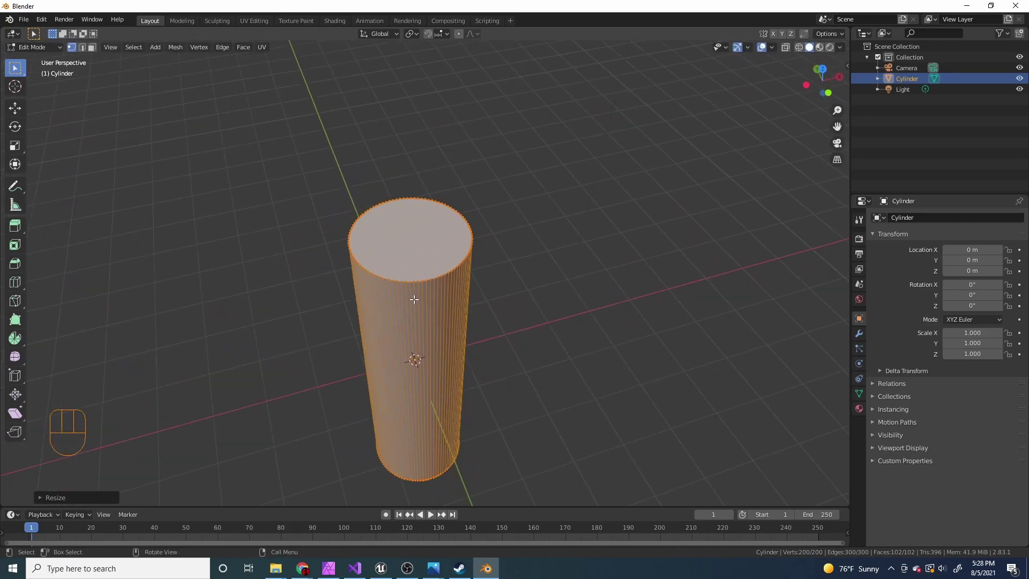
- In Edit Mode, select the column's top edge loop and zoom in on the cap
left_click_drag(416, 298, 442, 294)
left_click_drag(481, 318, 490, 279)
key("s")
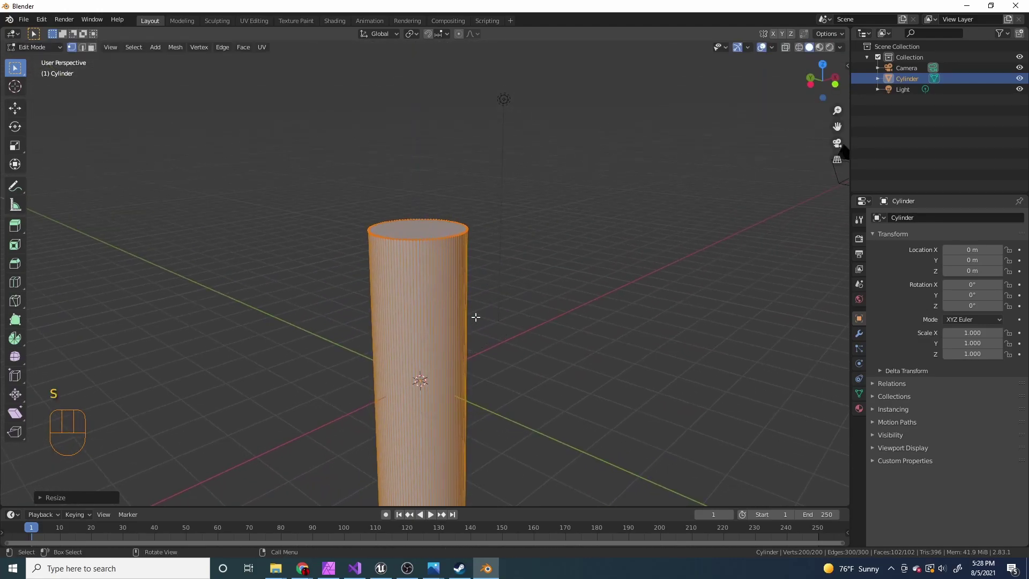
middle_click(392, 238)
left_click_drag(393, 238, 381, 249)
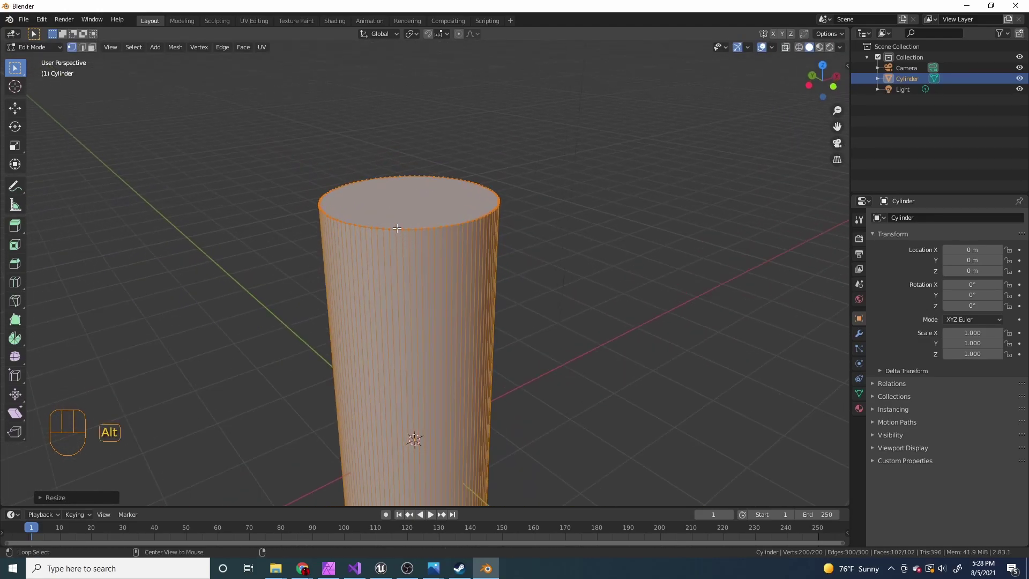
left_click(393, 228)
left_click_drag(439, 288, 493, 329)
key("g")
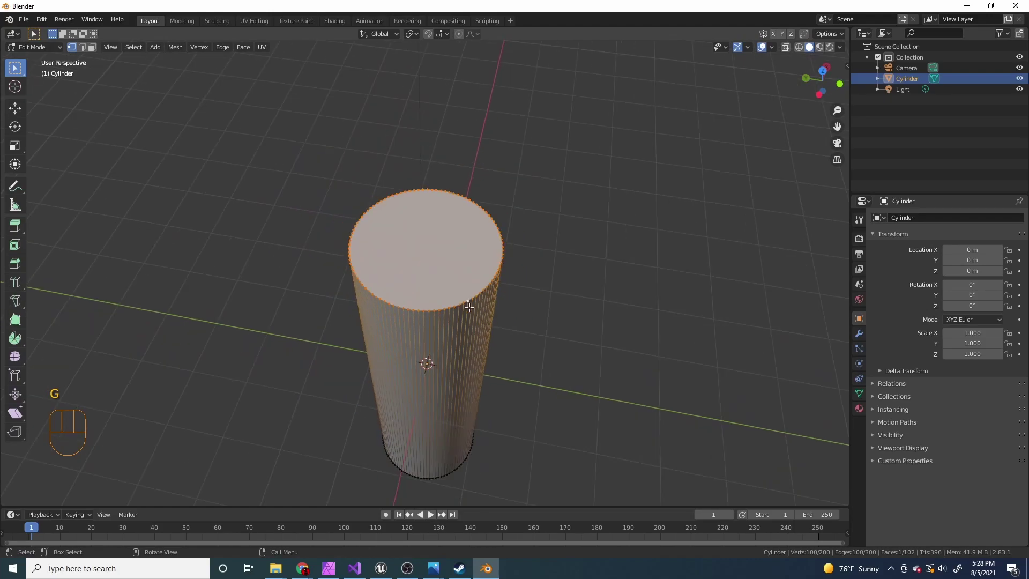
type("3")
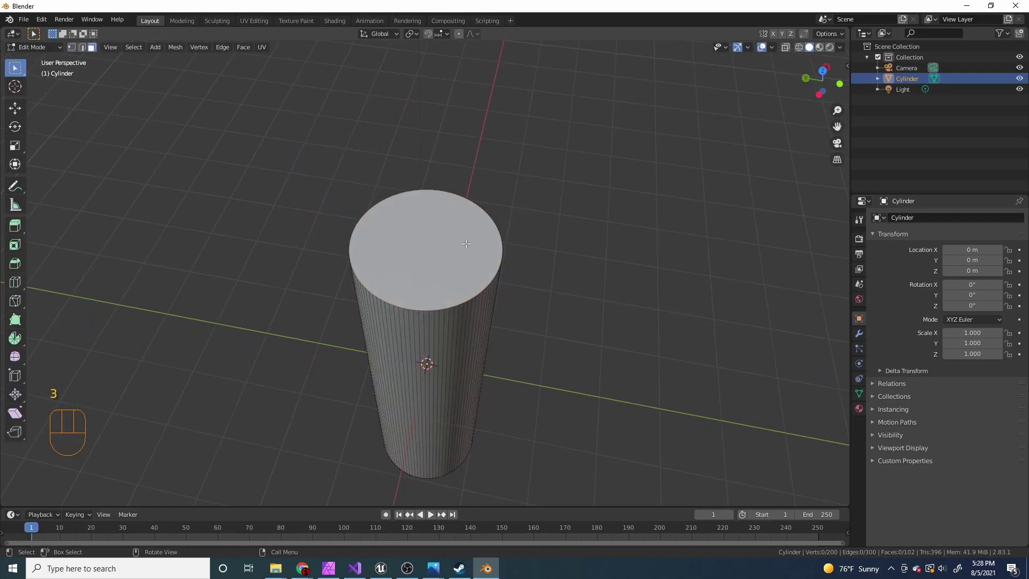
left_click_drag(546, 273, 531, 259)
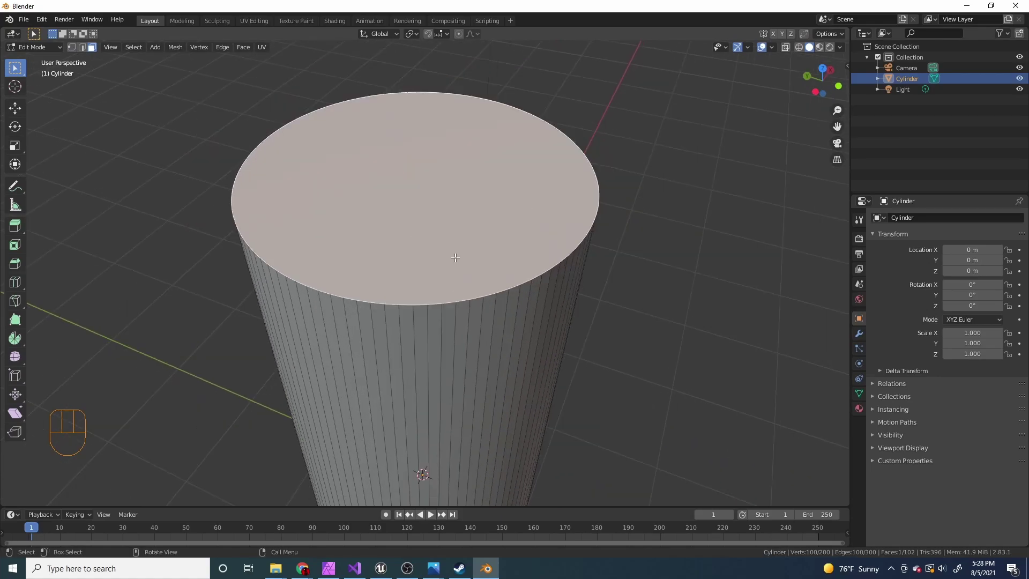
- Switch to face select and pick the top cap face, then view it from a low side angle
type("2")
left_click(379, 300)
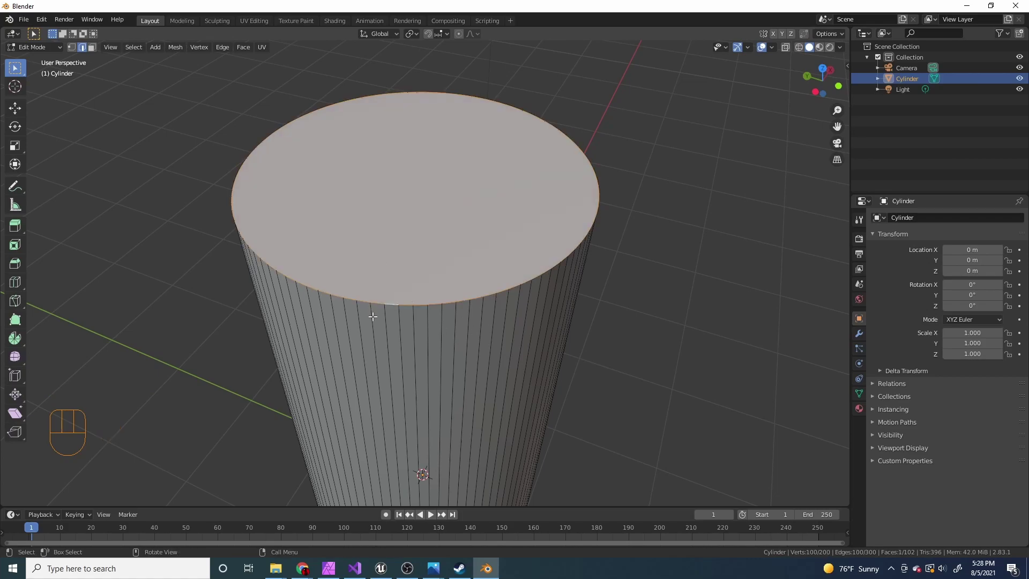
key("1")
key("3")
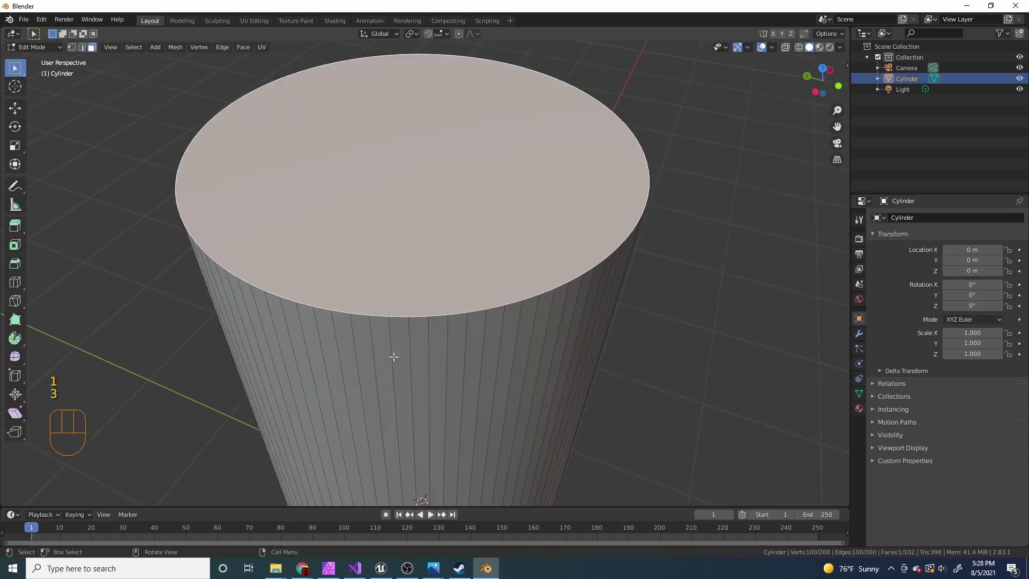
left_click(402, 361)
left_click(428, 354)
left_click_drag(456, 285, 418, 270)
left_click_drag(452, 274, 477, 253)
left_click_drag(461, 271, 453, 297)
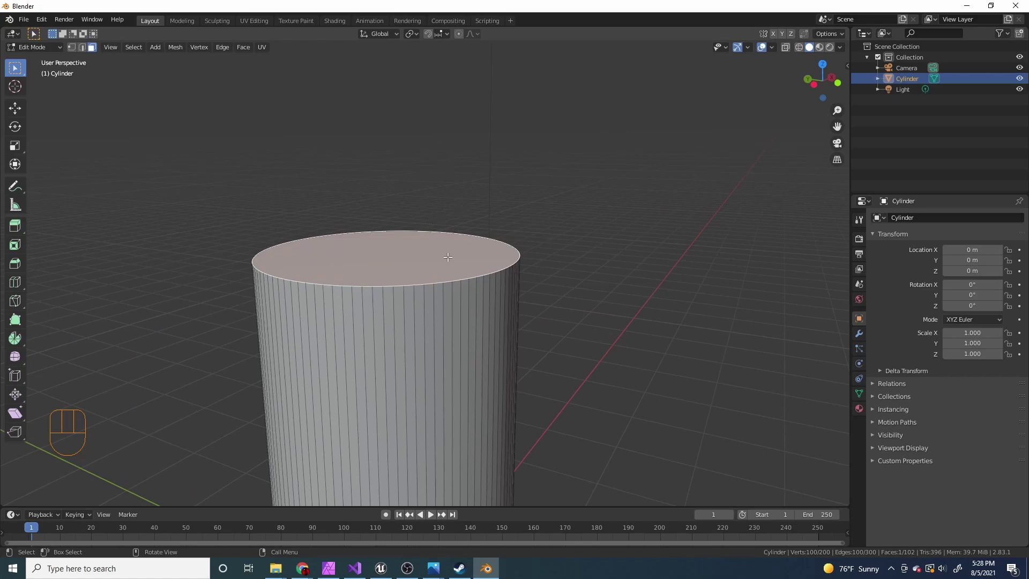
middle_click(460, 285)
- Extrude the top face and scale it outward into a wide, flat disc guard
key("e")
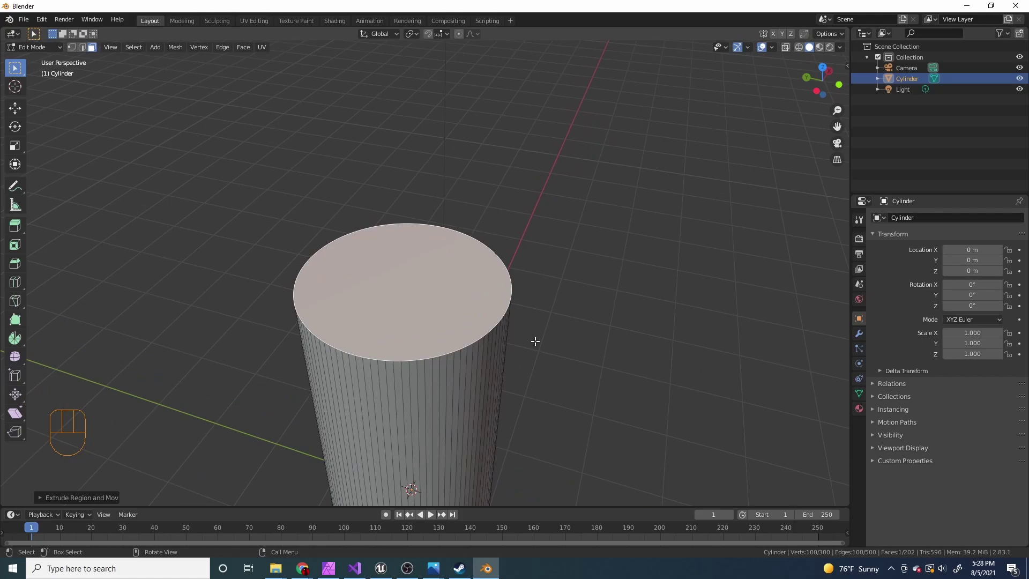
key("g")
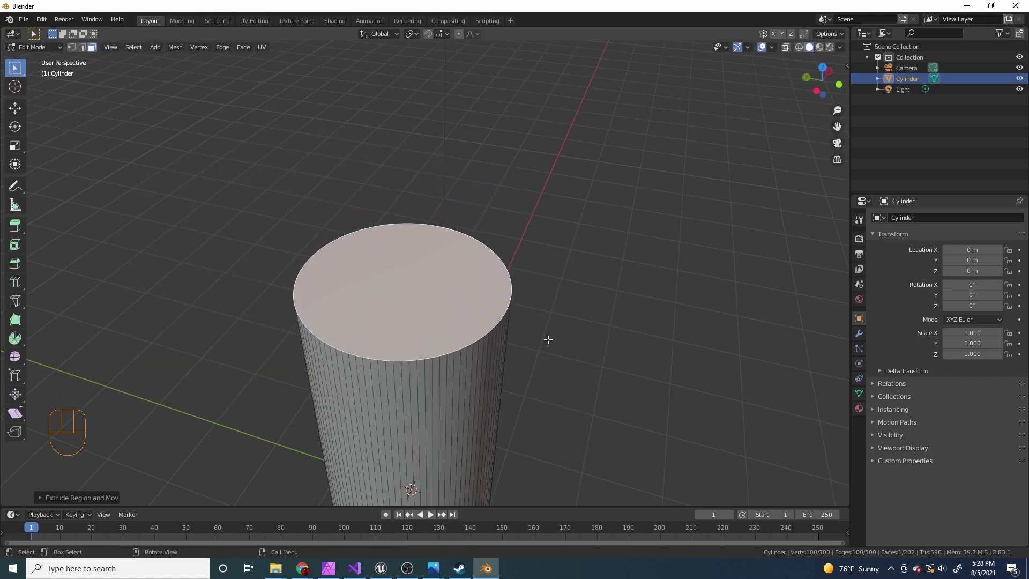
key("s")
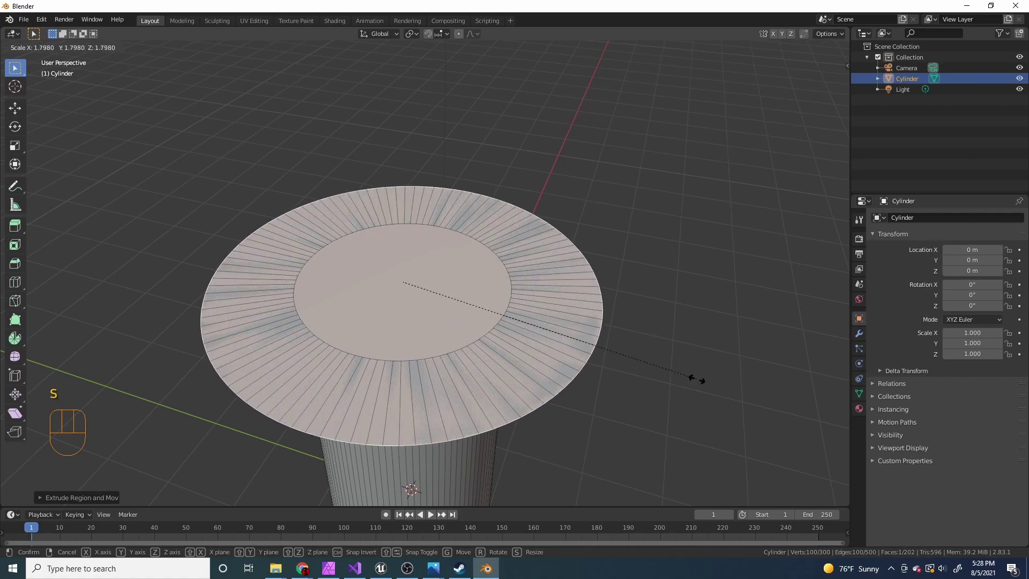
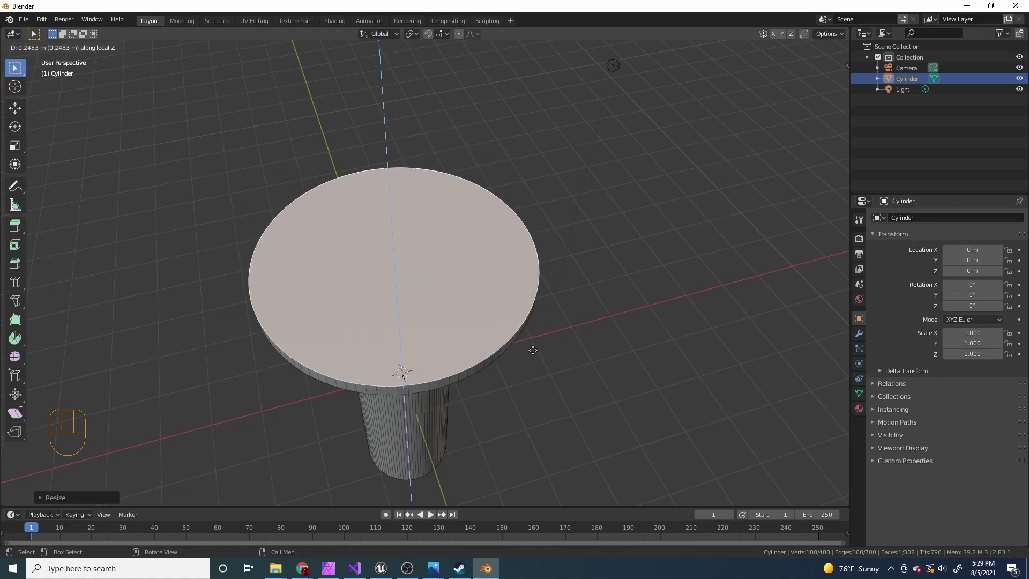
left_click_drag(534, 345, 579, 338)
left_click_drag(422, 381, 466, 375)
left_click_drag(534, 382, 475, 391)
left_click_drag(379, 348, 339, 351)
middle_click(396, 356)
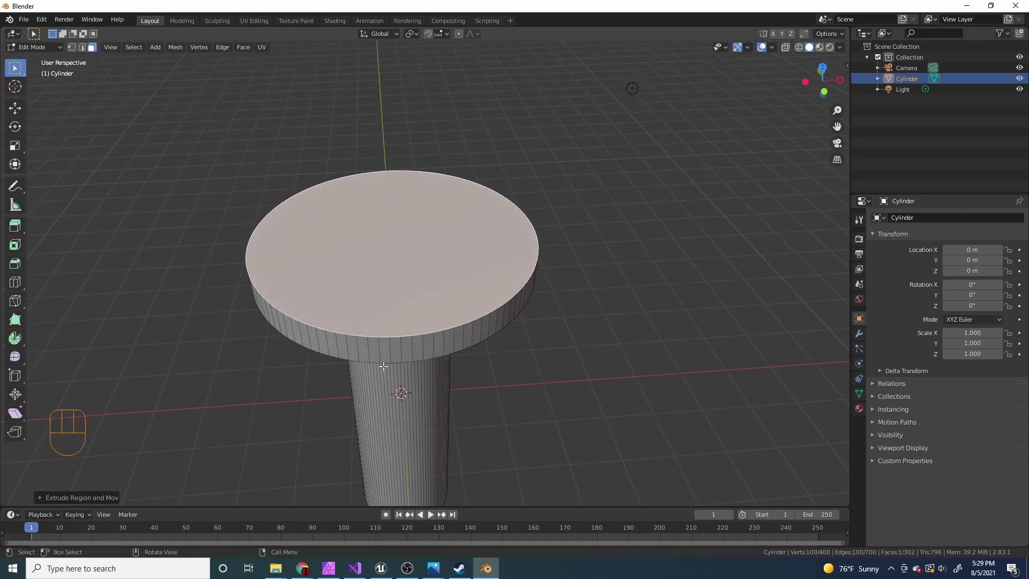
left_click_drag(386, 368, 370, 373)
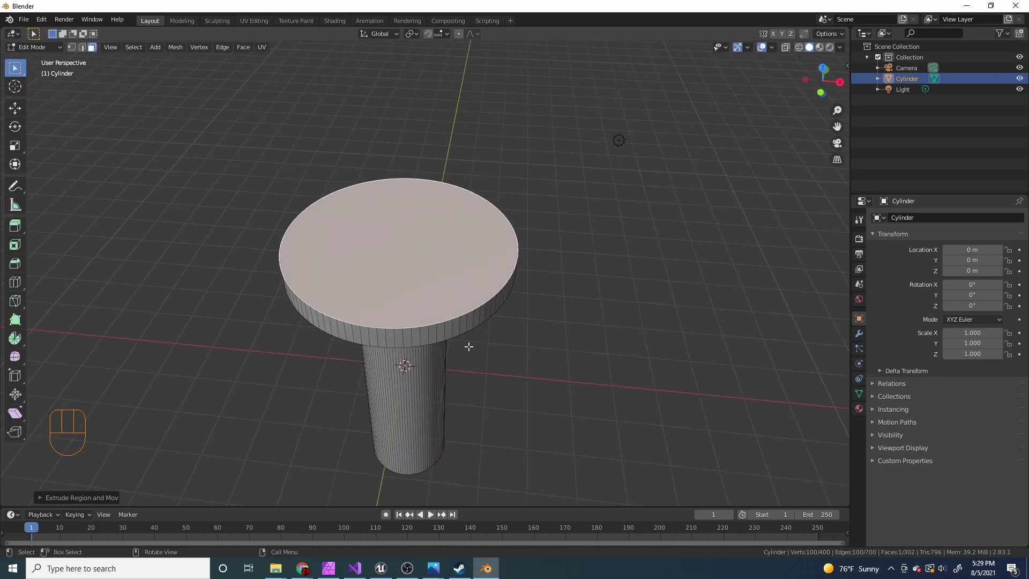
- Try shifting the guard's top face sideways along one axis and cancel the move
key("g")
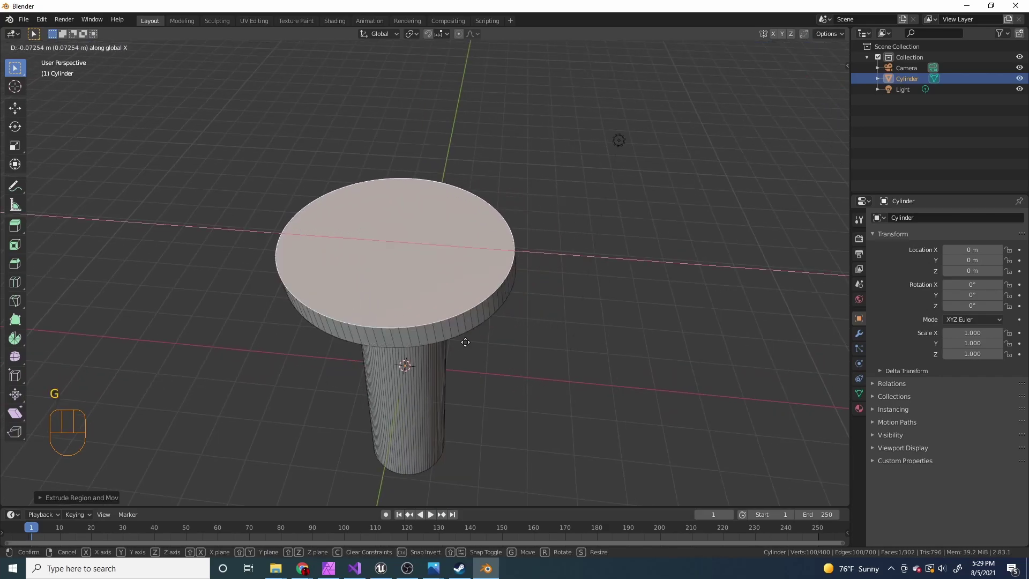
key("g")
left_click_drag(480, 323, 577, 326)
key("g")
key("g")
left_click_drag(532, 260, 477, 271)
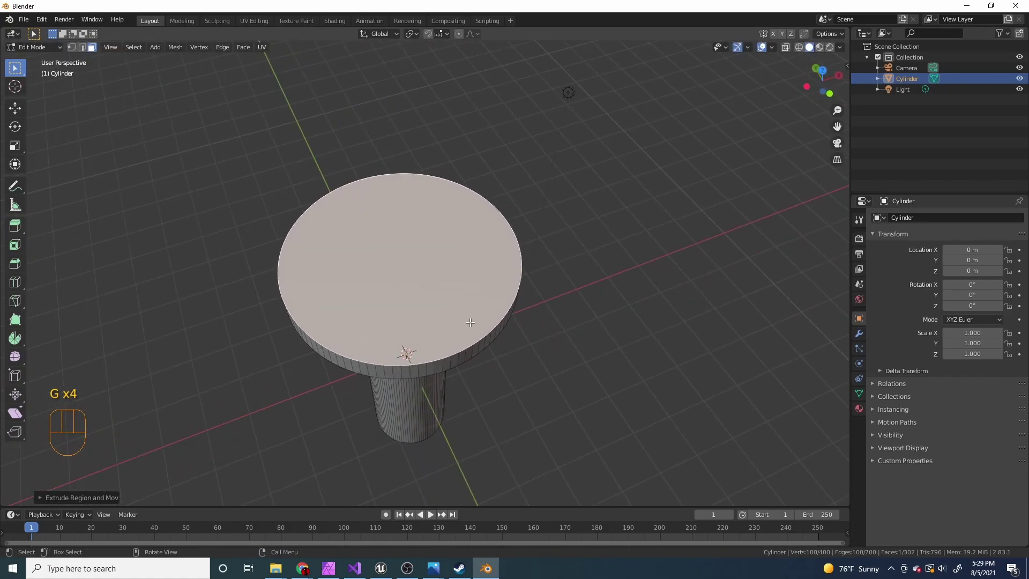
left_click_drag(473, 330, 478, 278)
- Try pulling the top face up into a tall wall, then cancel and undo the attempts
key("g")
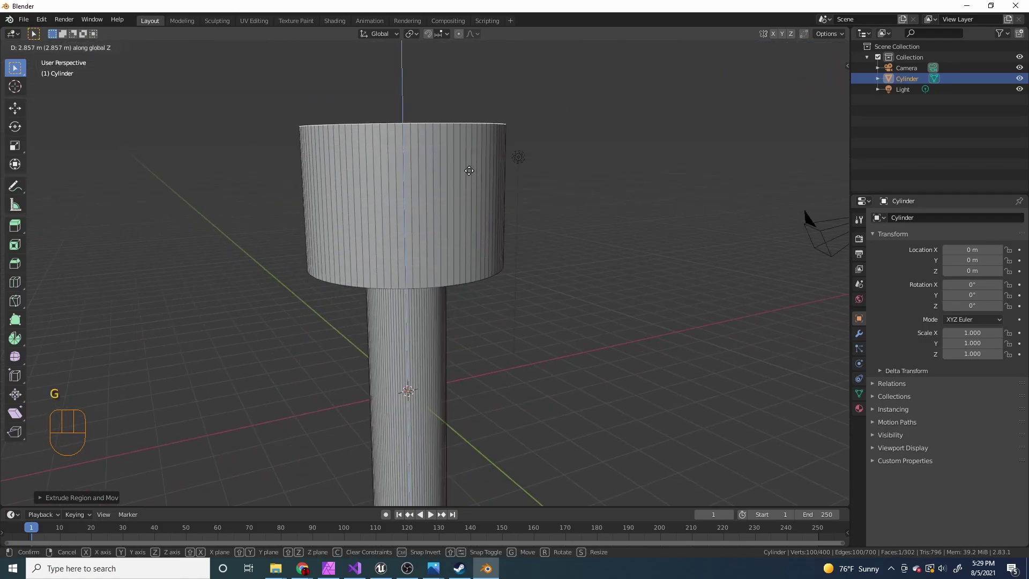
left_click_drag(473, 266, 505, 272)
key("g")
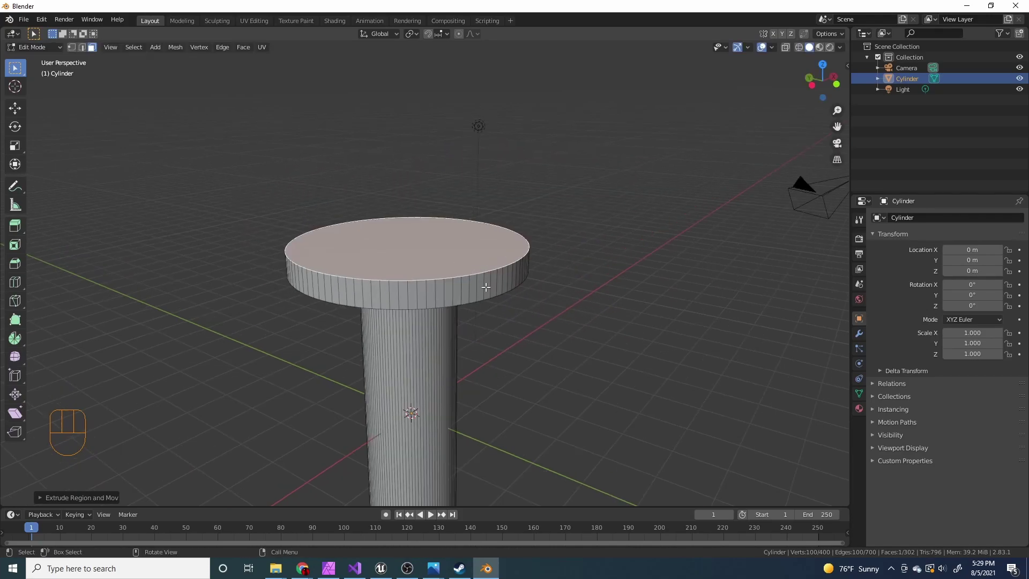
key("g")
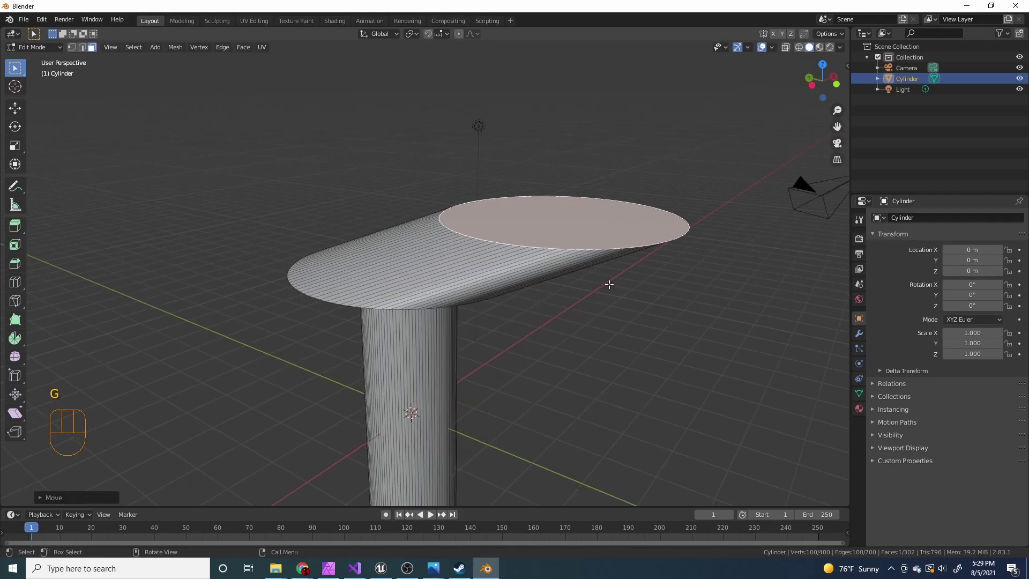
key("ctrl+z")
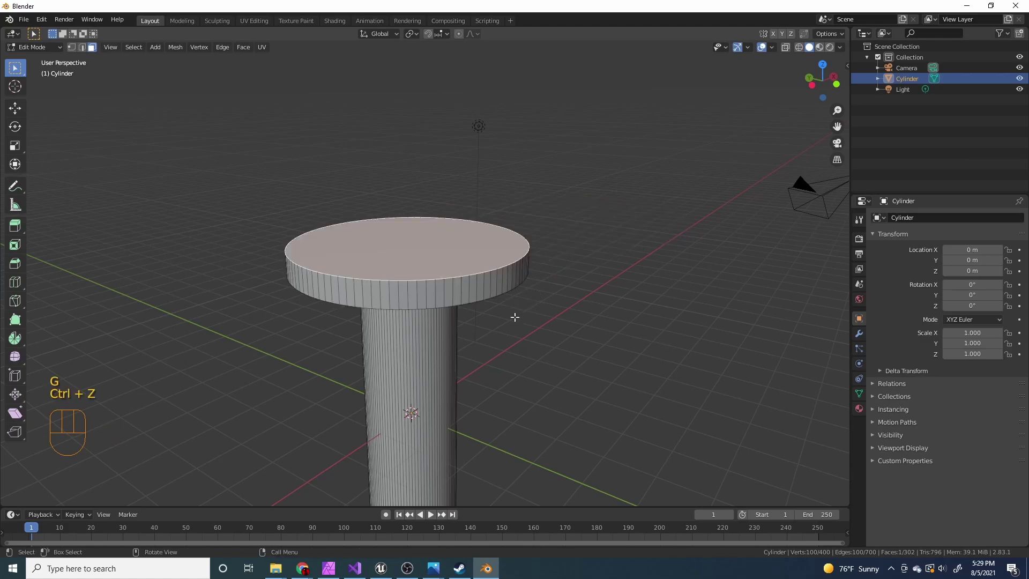
left_click_drag(514, 318, 538, 290)
left_click_drag(530, 316, 513, 341)
- Orbit below the disc guard to look at the handle's sides
key("g")
left_click_drag(515, 302, 529, 295)
middle_click(529, 295)
key("g")
left_click_drag(503, 274, 458, 288)
left_click_drag(490, 313, 542, 326)
left_click_drag(512, 335, 533, 309)
left_click_drag(501, 335, 533, 249)
left_click_drag(501, 272, 394, 277)
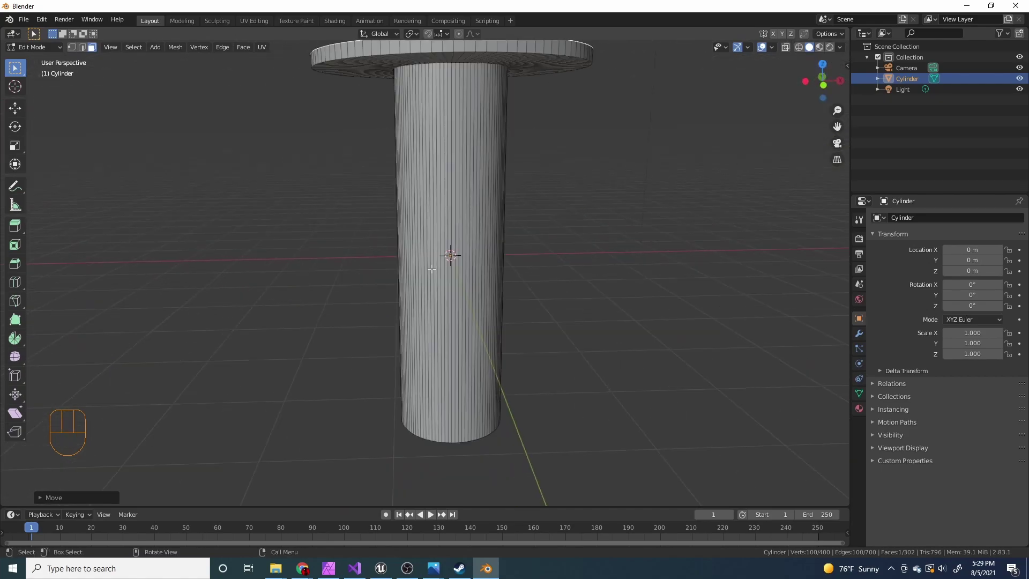
middle_click(433, 265)
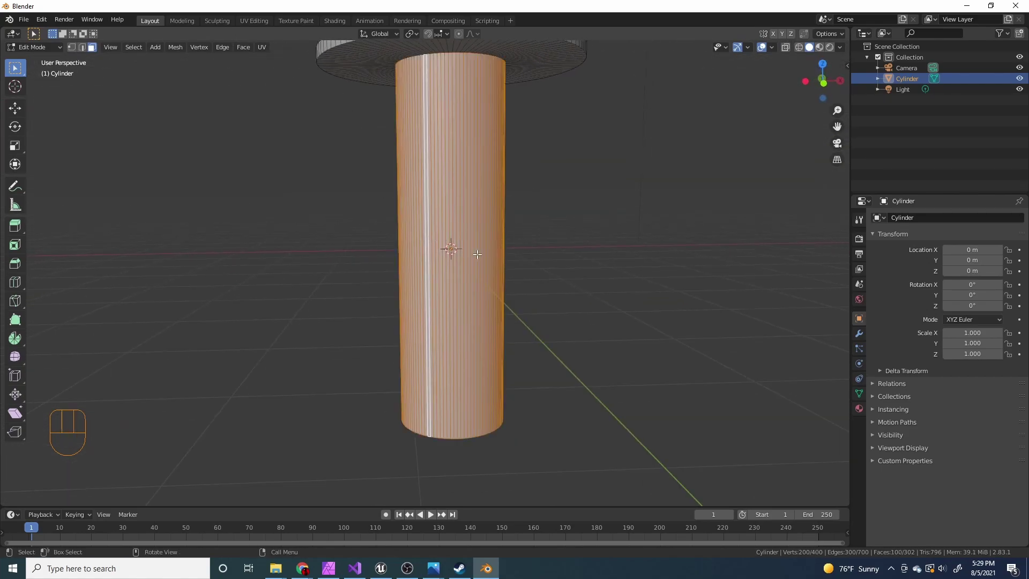
- Select the handle's side faces and scale them inward to slim the handle
left_click(569, 229)
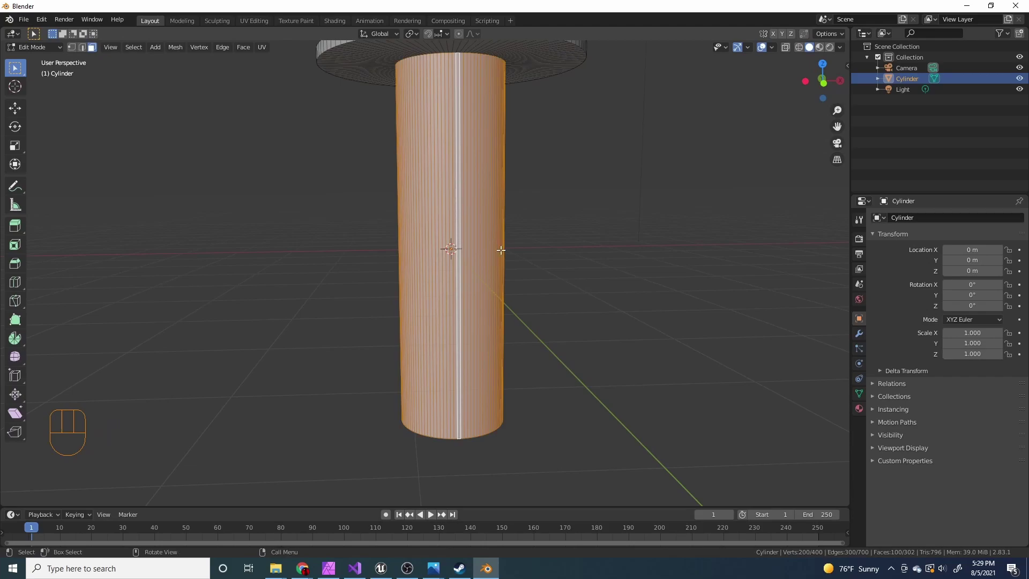
left_click_drag(538, 276, 531, 241)
left_click_drag(466, 262, 457, 295)
key("s")
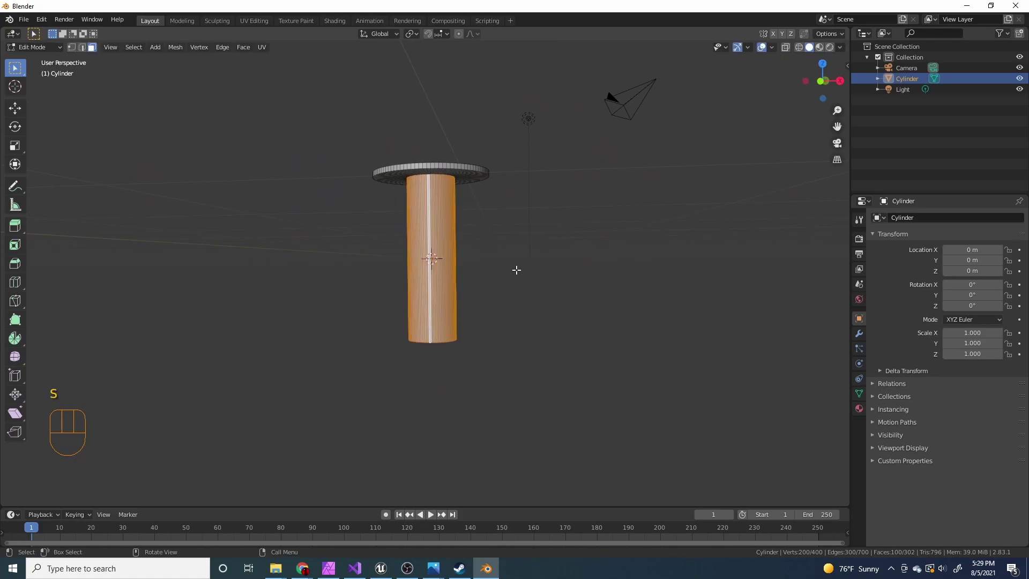
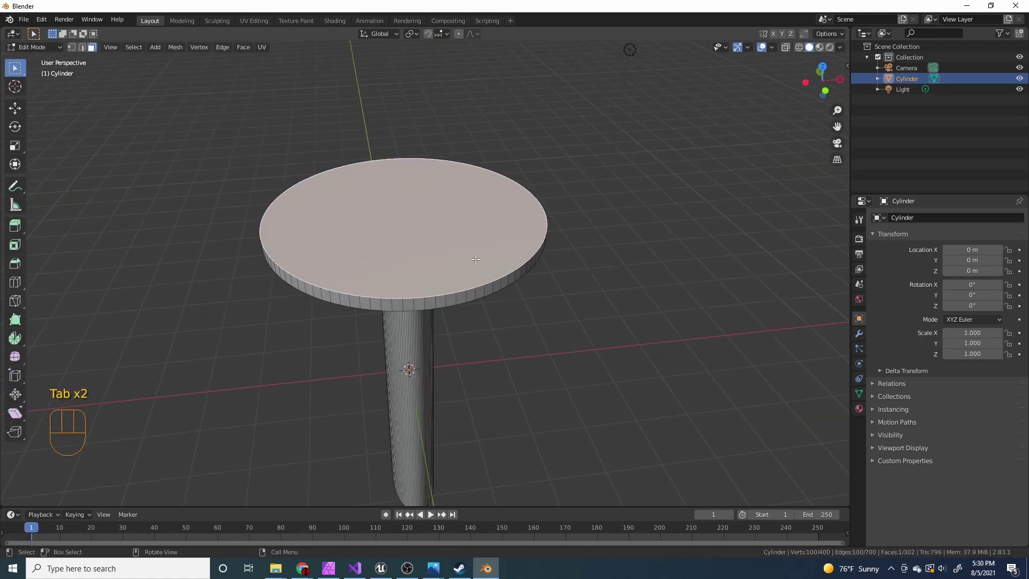
- In Object Mode, add a cube, raise it above the guard along Z and narrow it along X
key("Tab")
key("shift+a")
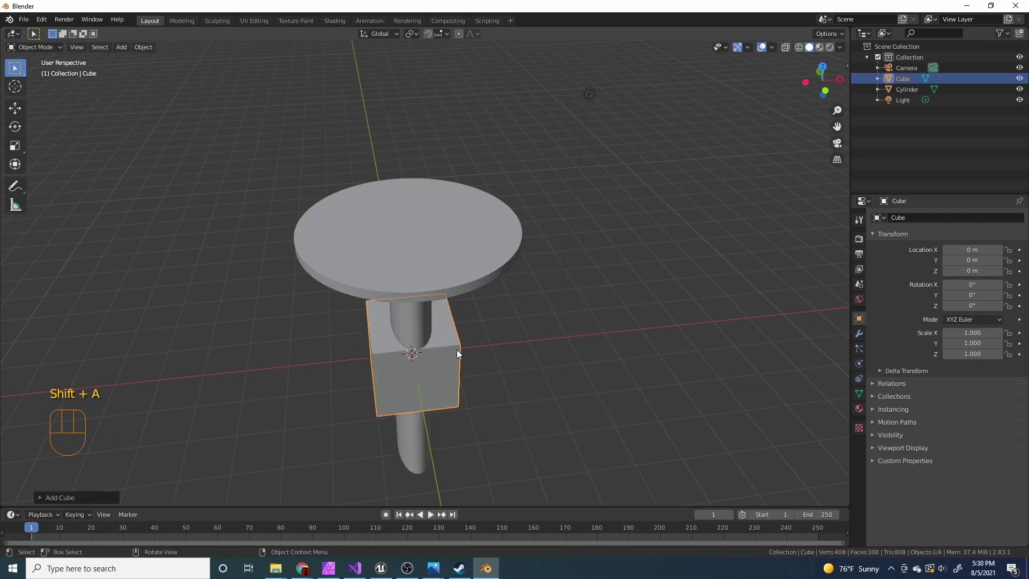
key("g")
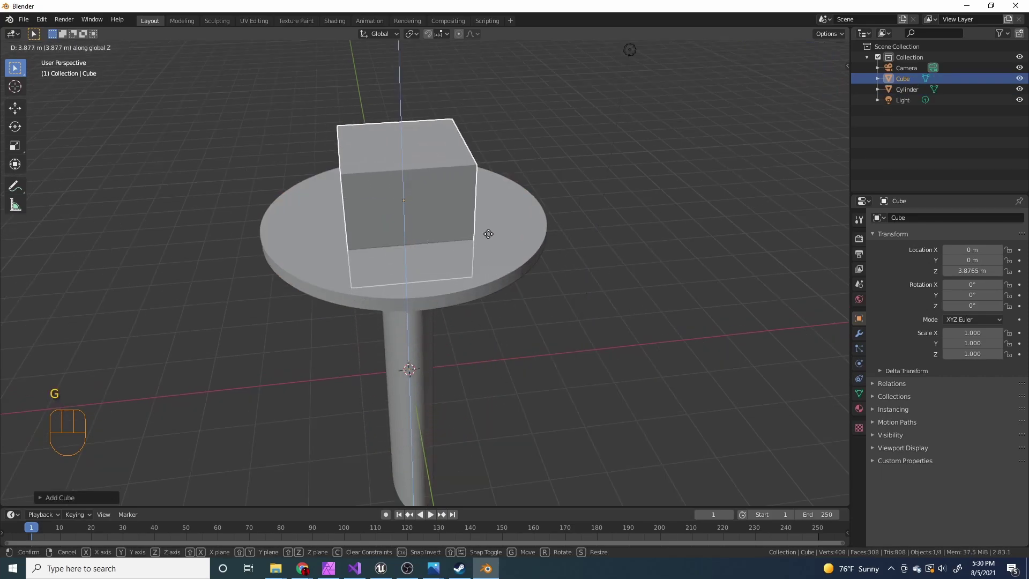
left_click_drag(483, 224, 487, 260)
key("s")
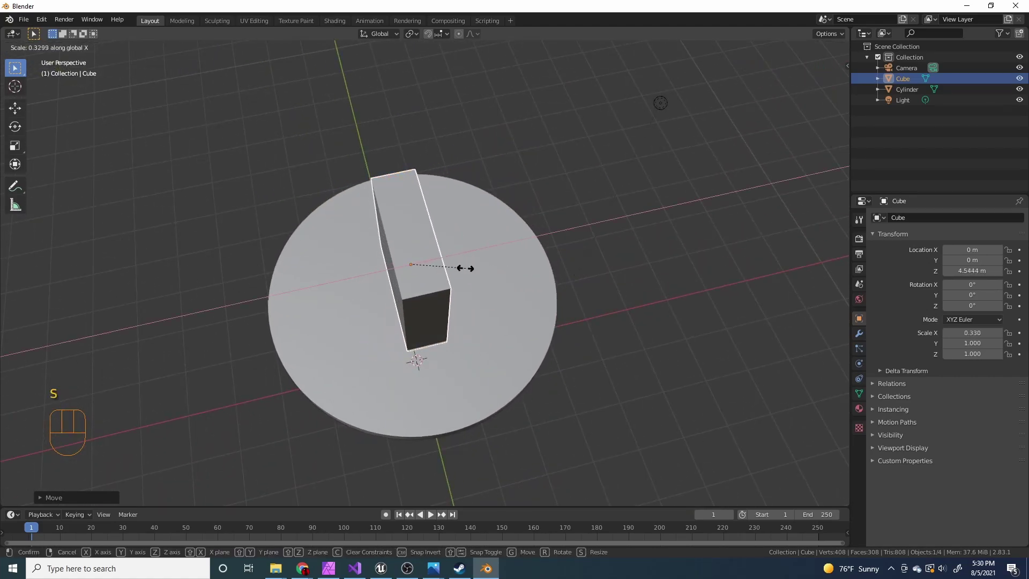
left_click_drag(518, 291, 510, 272)
key("s")
- Widen the block along Y so it spans across the disc guard
left_click_drag(496, 268, 586, 240)
left_click_drag(528, 221, 477, 306)
left_click_drag(502, 300, 500, 297)
left_click_drag(526, 267, 514, 276)
left_click_drag(512, 277, 538, 260)
left_click_drag(514, 285, 516, 272)
key("s")
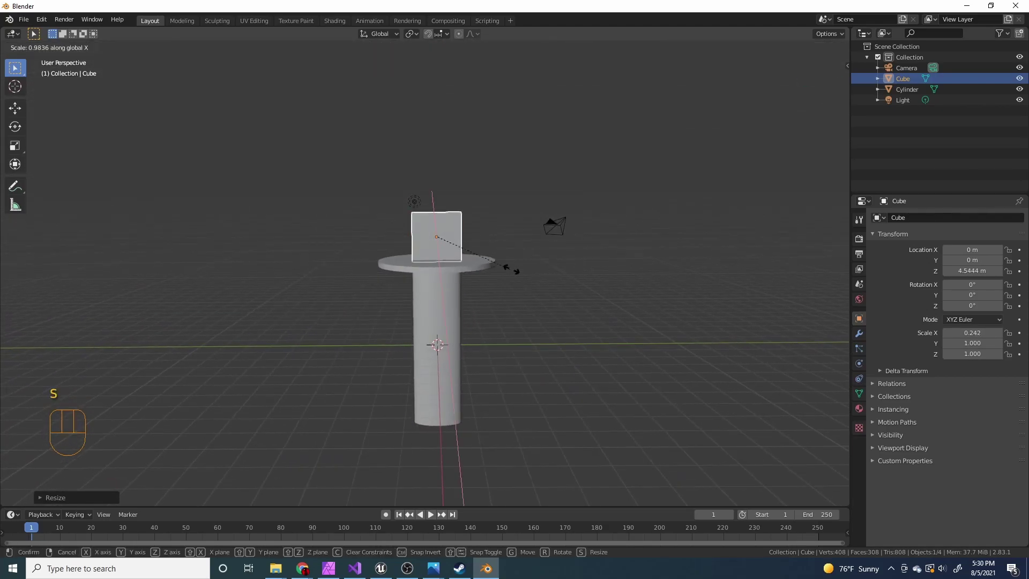
middle_click(497, 263)
key("s")
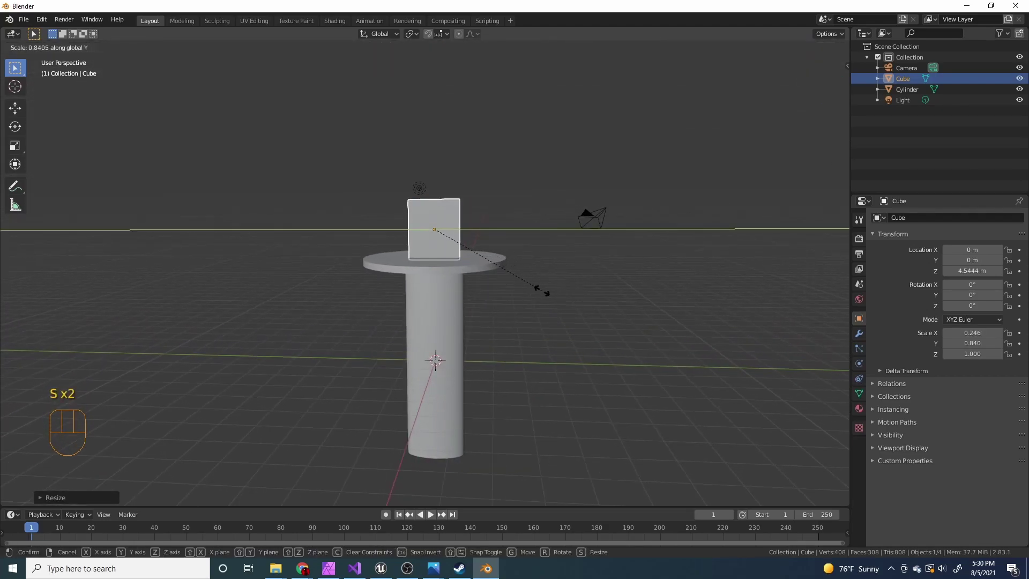
key("s")
left_click_drag(457, 235, 442, 301)
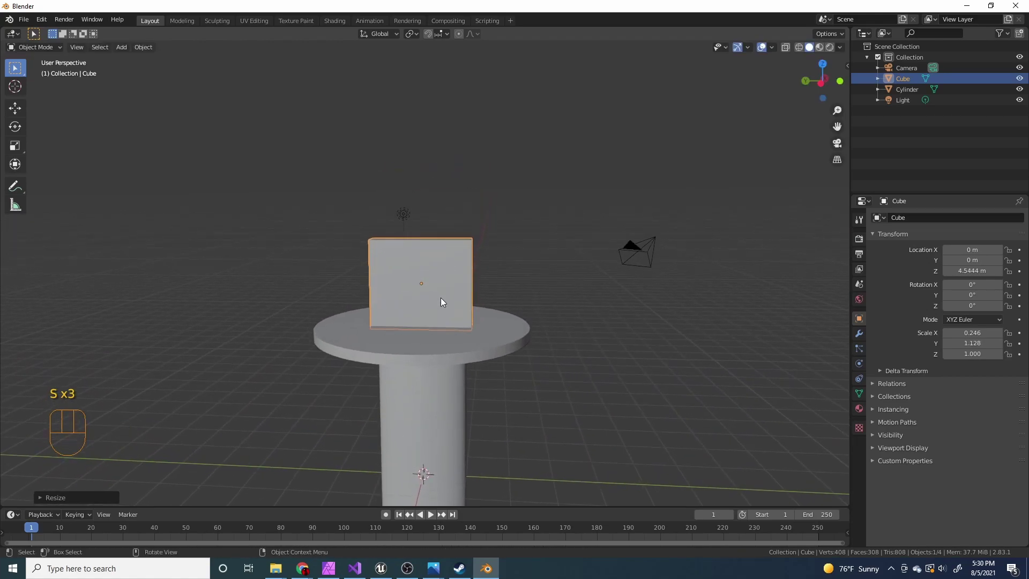
- Thin the block slightly more into an upright slab and zoom in on it
left_click_drag(449, 285, 379, 324)
key("s")
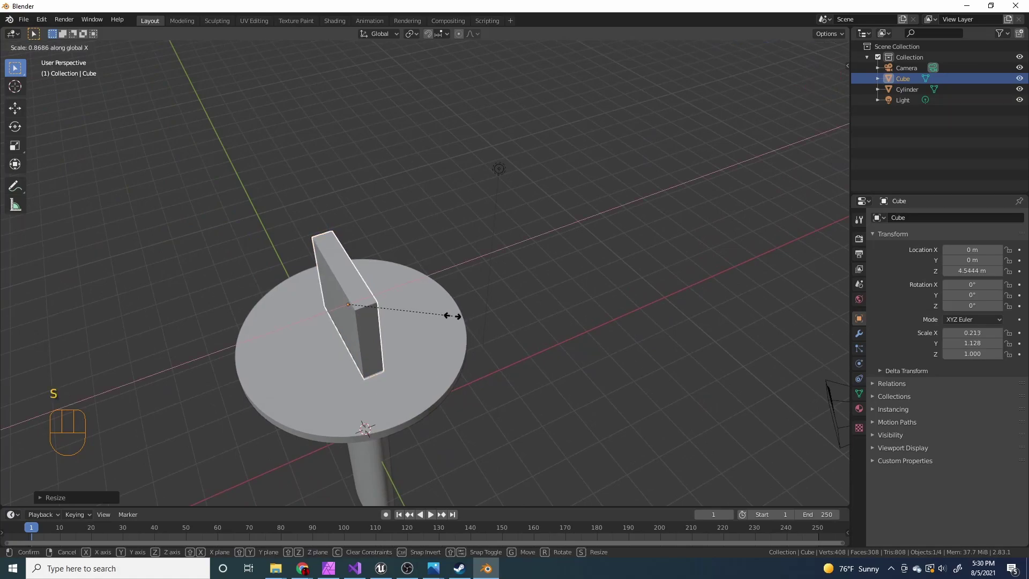
left_click_drag(446, 312, 478, 285)
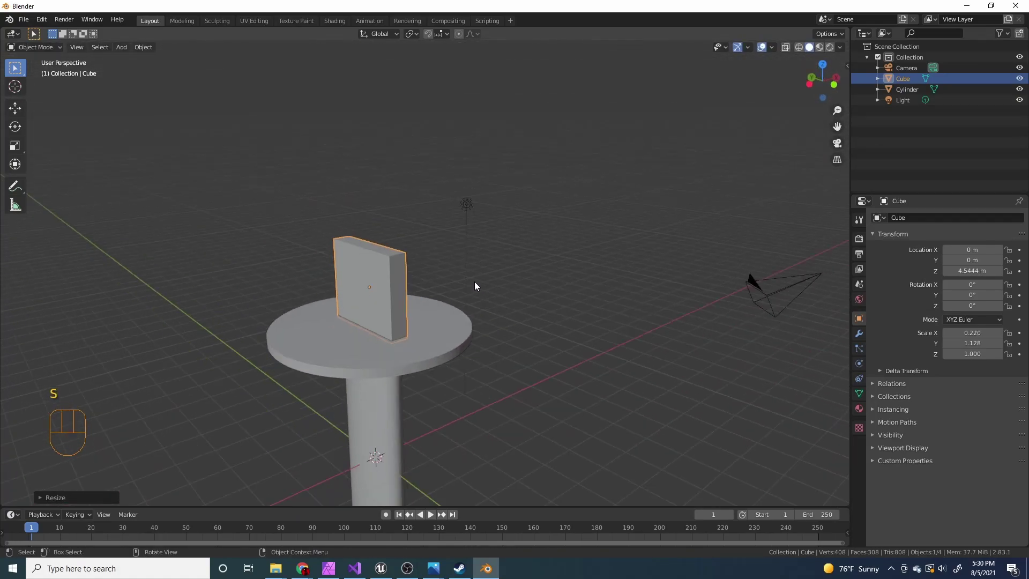
left_click_drag(476, 298, 699, 307)
left_click_drag(584, 268, 536, 273)
left_click_drag(553, 285, 473, 282)
left_click_drag(497, 278, 423, 273)
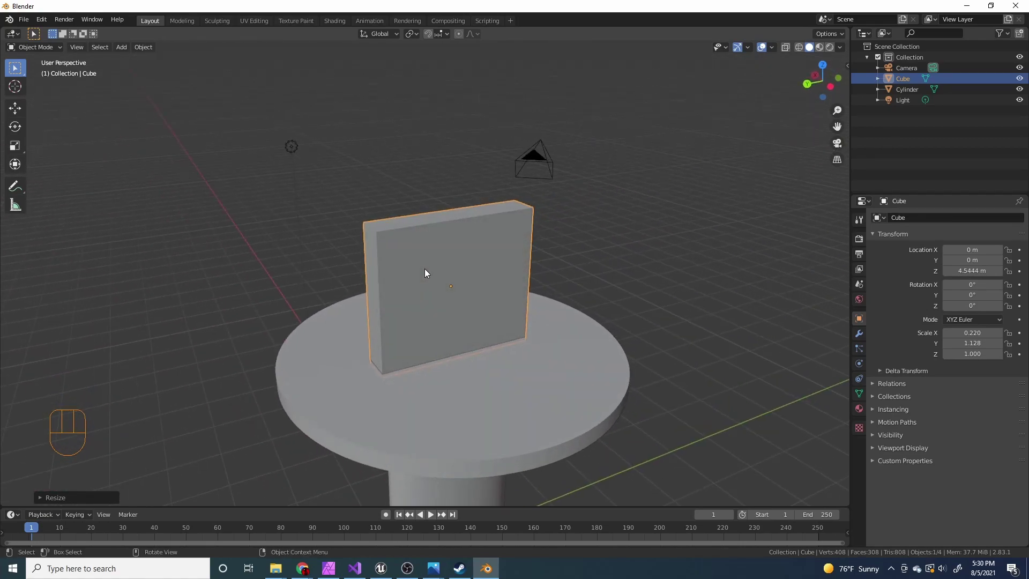
- In Edit Mode, lower the slab's top face along Z into a thin flat strip on the disc
key("Tab")
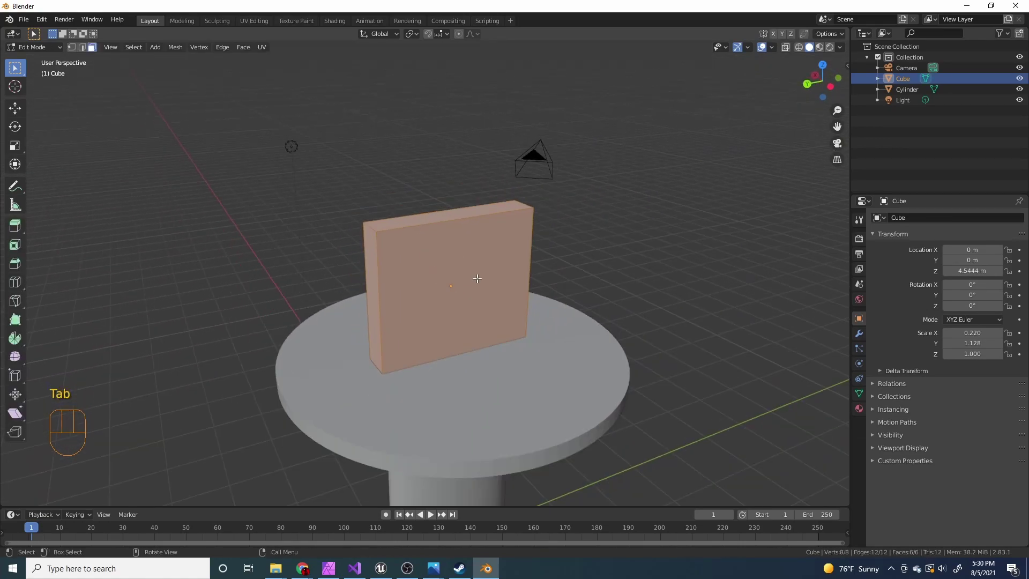
key("3")
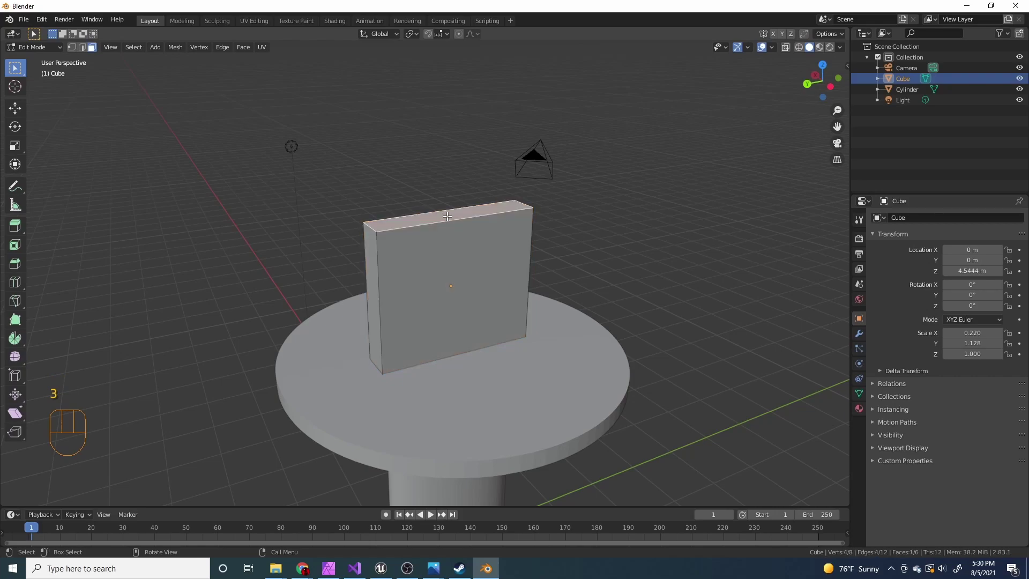
key("g")
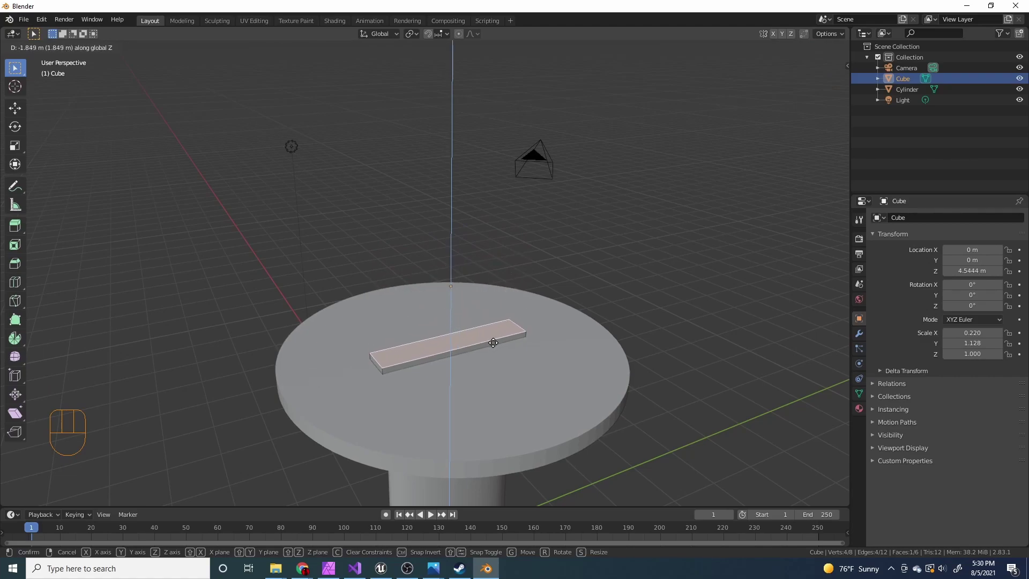
left_click_drag(516, 338, 507, 310)
left_click_drag(488, 370, 505, 289)
key("g")
left_click_drag(502, 317, 448, 354)
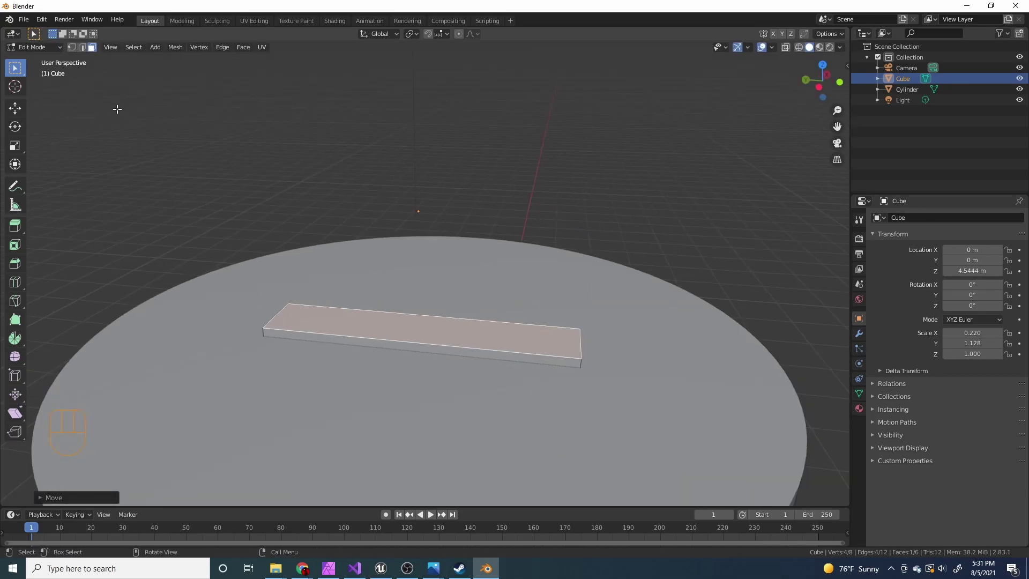
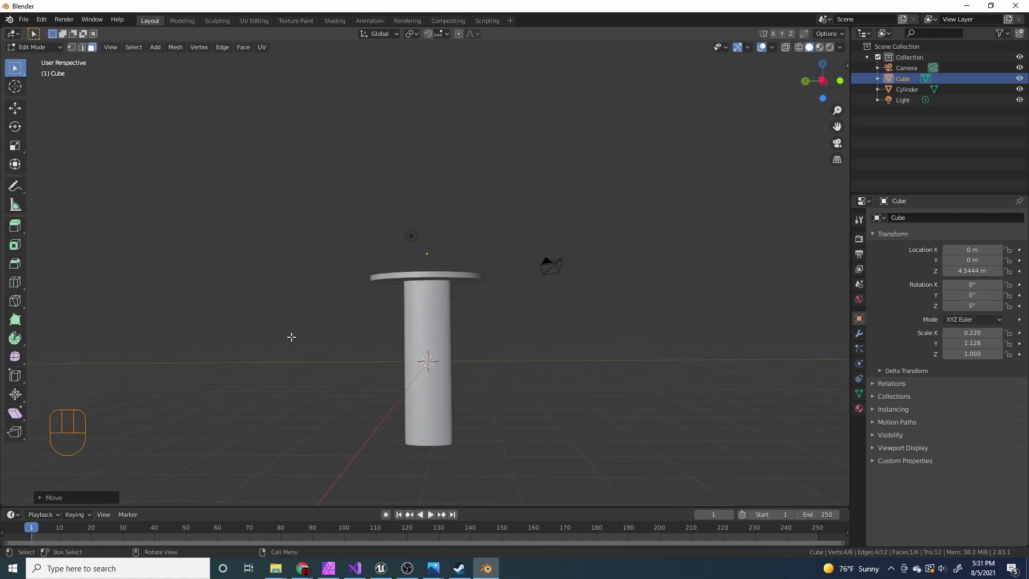
- View the model from the front and side numpad views and frame the bar on the guard
key("KP_1")
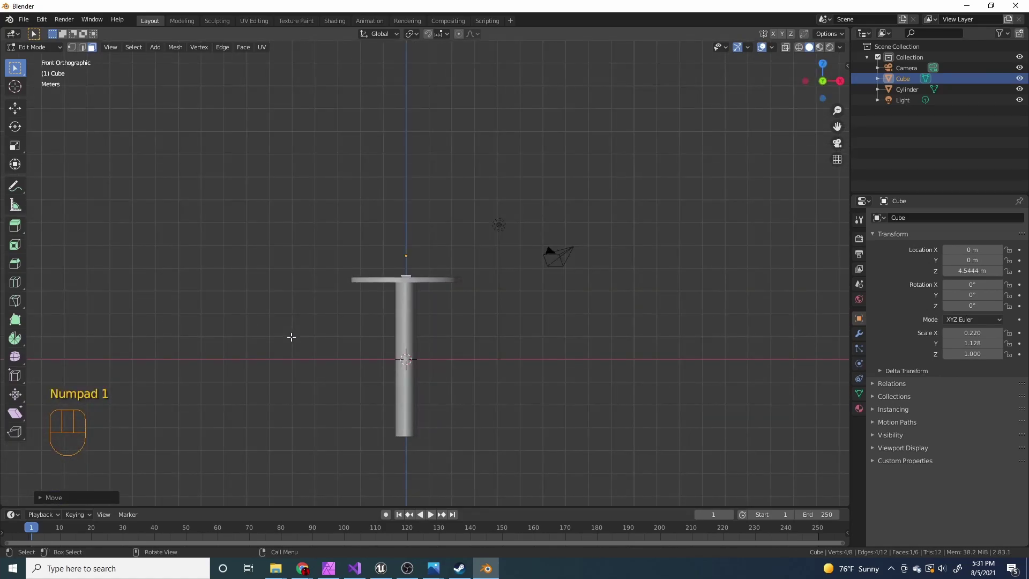
key("KP_3")
left_click_drag(424, 313, 424, 275)
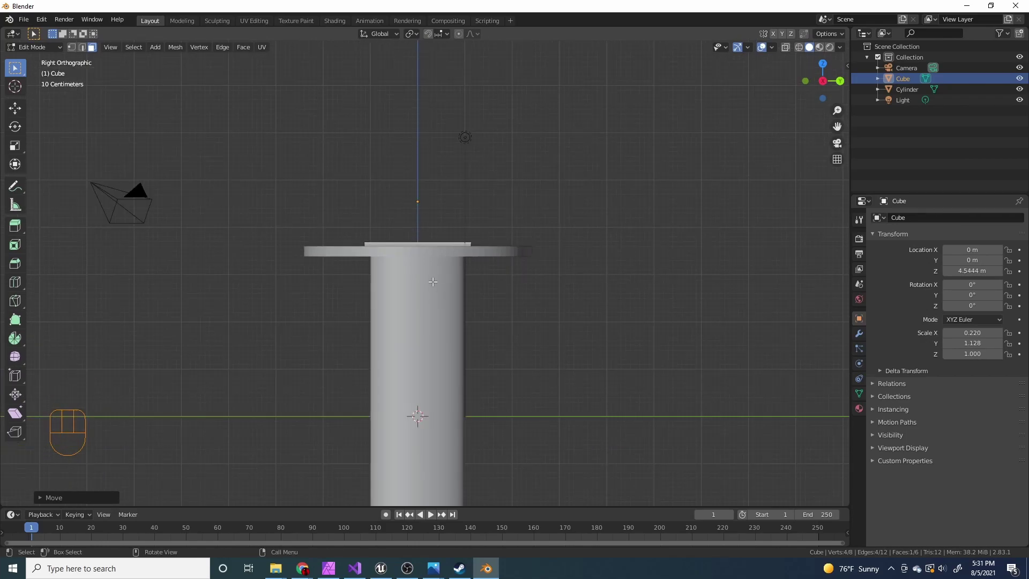
left_click_drag(496, 171, 452, 268)
left_click_drag(459, 271, 456, 295)
left_click_drag(441, 279, 408, 290)
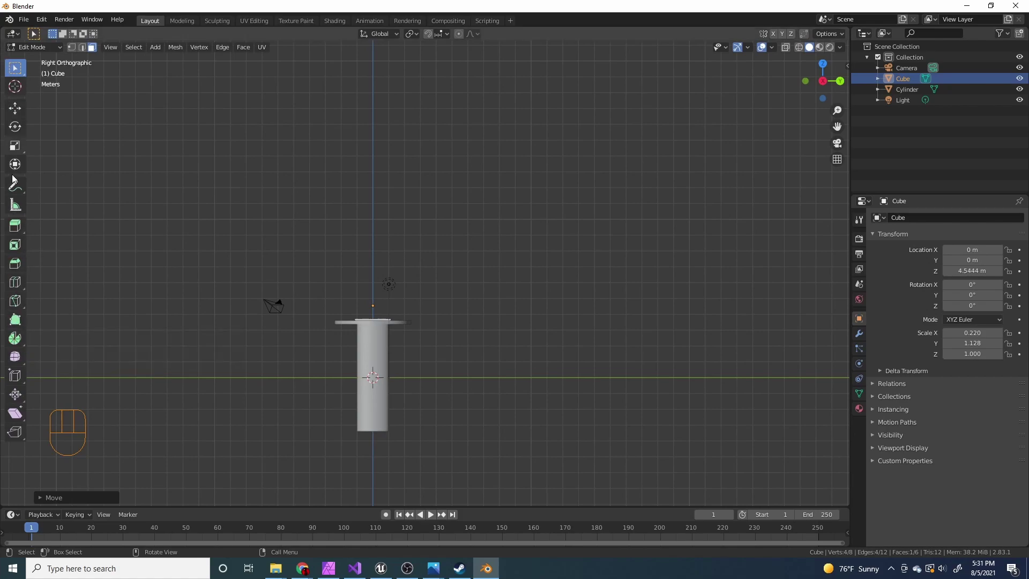
- Activate the Spin tool and zoom in close on the handle's top face
left_click(16, 346)
left_click_drag(502, 319, 500, 275)
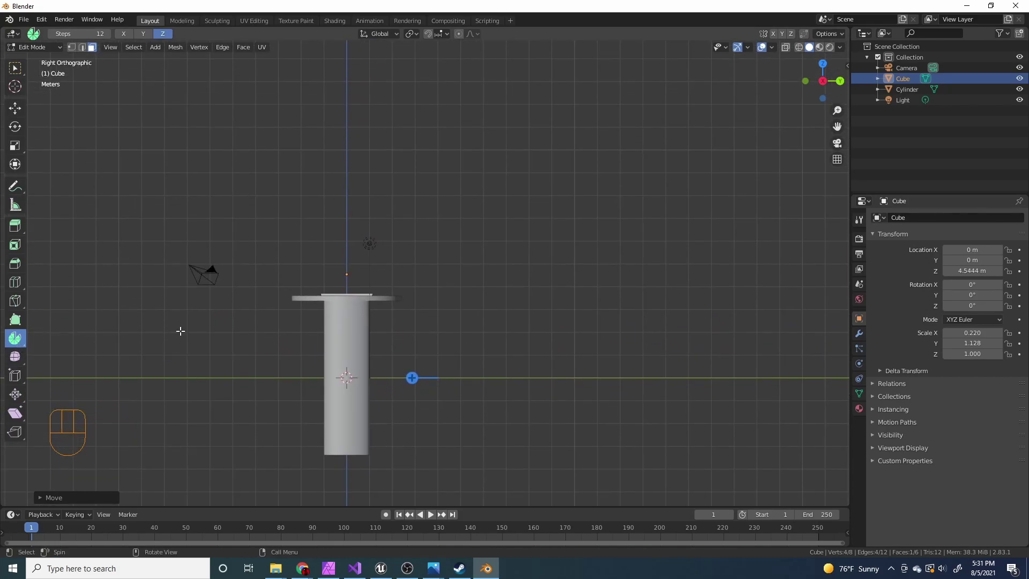
left_click_drag(583, 284, 367, 370)
left_click_drag(345, 395, 457, 266)
left_click_drag(400, 369, 499, 278)
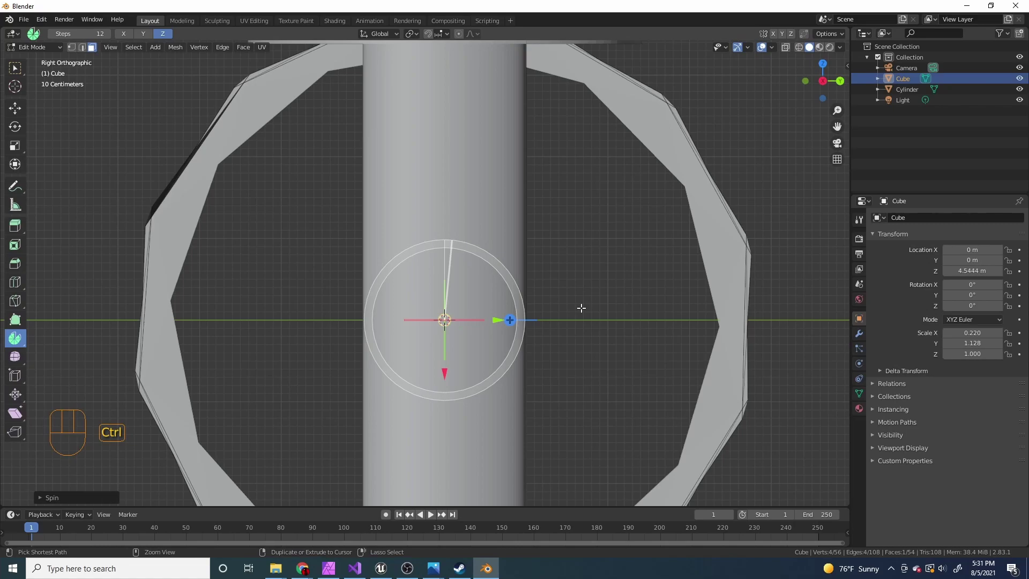
- Undo a stray action and set the 3D cursor above-right of the handle as the spin pivot
key("ctrl+z")
left_click_drag(545, 257, 518, 318)
key("g")
middle_click(543, 202)
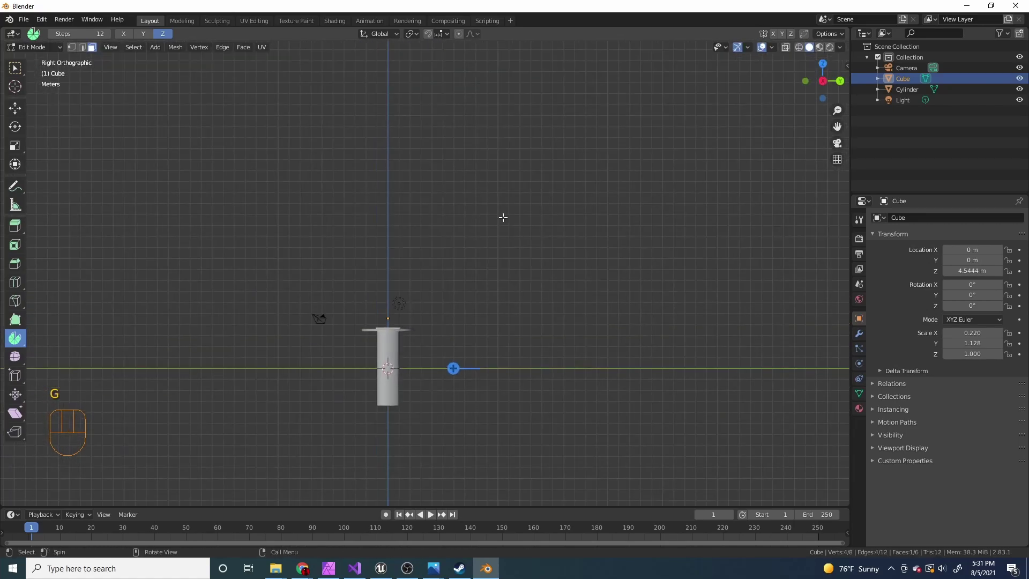
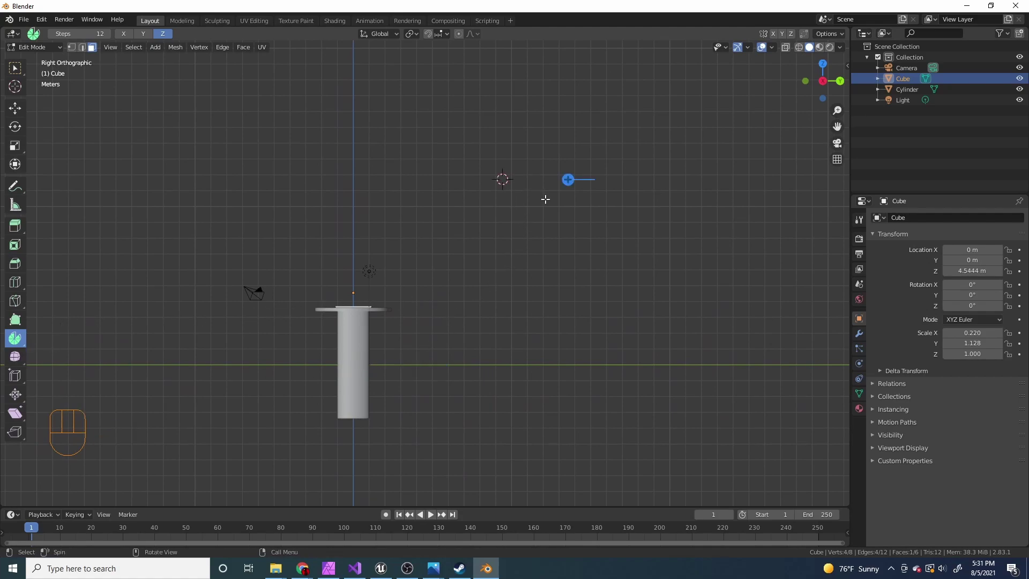
- Spin the top face around the 3D cursor into a quarter-circle curved blade arc
left_click_drag(532, 213, 508, 245)
left_click_drag(611, 236, 459, 331)
left_click_drag(484, 268, 464, 343)
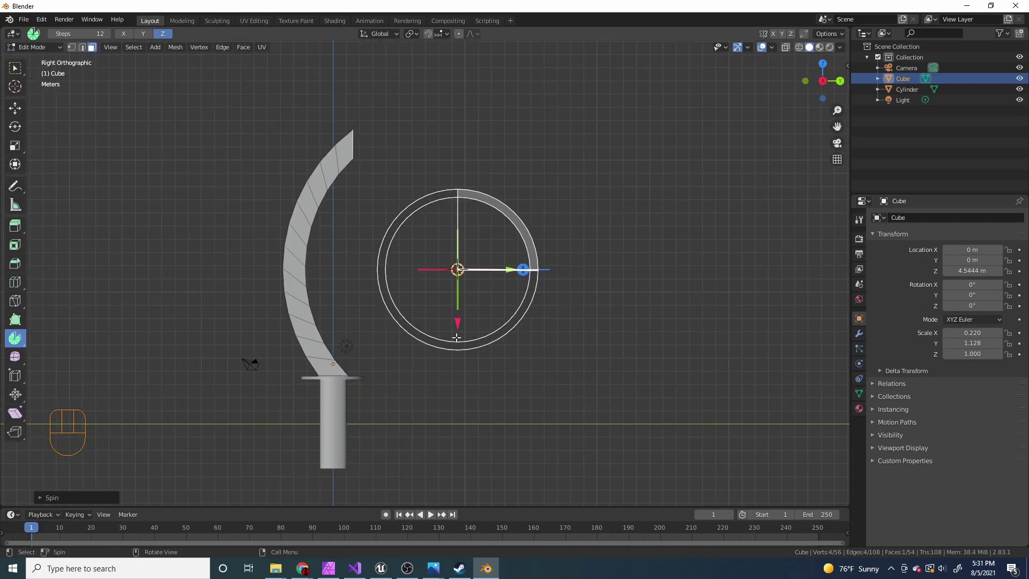
left_click_drag(444, 318, 437, 364)
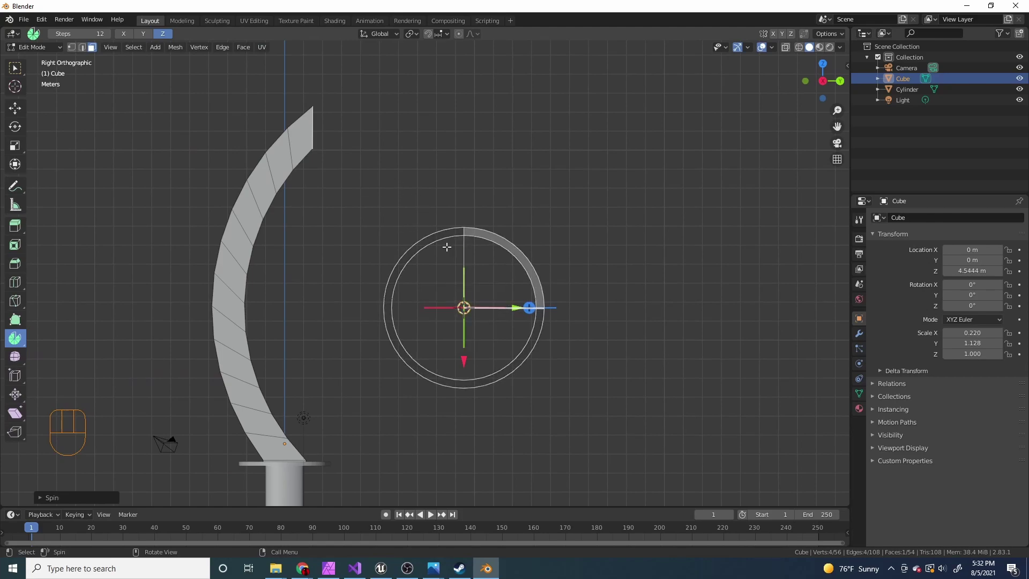
left_click_drag(514, 307, 594, 321)
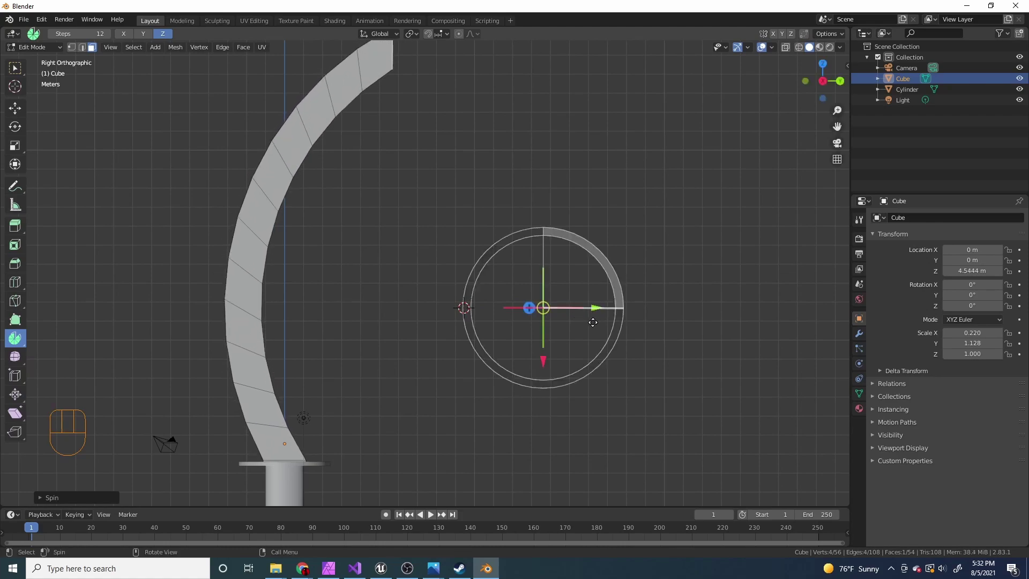
left_click_drag(589, 342, 590, 300)
left_click_drag(524, 303, 505, 417)
left_click_drag(577, 365, 610, 376)
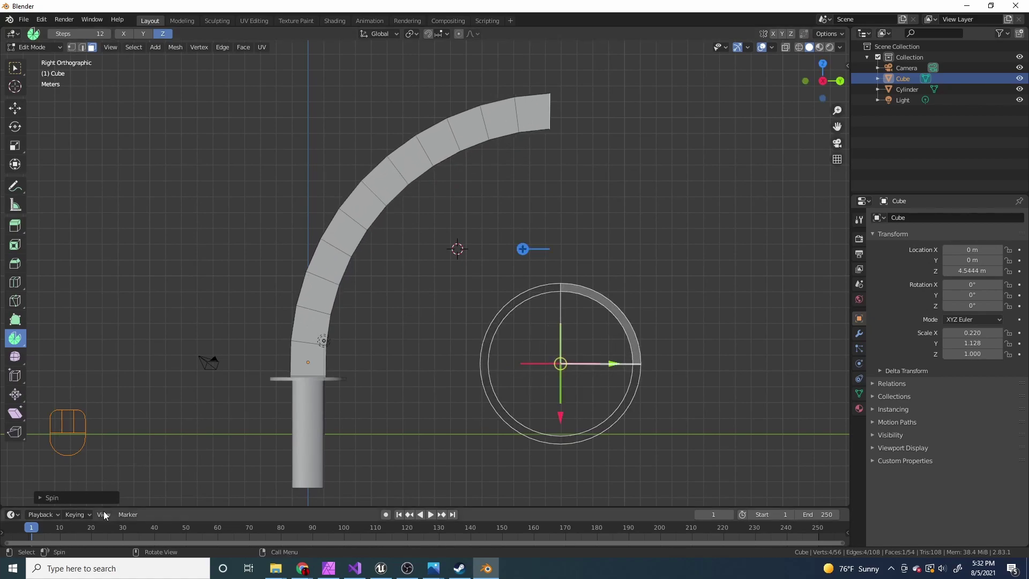
- Bring up the Adjust Last Operation panel for the spin to tweak Steps and Angle
left_click(43, 500)
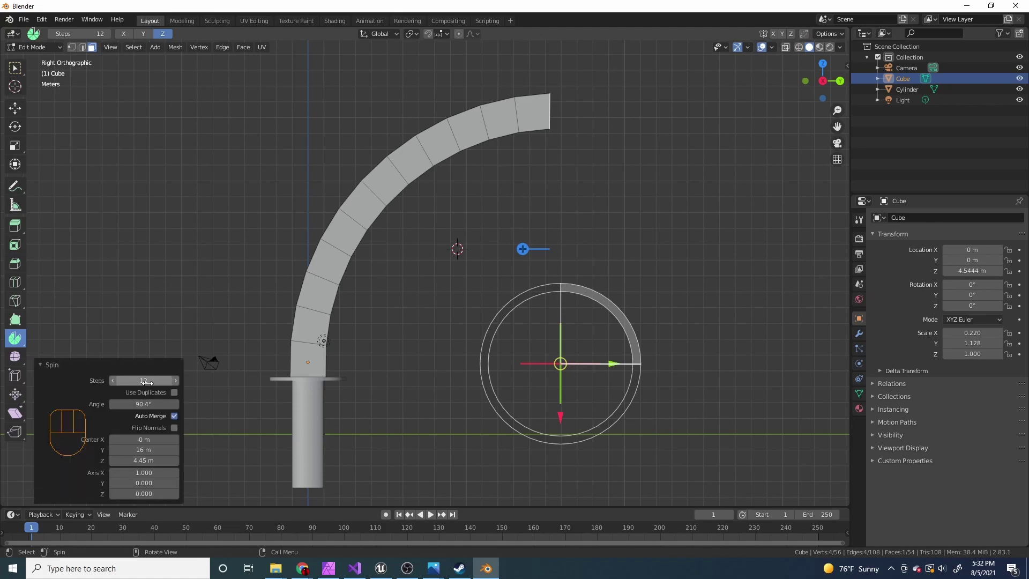
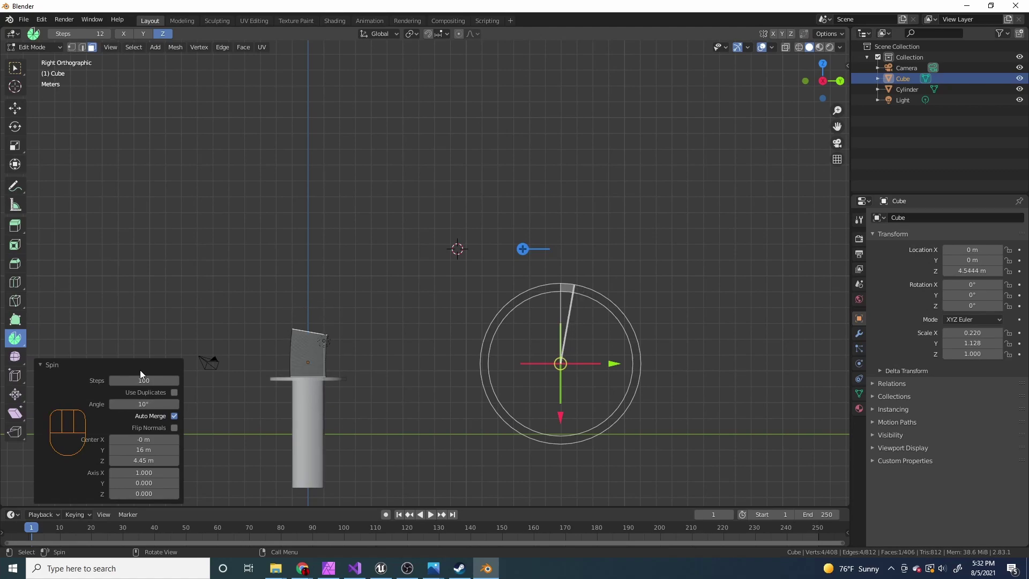
left_click_drag(561, 415, 567, 428)
left_click_drag(611, 370, 1014, 415)
left_click_drag(632, 297, 576, 314)
left_click(606, 328)
left_click_drag(557, 272, 413, 263)
left_click_drag(673, 306, 793, 318)
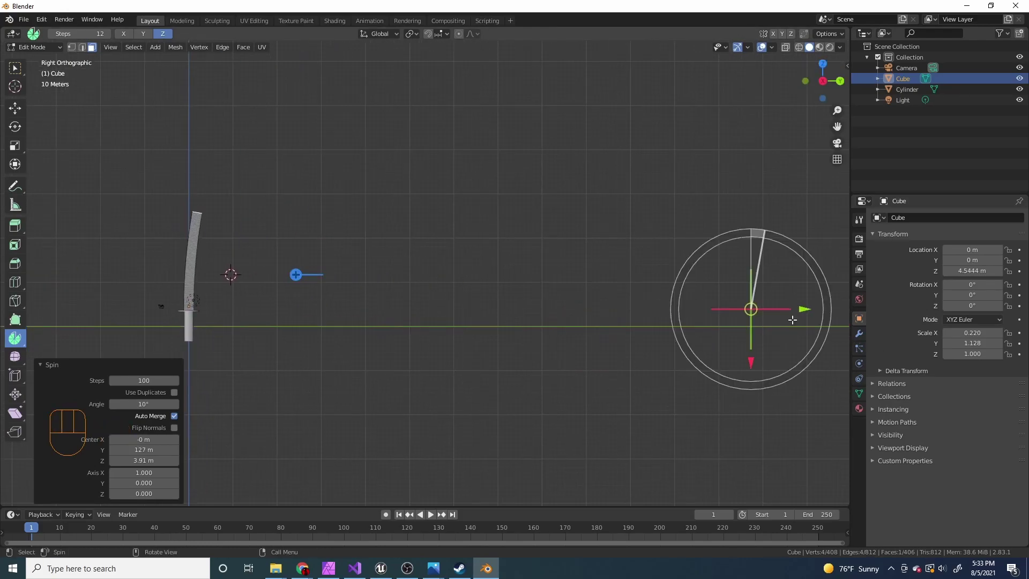
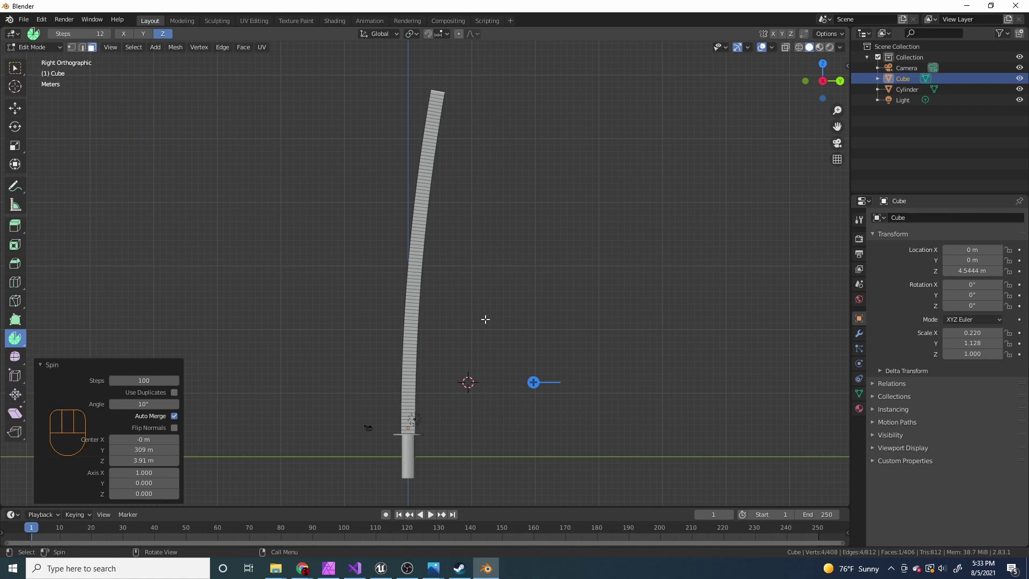
left_click_drag(488, 316, 471, 283)
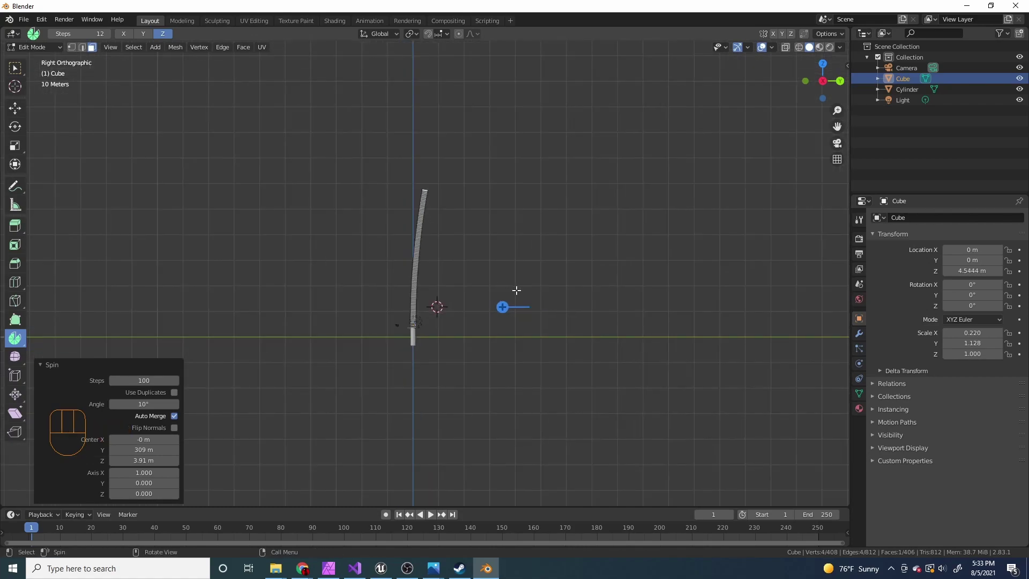
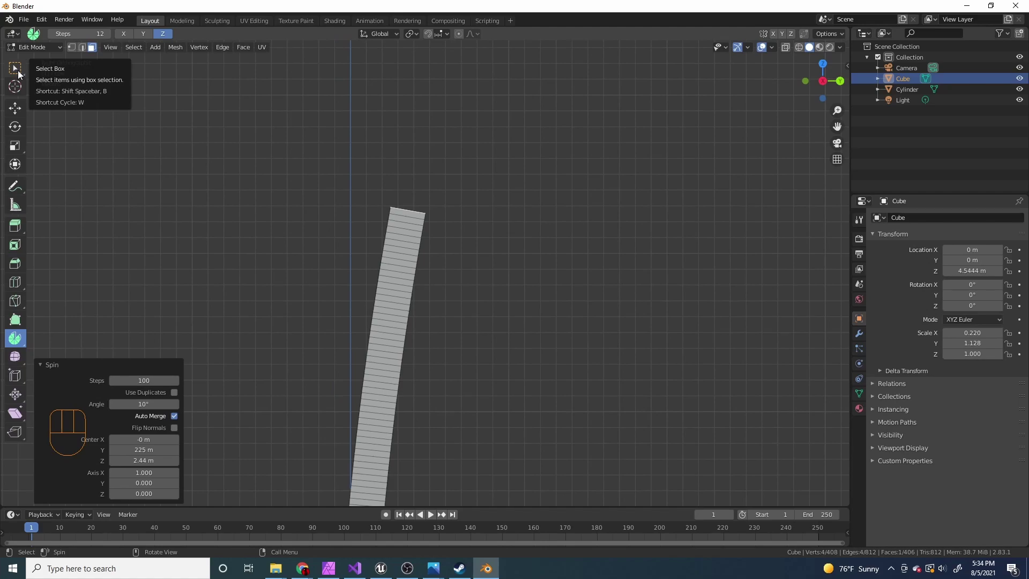
- Clear the selection, enable proportional editing and select the top edge at the blade's end
left_click(20, 74)
left_click(20, 74)
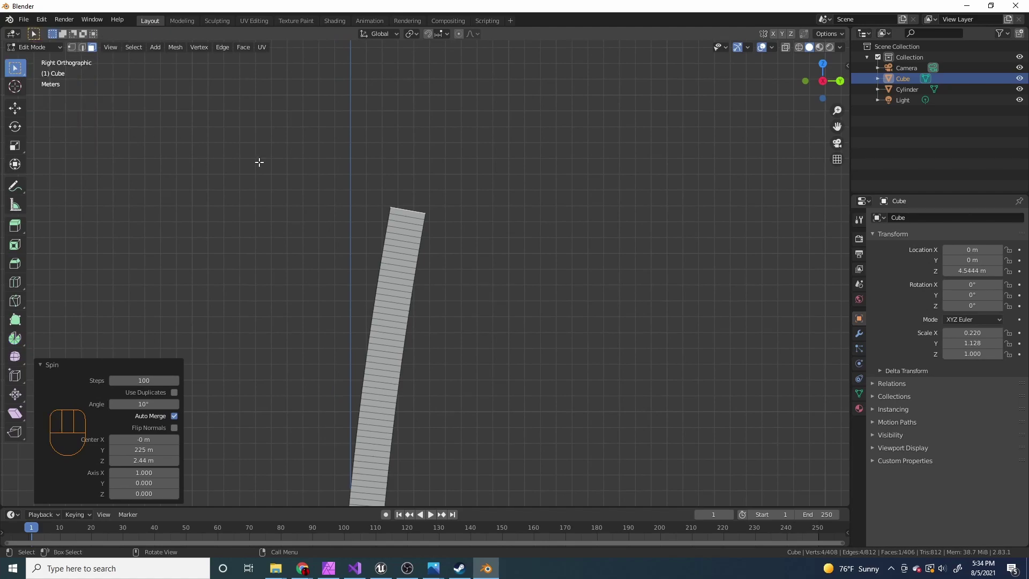
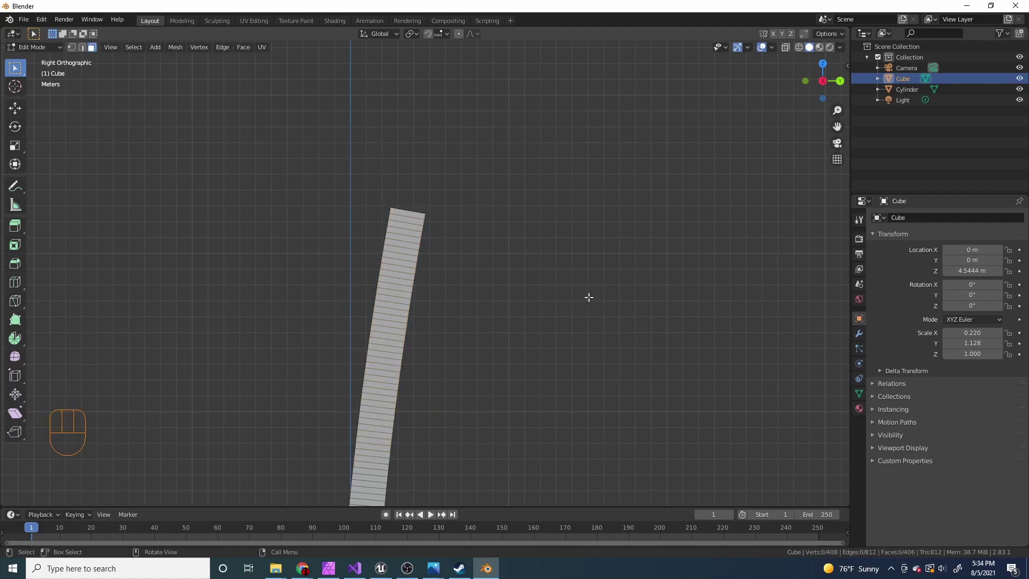
key("o")
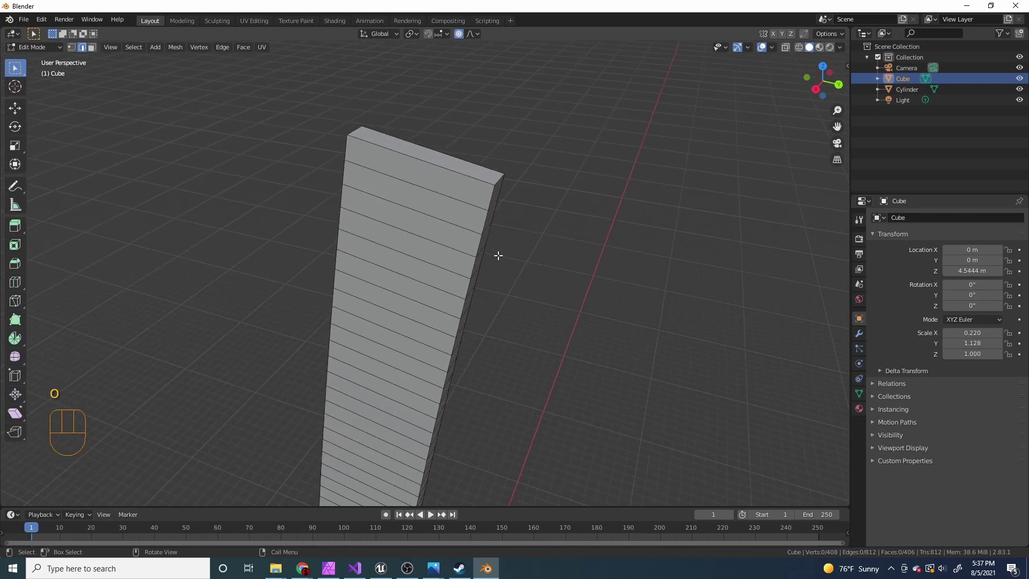
key("2")
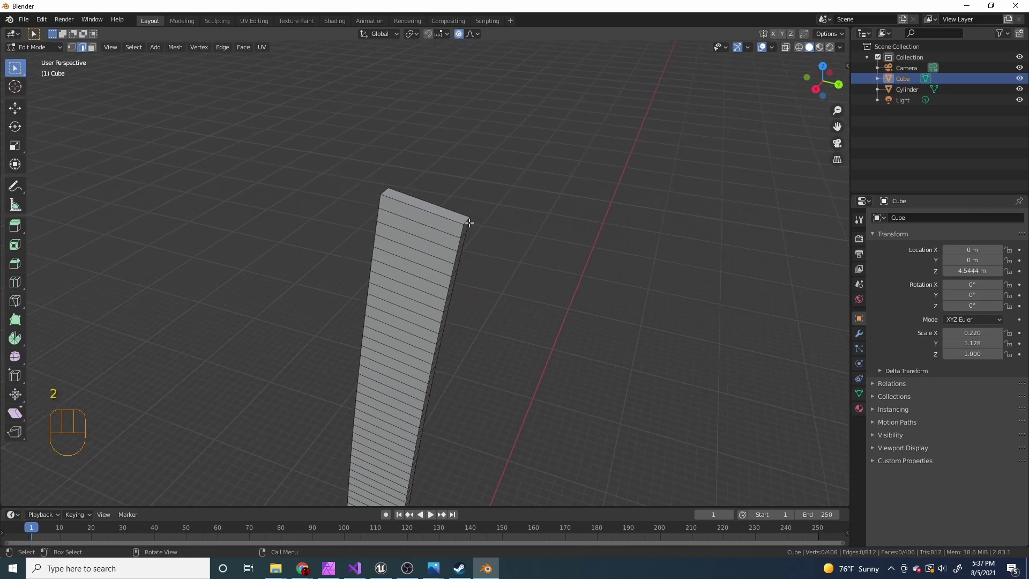
left_click(467, 217)
left_click_drag(498, 239, 509, 223)
- Pull the selected tip edge upward along Z so the blade stretches into a long point
key("g")
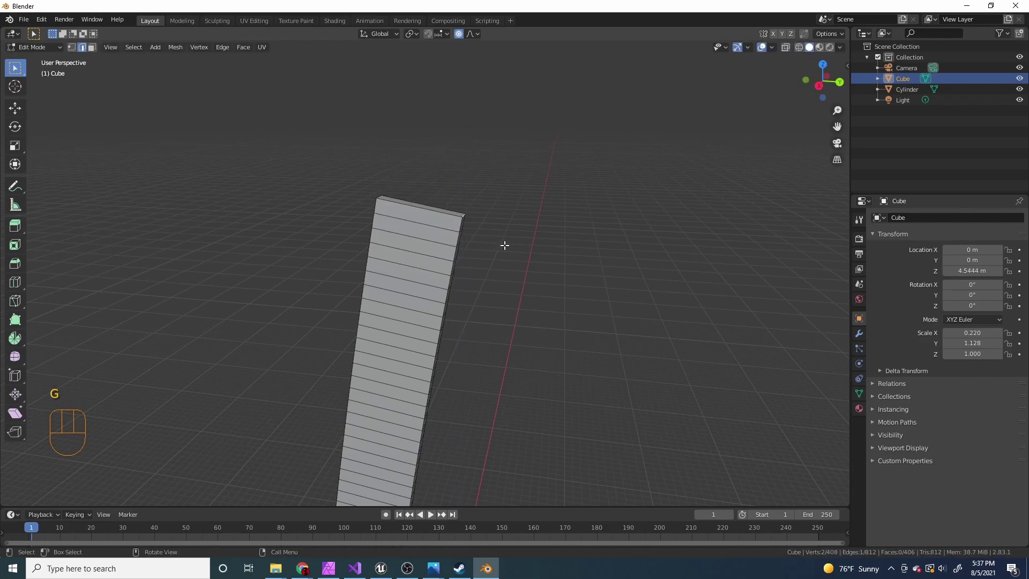
key("g")
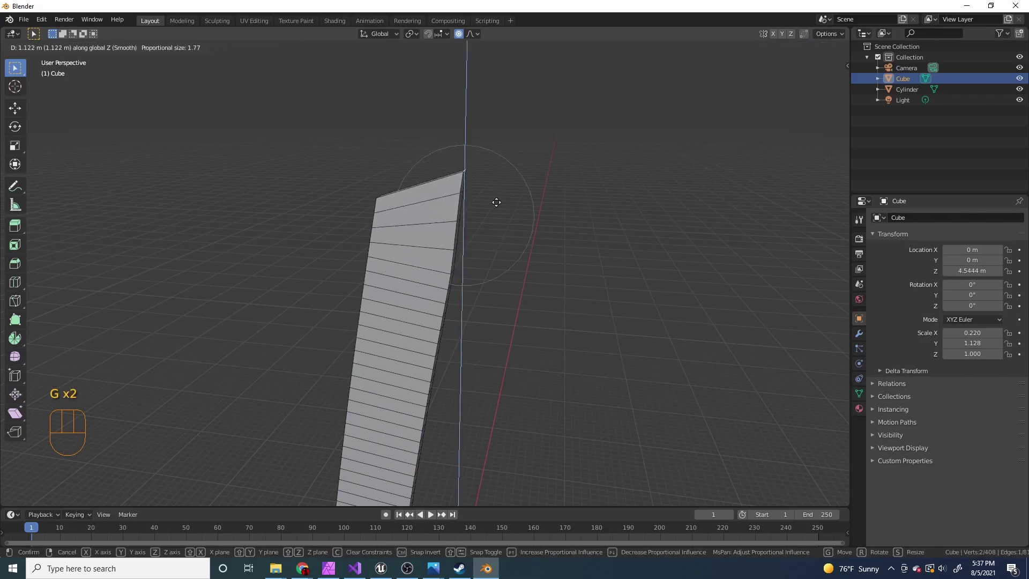
key("g")
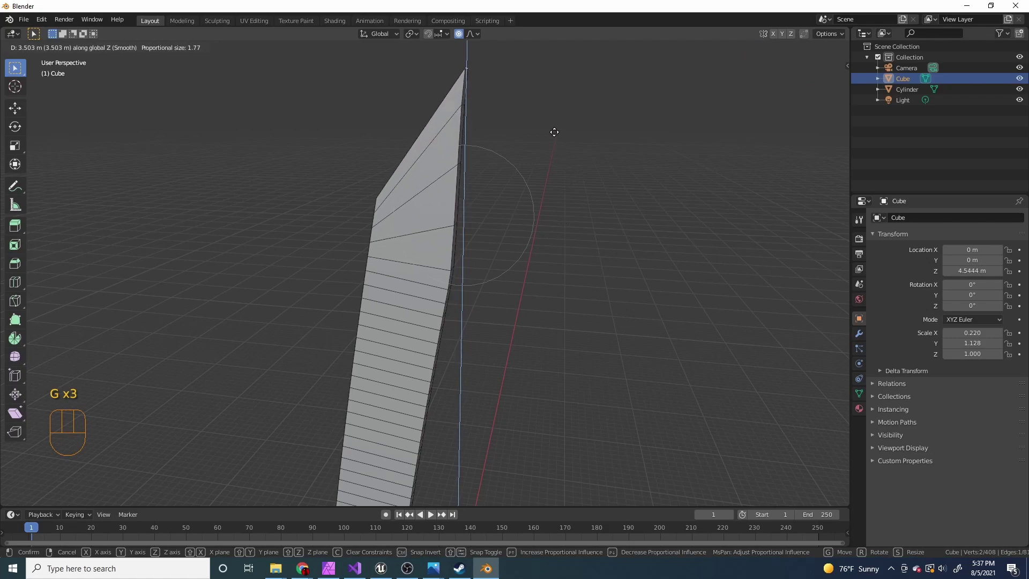
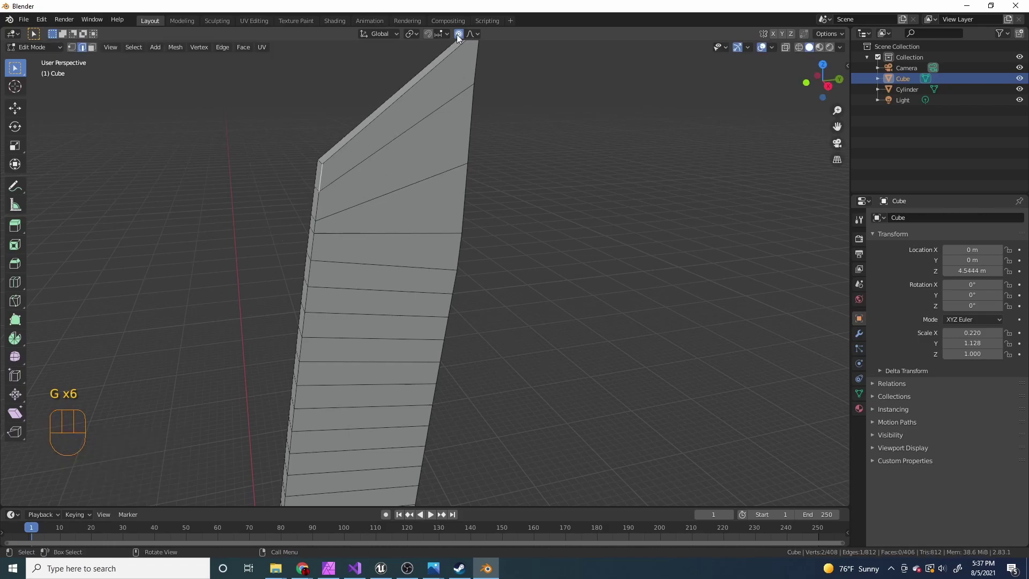
- With falloff off, nudge the edge near the tip's shoulder and the blade's long back edge into place
left_click(461, 39)
left_click_drag(337, 187, 393, 185)
left_click(331, 202)
key("g")
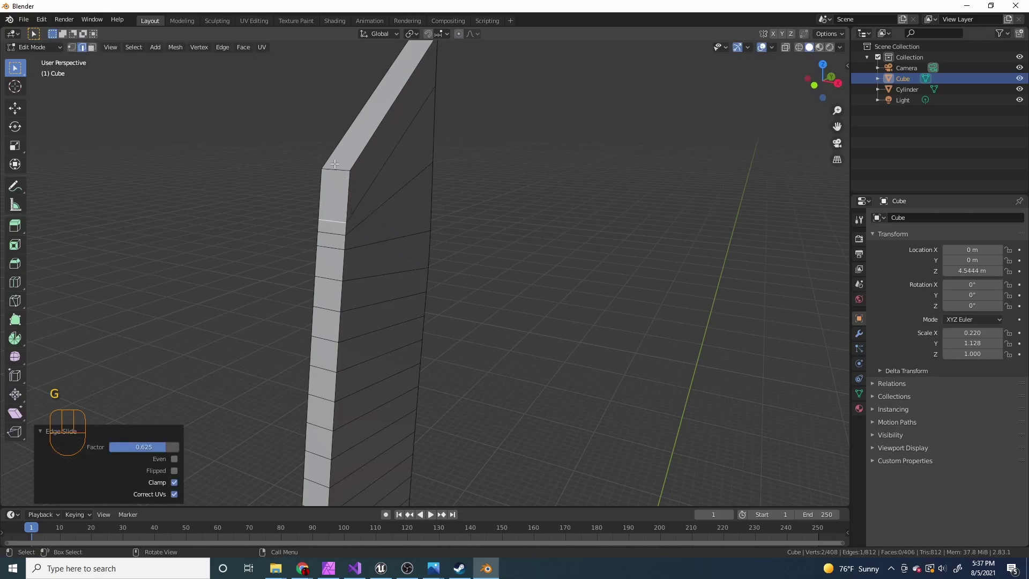
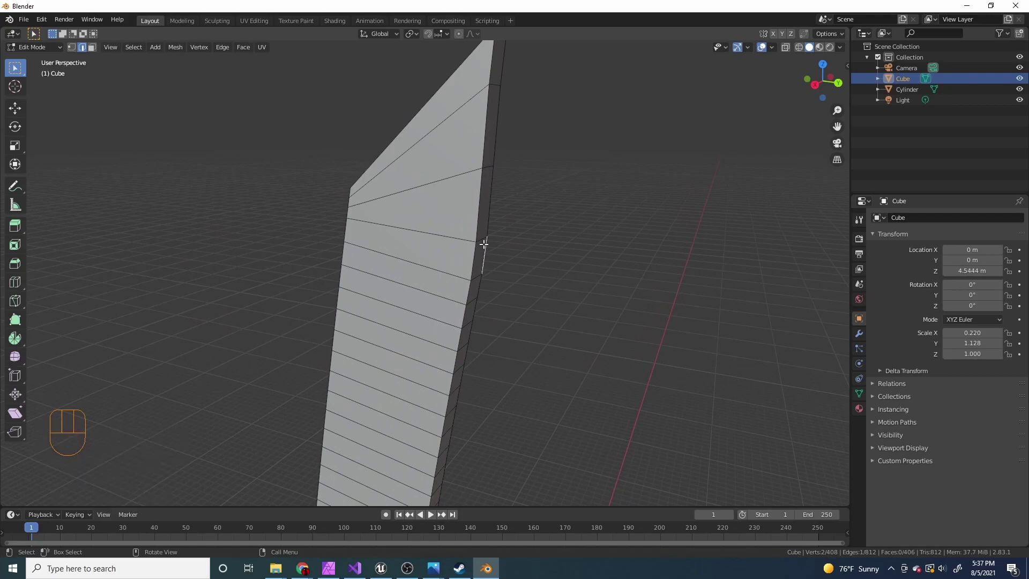
left_click_drag(504, 286, 486, 274)
left_click(474, 245)
left_click_drag(487, 272, 521, 277)
key("g")
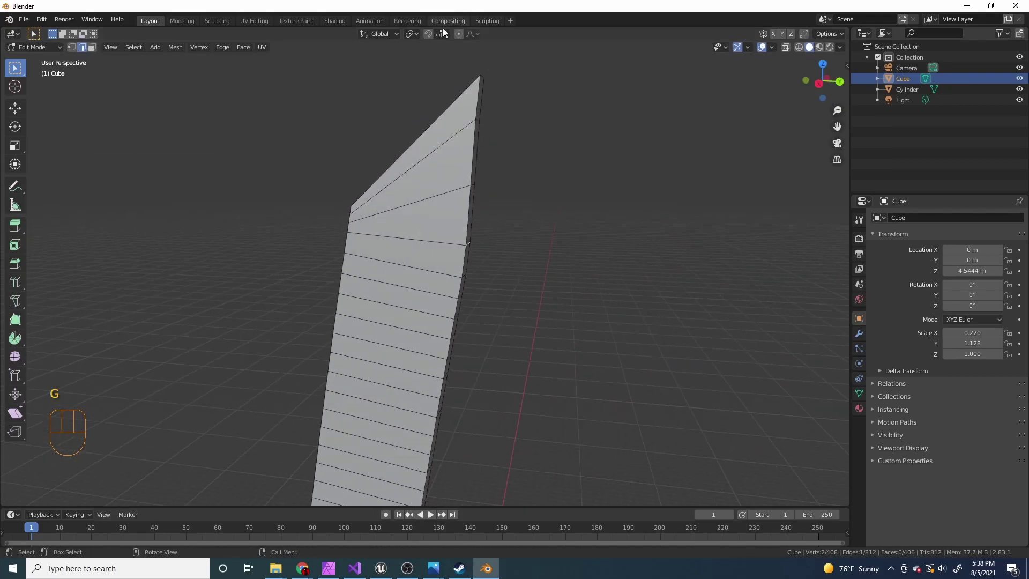
- Re-enable proportional editing and move the blade tip sideways along Y so the blade begins to curve
left_click(462, 37)
middle_click(519, 171)
key("g")
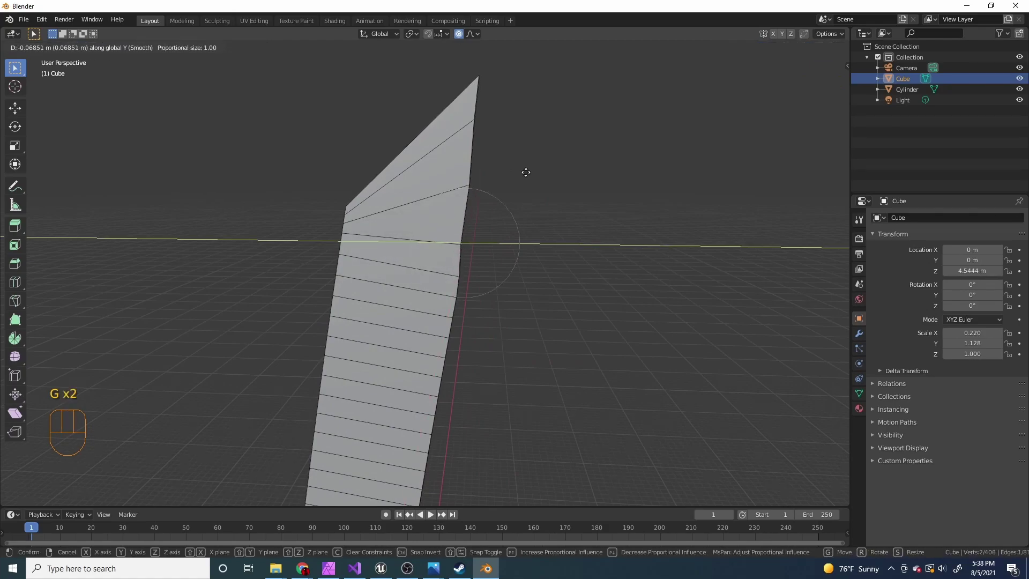
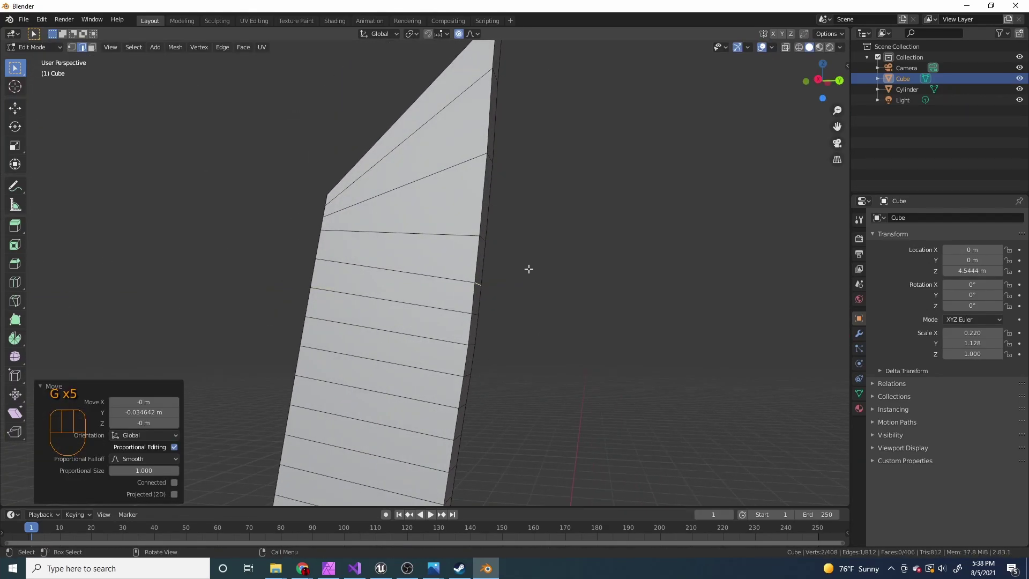
left_click(474, 309)
middle_click(497, 325)
left_click(480, 341)
middle_click(525, 325)
key("g")
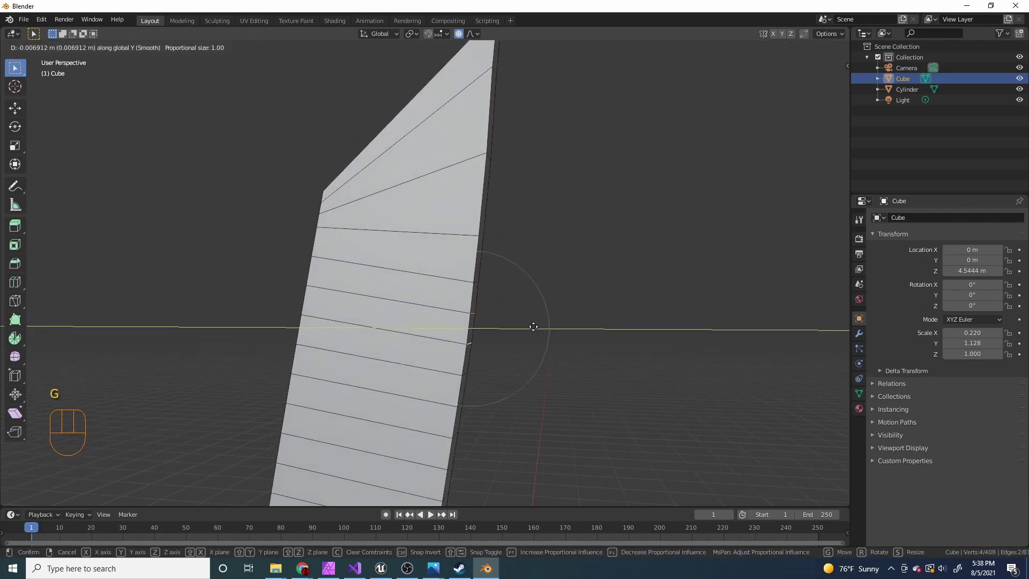
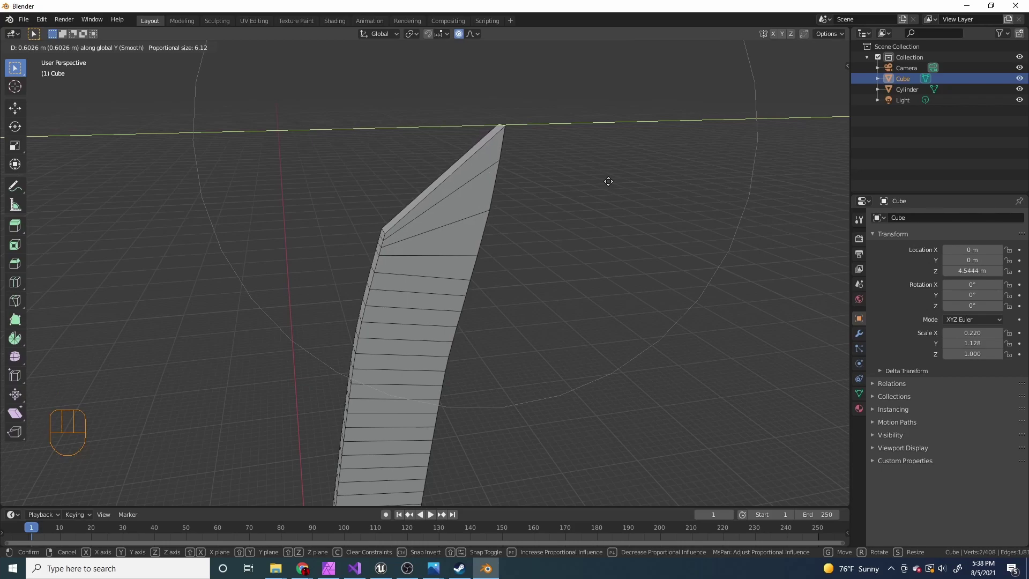
- Rotate the tip to finish the blade's gentle curve, return to Object Mode and orbit around the sword
key("r")
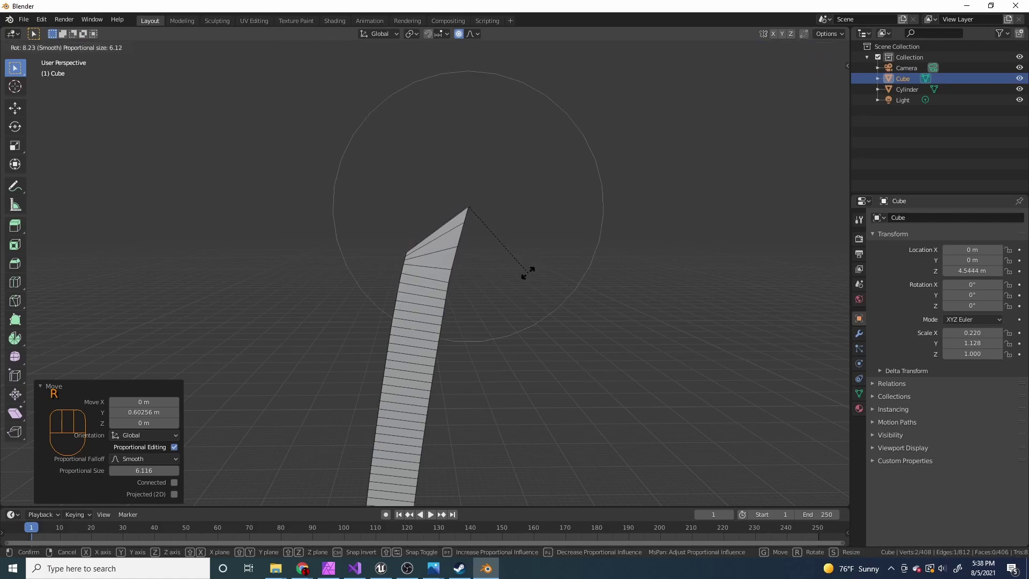
key("Tab")
middle_click(528, 337)
double_click(547, 270)
left_click(459, 164)
left_click_drag(515, 201, 485, 214)
left_click_drag(441, 251, 489, 298)
middle_click(471, 320)
left_click(532, 245)
left_click_drag(500, 243, 420, 202)
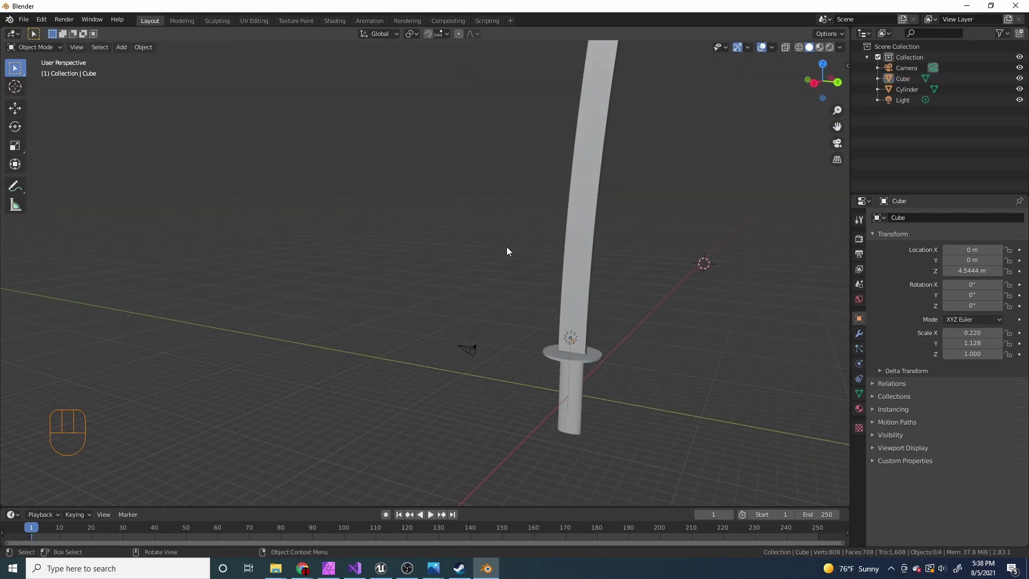
- Scale the blade narrower along X, then in Edit Mode select one long edge loop of the blade
left_click_drag(588, 271, 626, 279)
key("s")
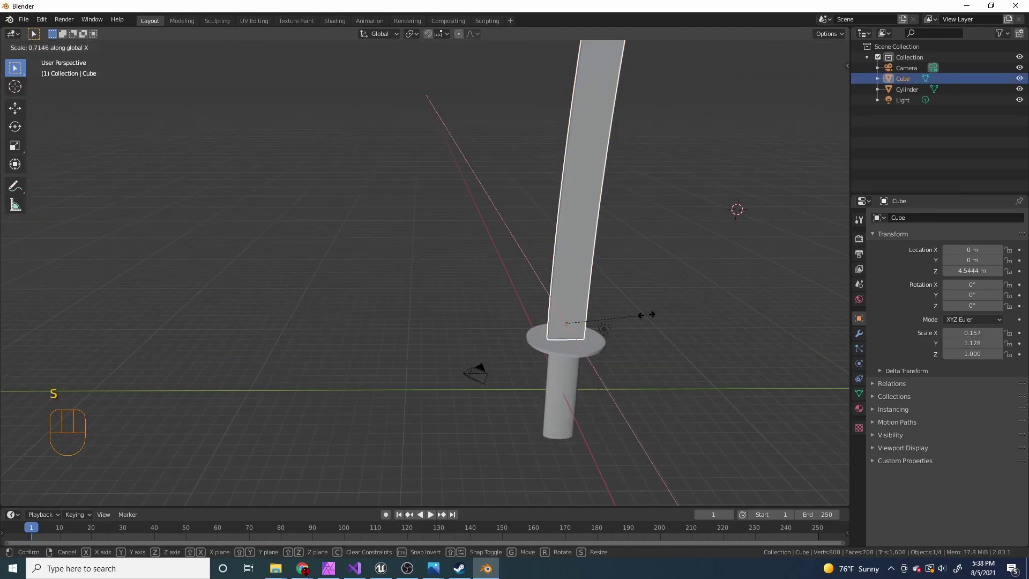
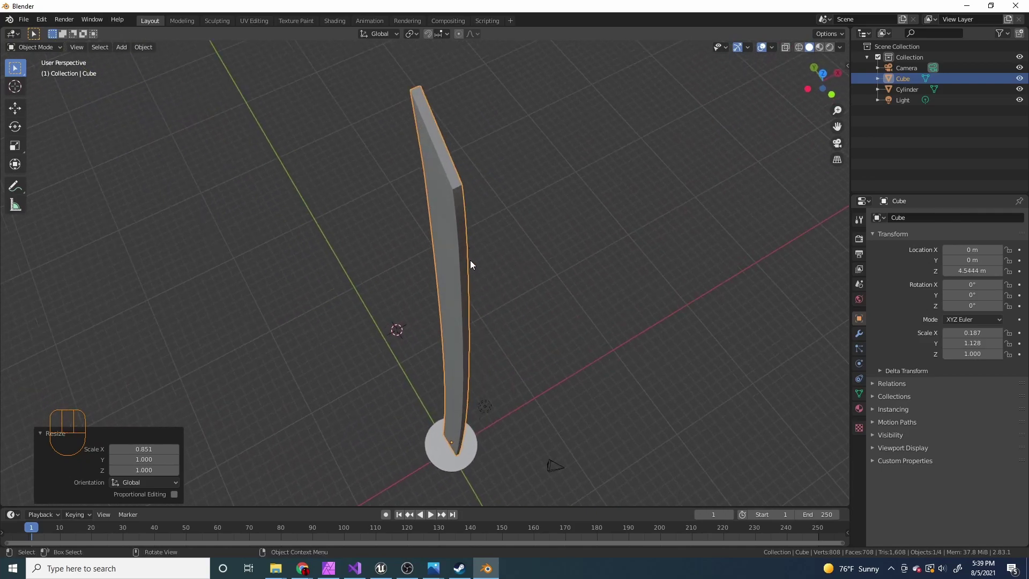
key("Tab")
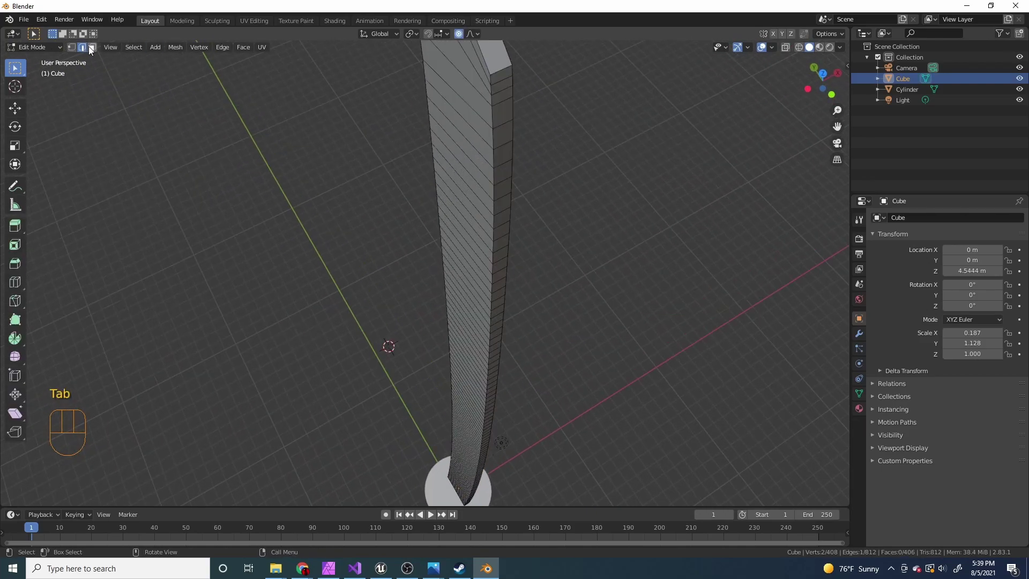
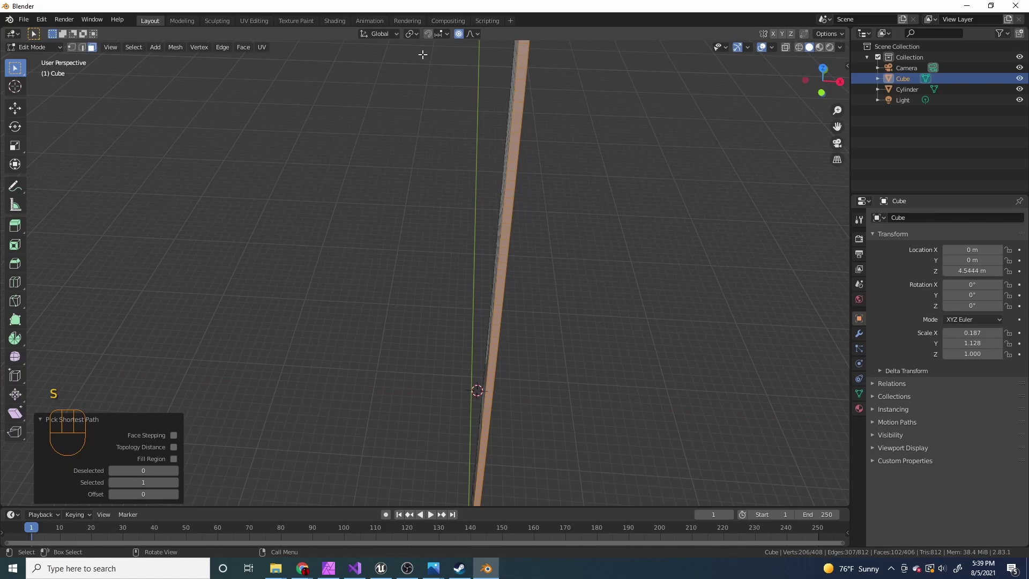
key("o")
left_click_drag(574, 342, 551, 345)
- Scale that edge loop to zero along X, flattening it into a sharp cutting edge, and inspect it
key("s")
middle_click(520, 294)
key("s")
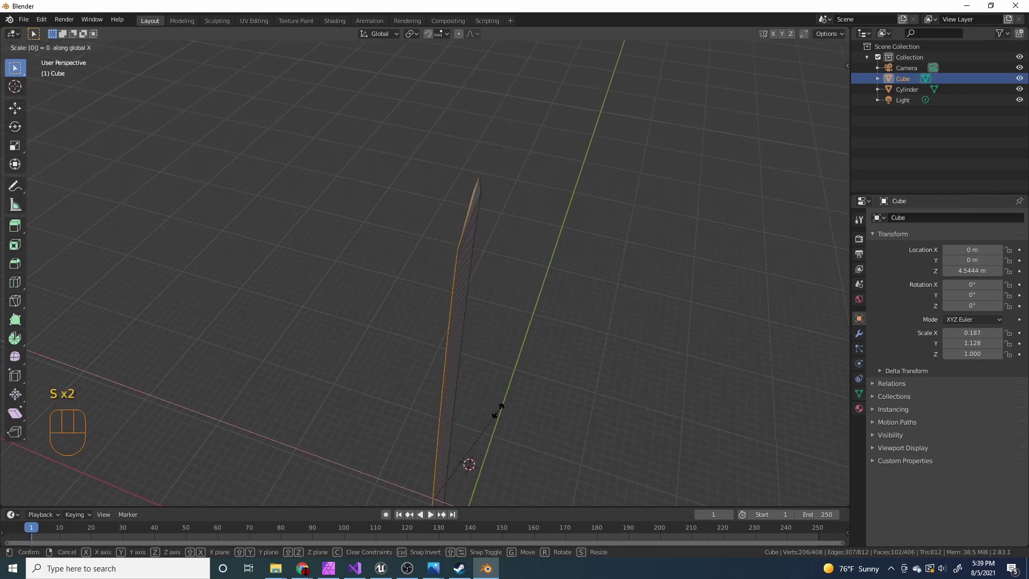
left_click_drag(531, 398, 409, 395)
scroll("down", 3)
left_click_drag(303, 277, 486, 337)
left_click_drag(561, 317, 471, 274)
middle_click(448, 260)
left_click_drag(416, 254, 435, 254)
left_click_drag(575, 261, 563, 262)
left_click_drag(510, 281, 496, 276)
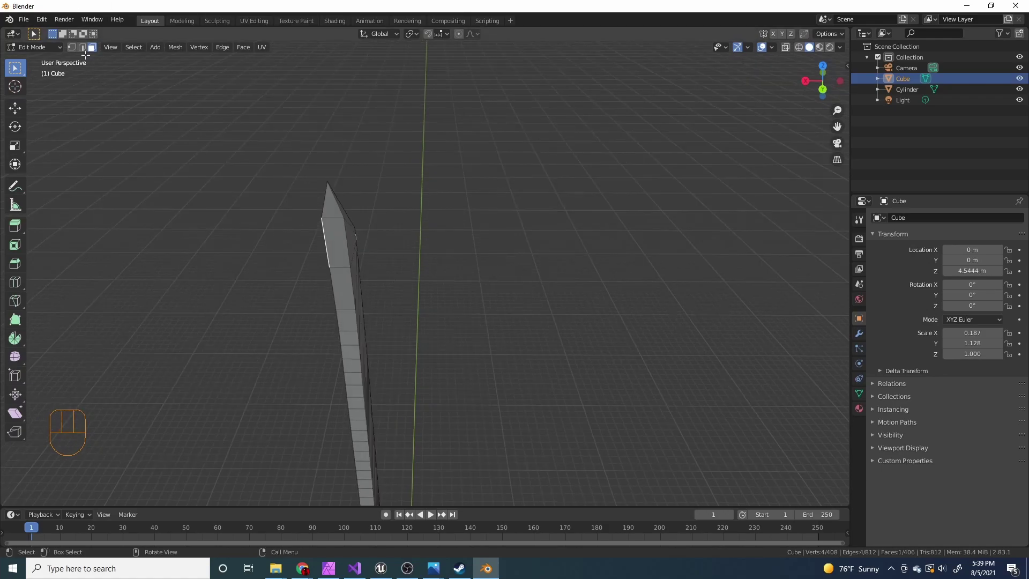
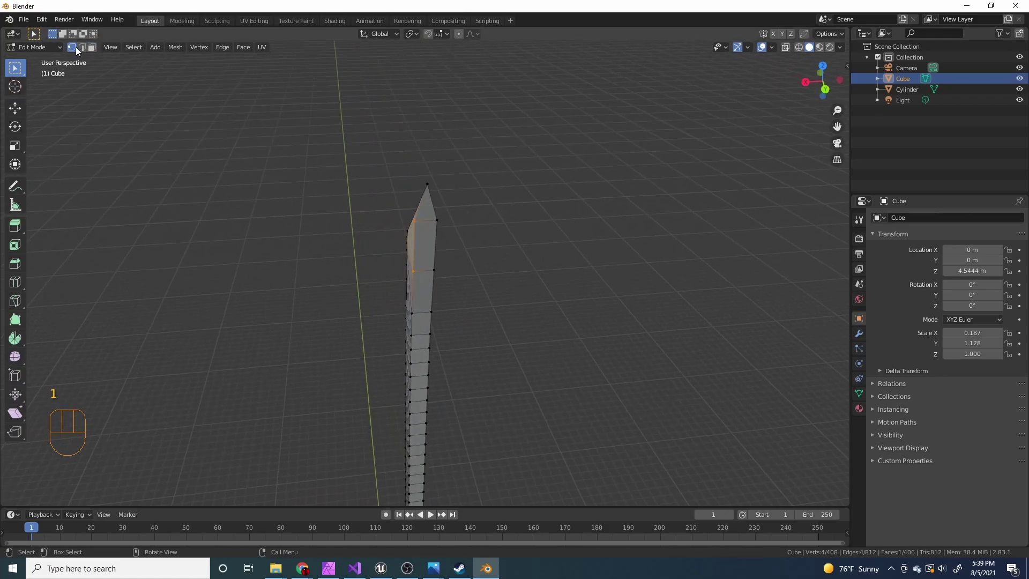
- In vertex select, scale the blade's top vertices together along X to taper the tip
left_click(437, 219)
middle_click(478, 245)
key("s")
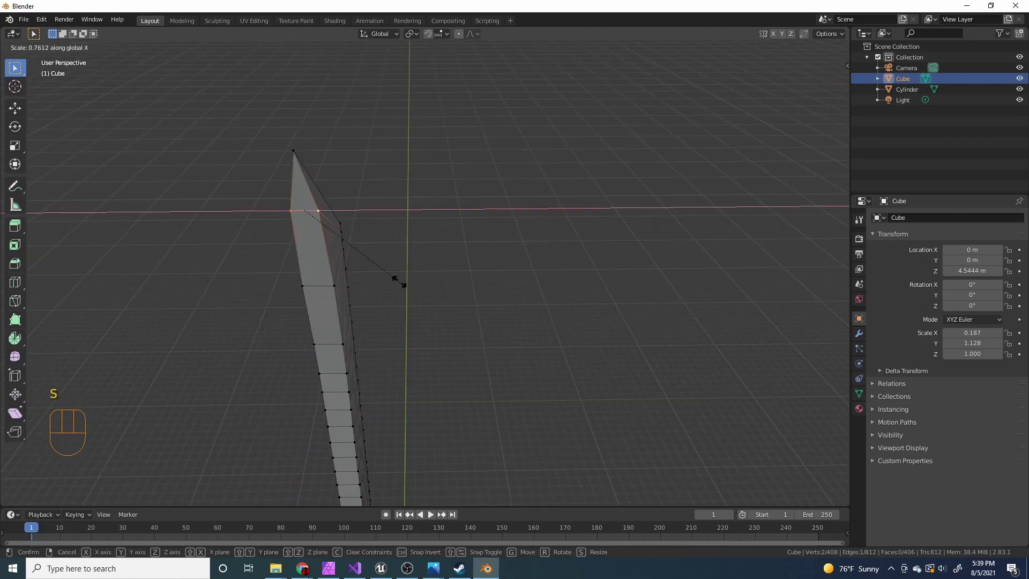
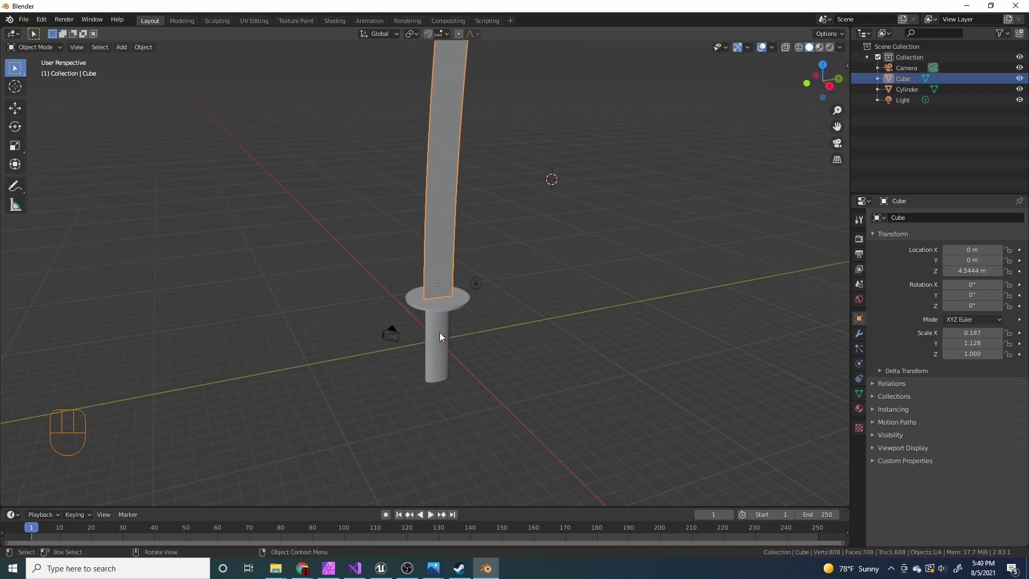
- Select the handle-and-guard cylinder and, in Edit Mode, select the handle's bottom end
left_click_drag(474, 329, 443, 331)
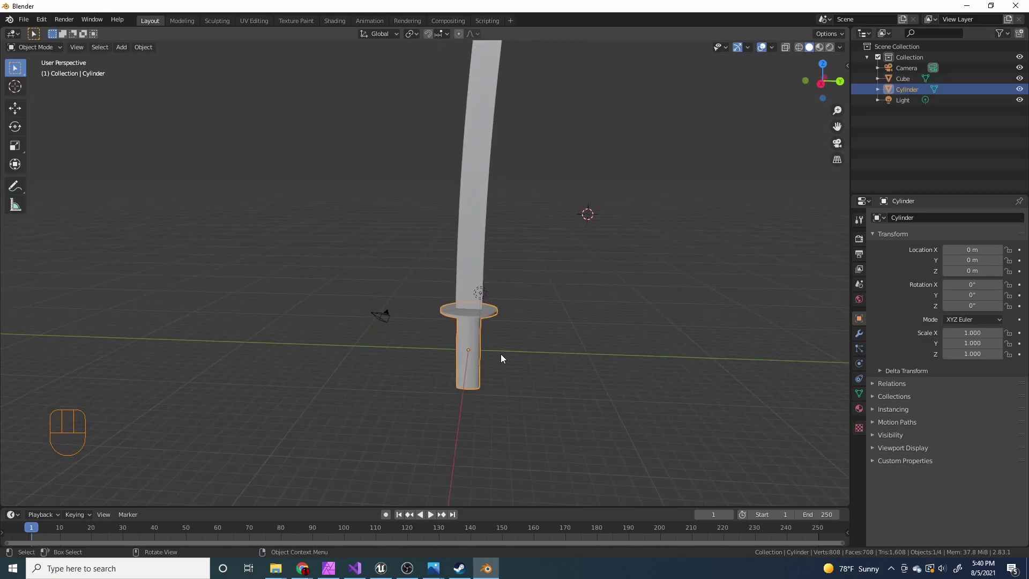
left_click_drag(509, 348, 507, 229)
left_click_drag(529, 341, 526, 297)
middle_click(521, 350)
key("Tab")
left_click(488, 336)
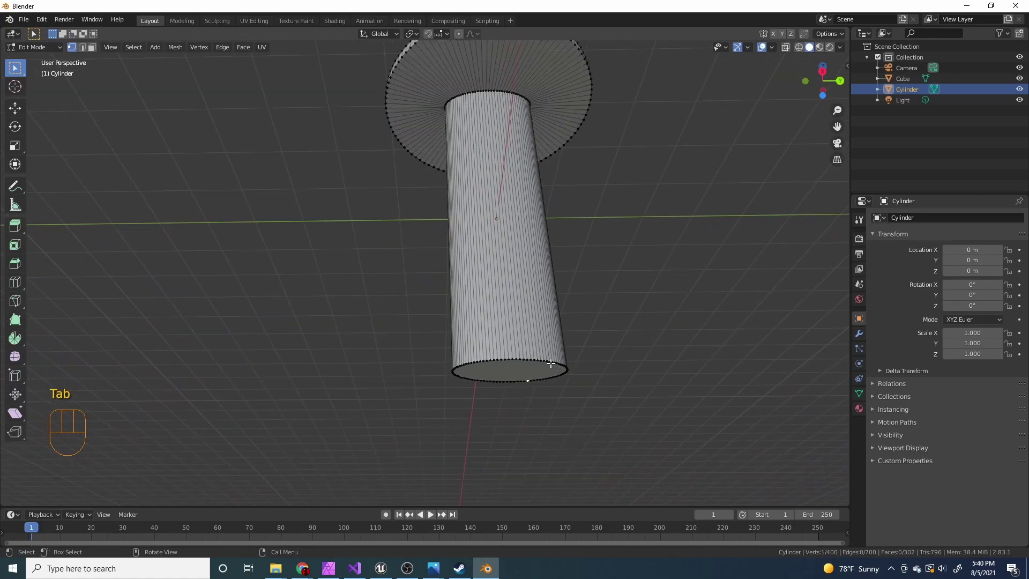
key("3")
left_click(471, 340)
left_click_drag(493, 259, 487, 289)
- Move the handle's bottom end straight down along Z to lengthen it, then leave Edit Mode
key("g")
left_click_drag(439, 290, 459, 312)
scroll("down", 3)
key("g")
key("g")
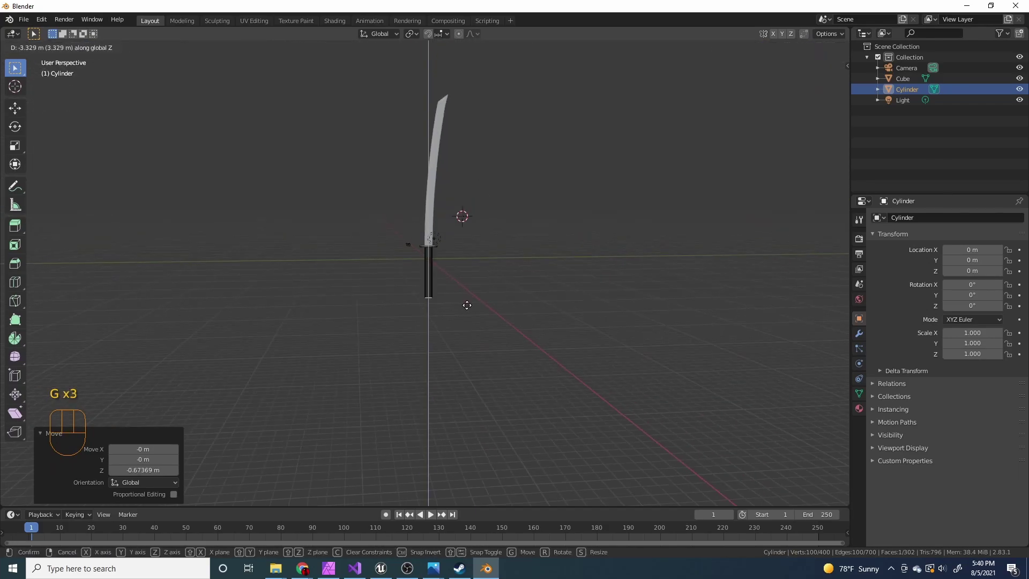
key("g")
key("Tab")
middle_click(440, 223)
left_click_drag(477, 285, 464, 286)
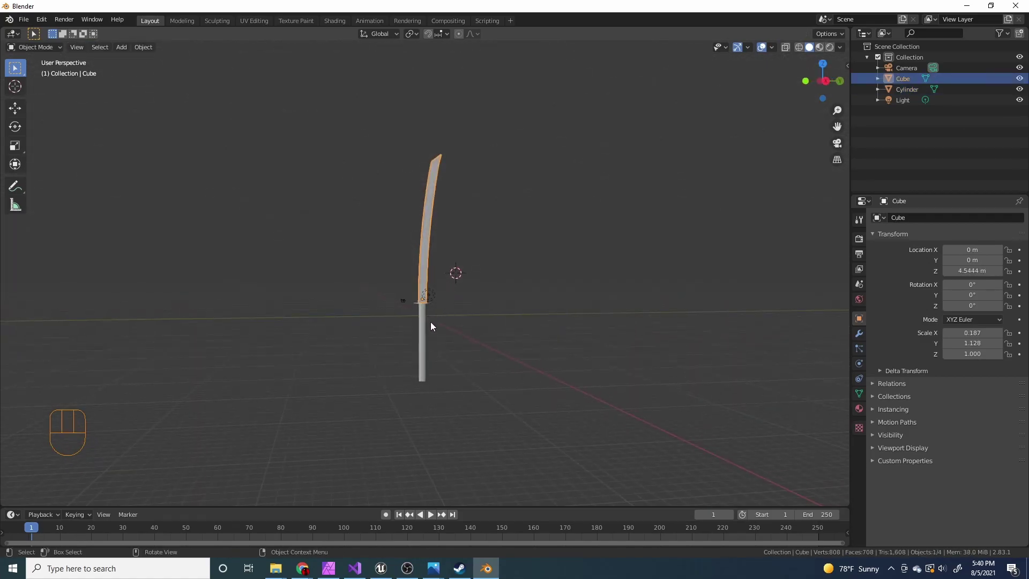
- Re-enter the handle's mesh and drag its bottom end further down to settle the final handle length
left_click_drag(461, 278, 474, 168)
key("Tab")
left_click_drag(468, 267, 455, 296)
key("g")
left_click_drag(459, 305, 518, 299)
left_click_drag(503, 293, 448, 294)
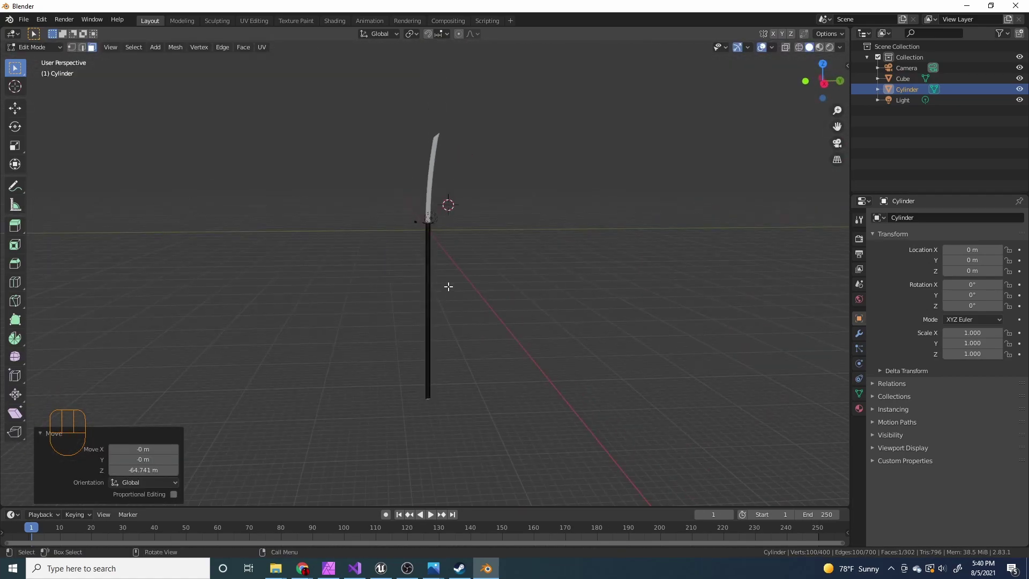
left_click_drag(439, 257, 439, 289)
left_click_drag(464, 313, 523, 310)
left_click_drag(461, 278, 402, 284)
middle_click(402, 284)
key("g")
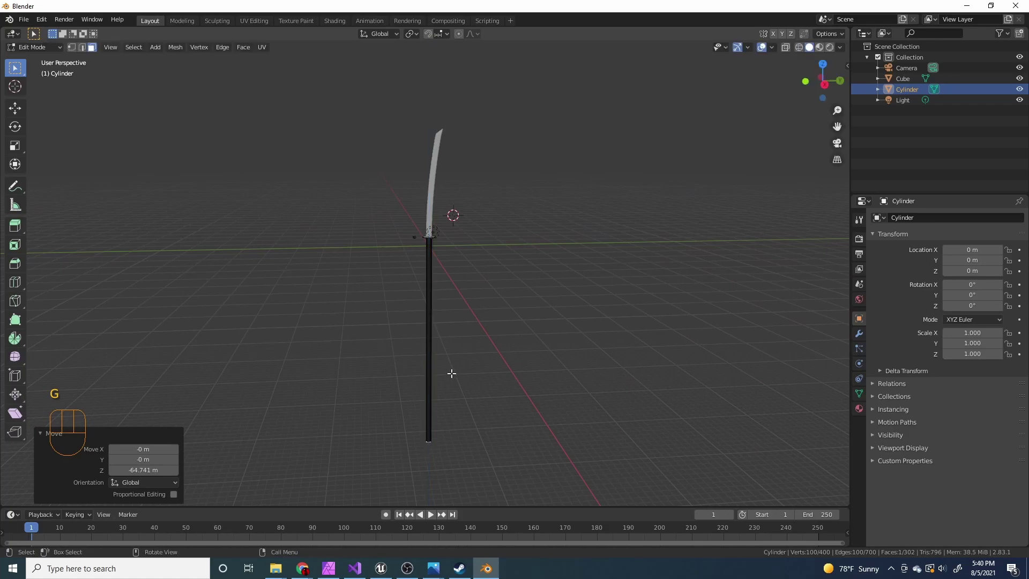
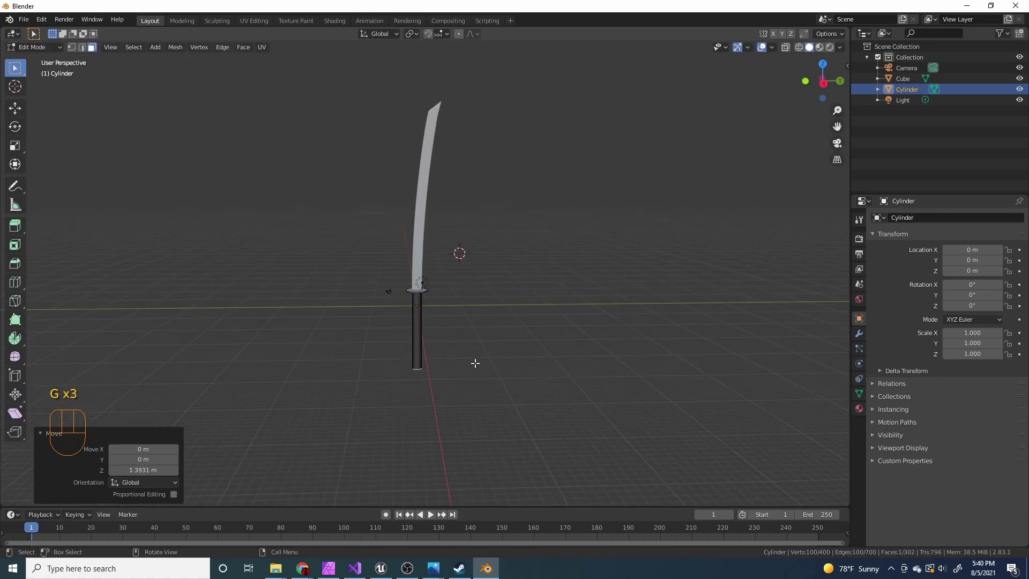
key("Tab")
- Give the handle-and-guard object a new material and enter Edit Mode on it
left_click_drag(503, 316, 524, 273)
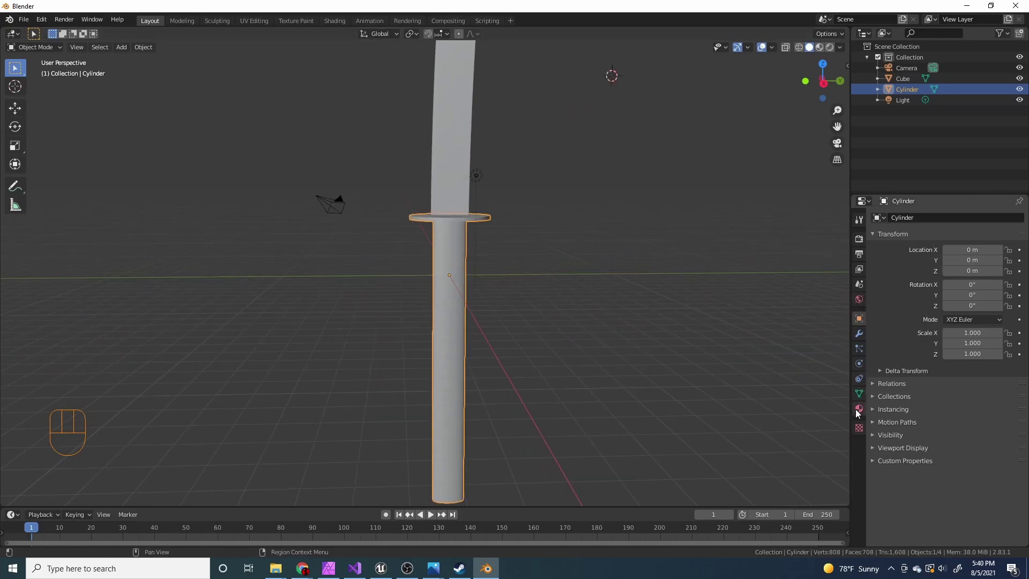
left_click(860, 414)
left_click(943, 272)
left_click_drag(484, 231, 466, 277)
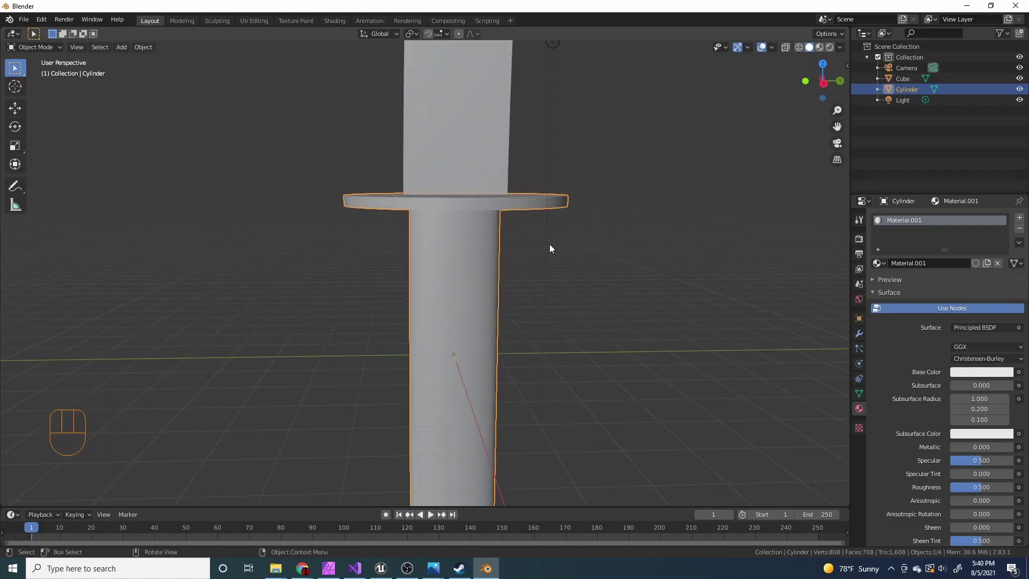
left_click_drag(426, 196, 412, 209)
key("Tab")
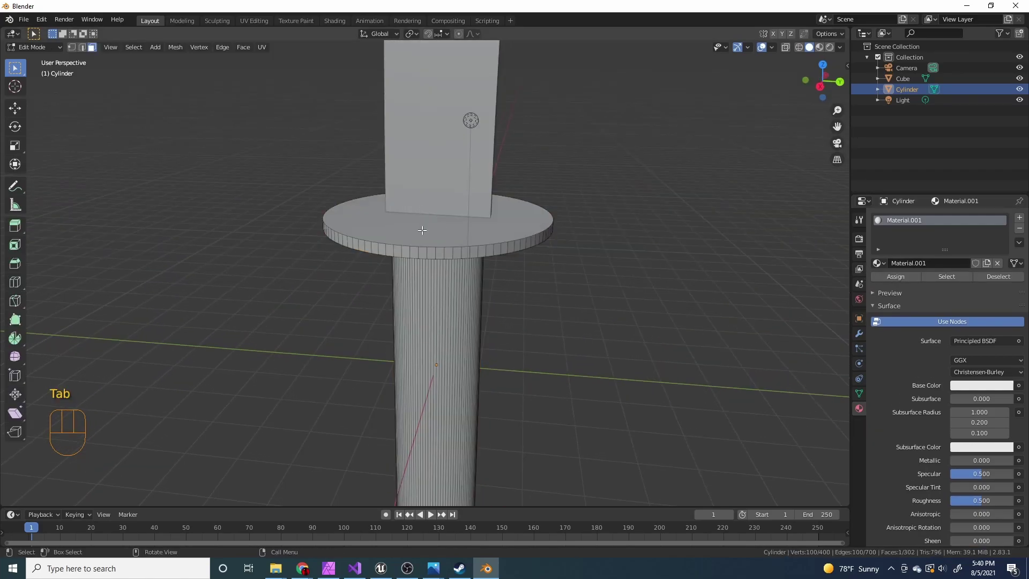
- Select the disc guard's faces, orbiting to view the guard edge-on
left_click(413, 227)
left_click_drag(447, 257, 458, 234)
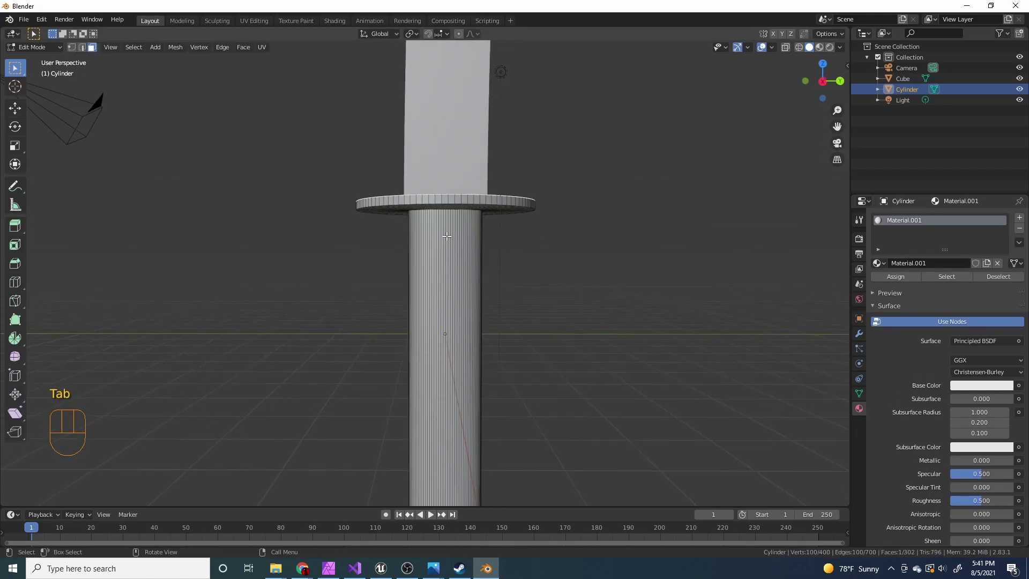
left_click_drag(460, 183, 462, 164)
middle_click(458, 132)
left_click(437, 155)
left_click(433, 104)
left_click_drag(469, 151, 447, 187)
left_click_drag(469, 313, 436, 297)
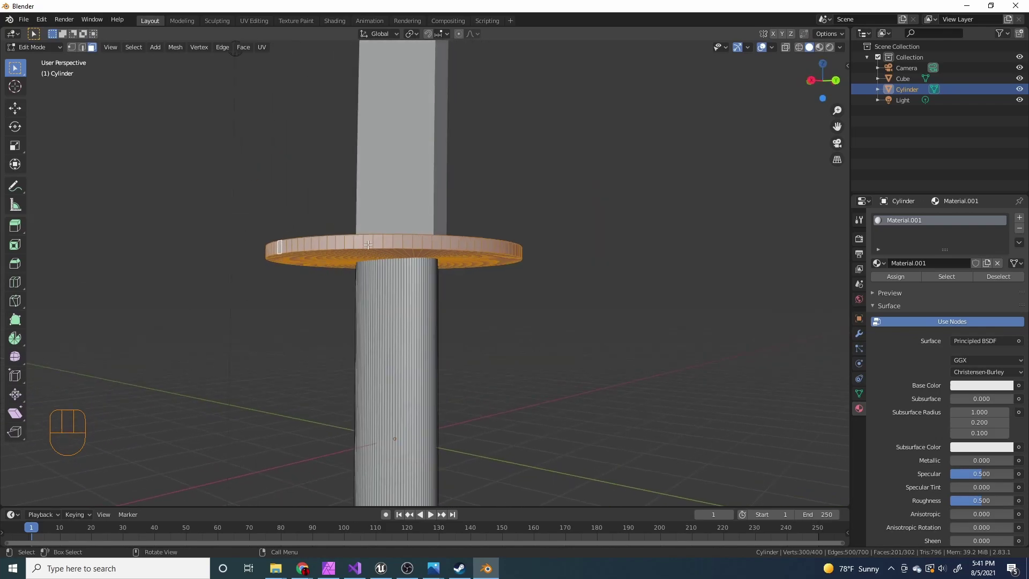
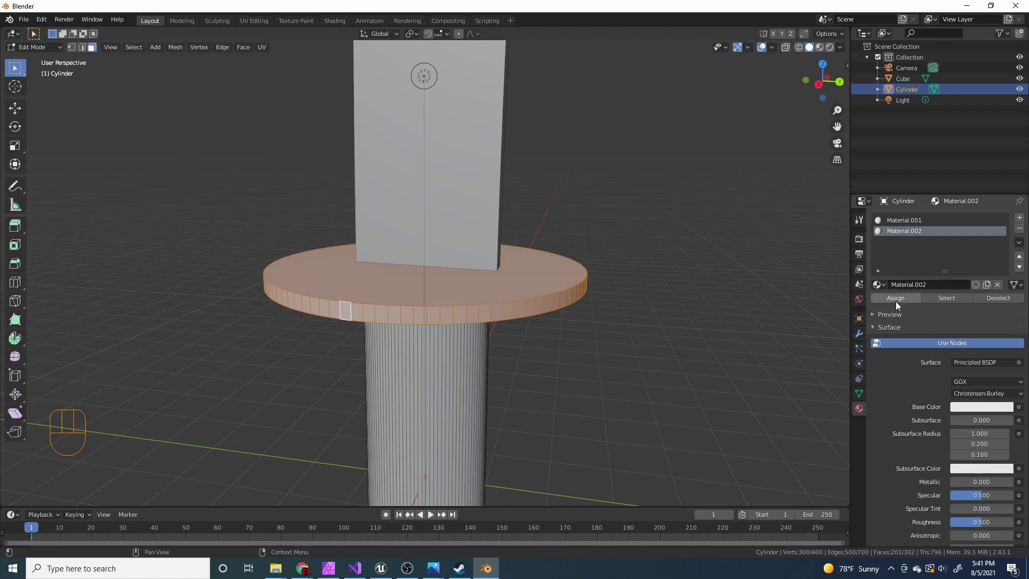
- Add a second material slot for the guard and raise its Metallic value to 0.750
left_click(900, 306)
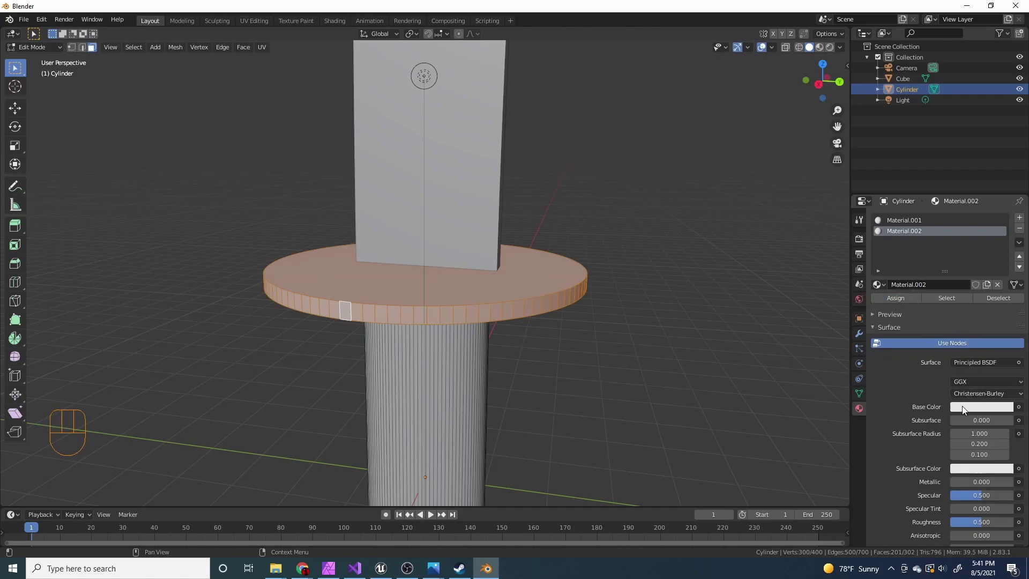
left_click(967, 411)
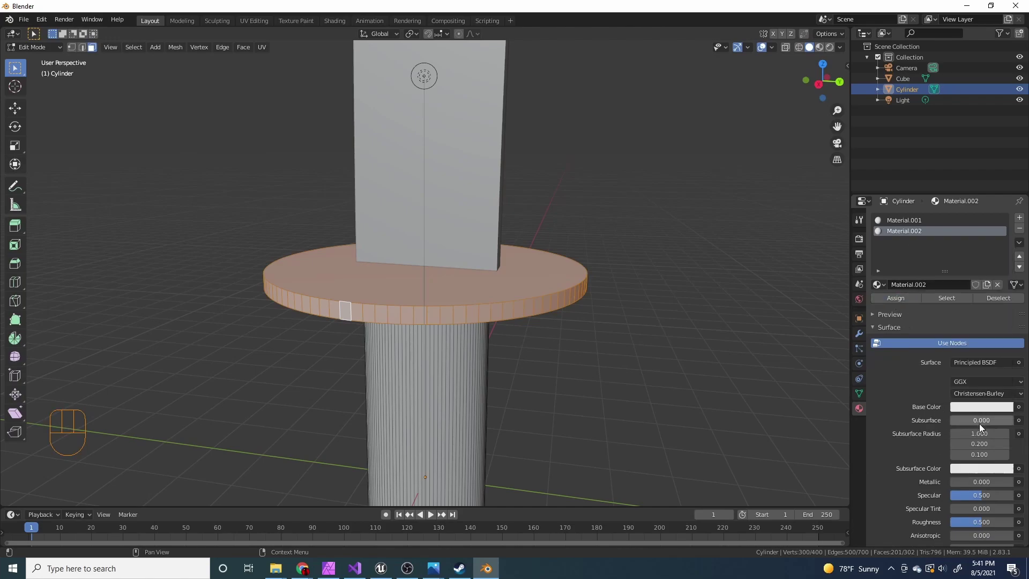
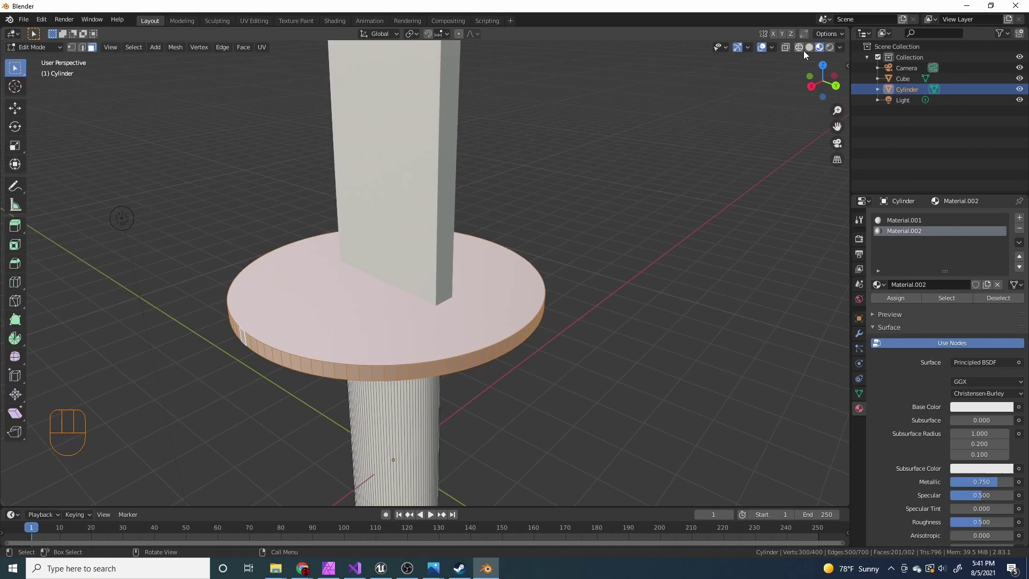
- Switch the viewport to Material Preview and make the guard fully metallic and mirror-like
left_click(813, 55)
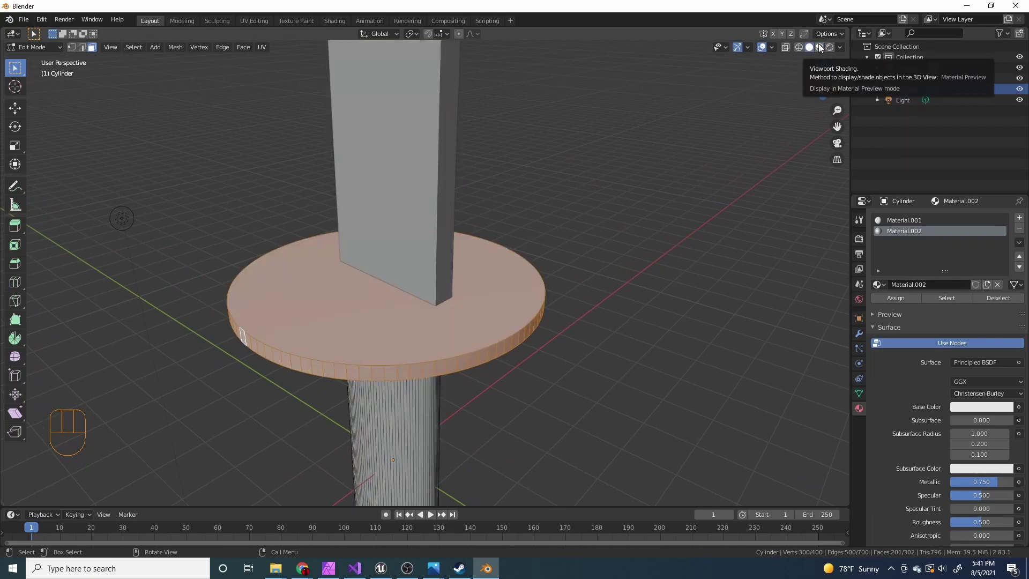
left_click(819, 45)
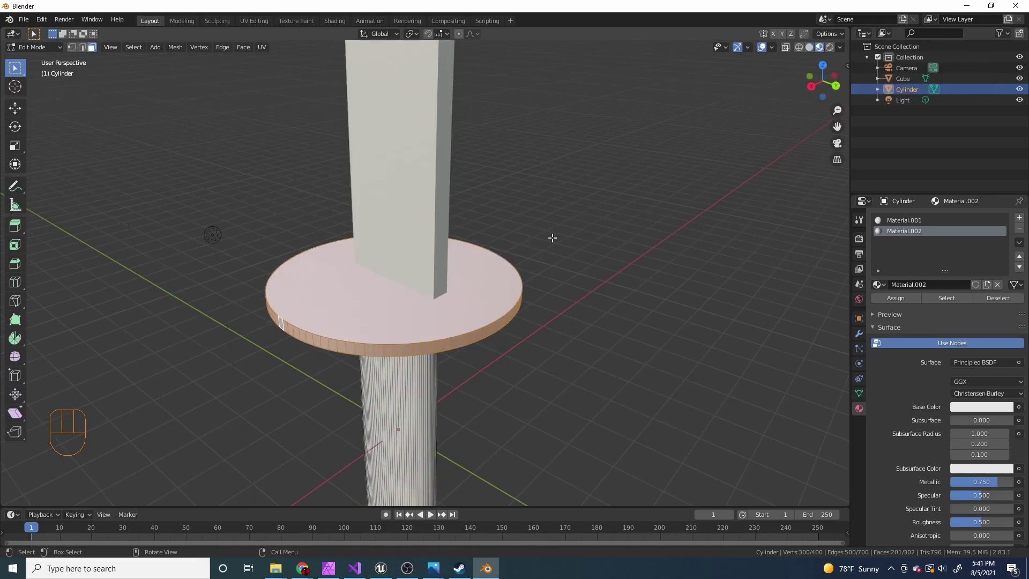
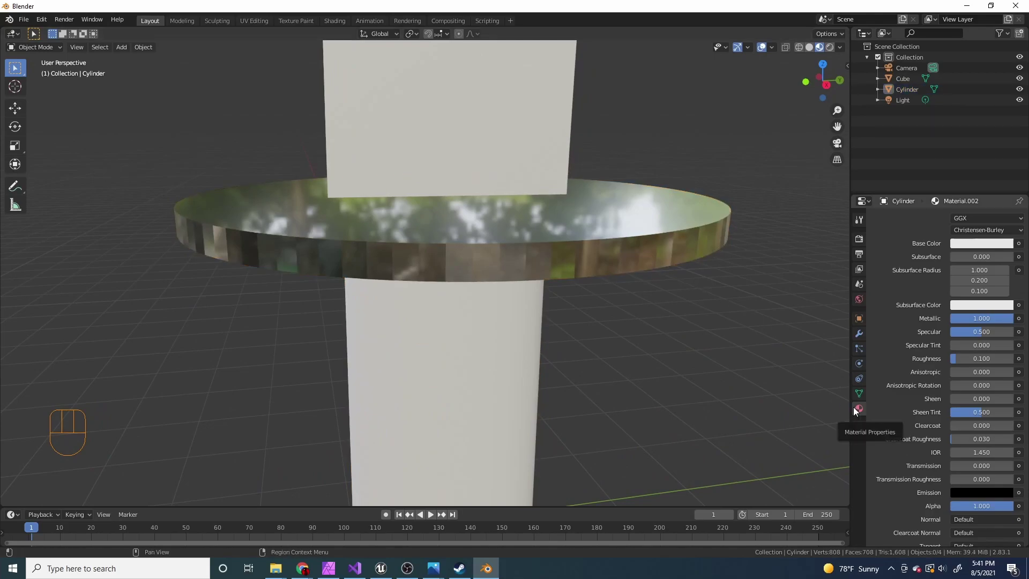
left_click_drag(571, 279, 548, 311)
left_click_drag(527, 324, 546, 311)
left_click_drag(478, 365, 490, 314)
- Select the curved blade and give it its own new material
left_click(456, 316)
left_click_drag(531, 319, 512, 359)
left_click(572, 383)
left_click_drag(425, 314, 429, 323)
left_click_drag(438, 139, 440, 217)
- Move the blade down to sit on the guard and confirm its new position
key("g")
left_click(929, 264)
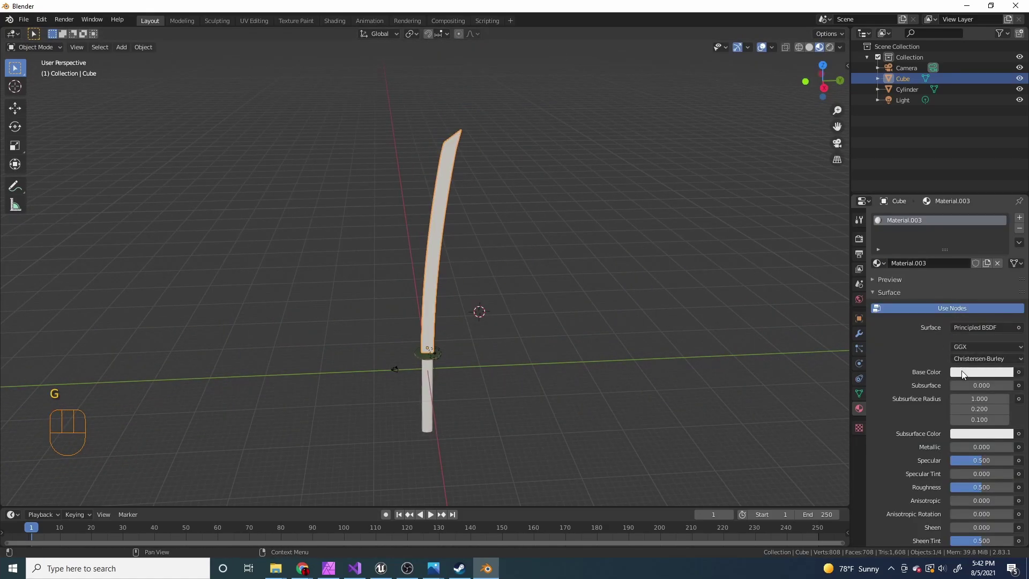
left_click(967, 379)
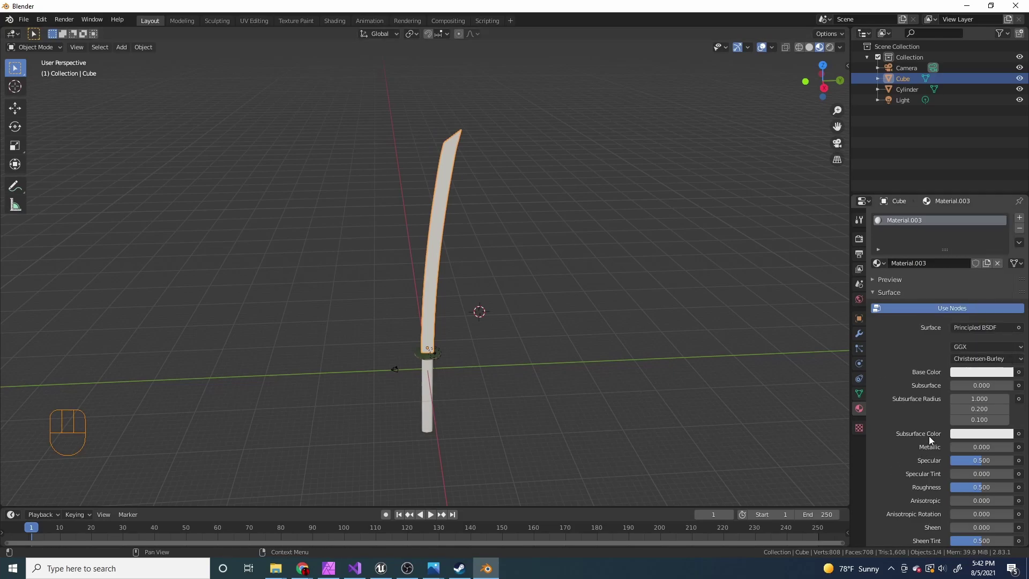
- Set the blade material's Metallic to about 0.53 and lower Roughness to roughly 0.2
left_click_drag(976, 426, 988, 430)
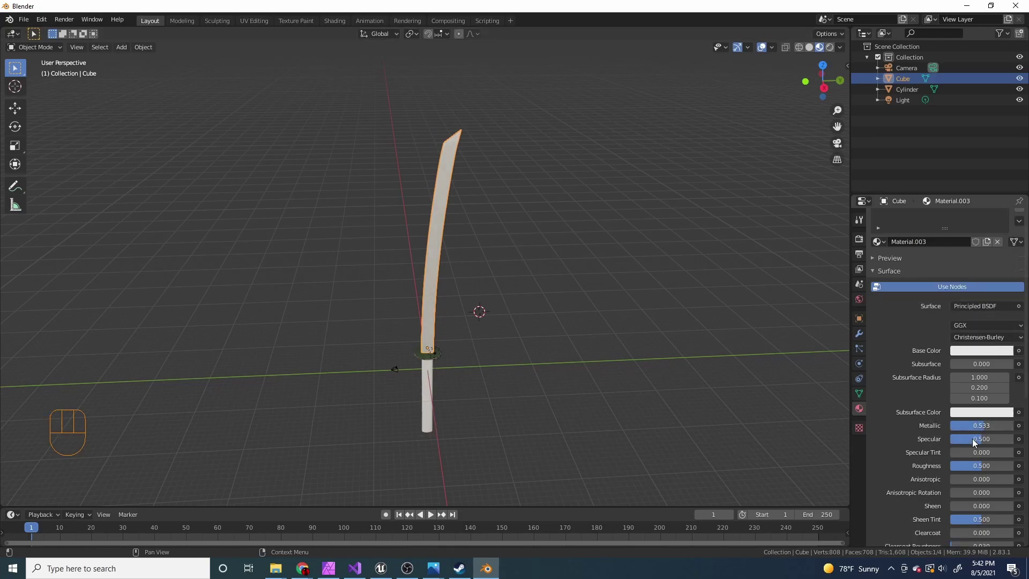
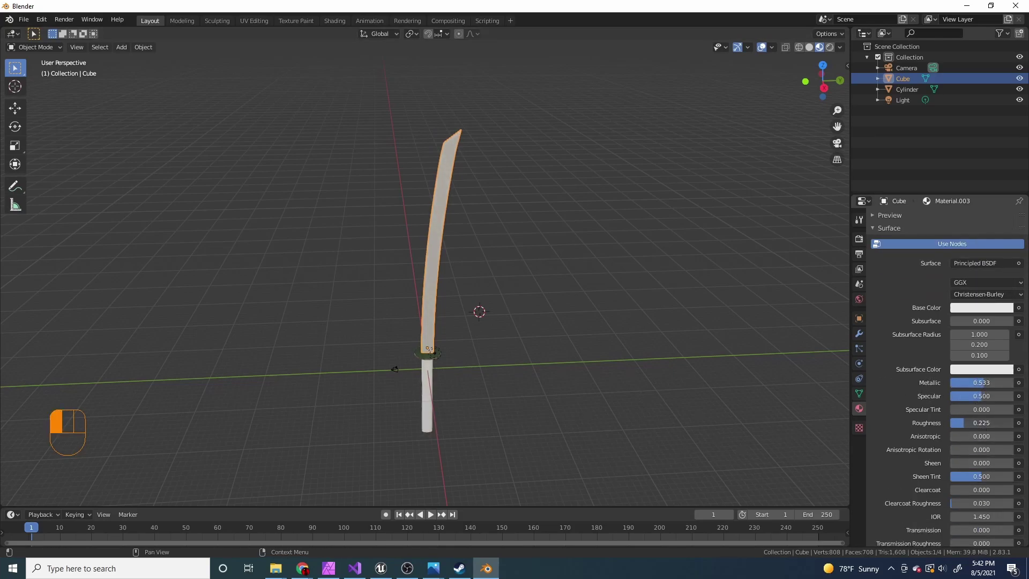
left_click(543, 335)
left_click_drag(485, 336, 510, 317)
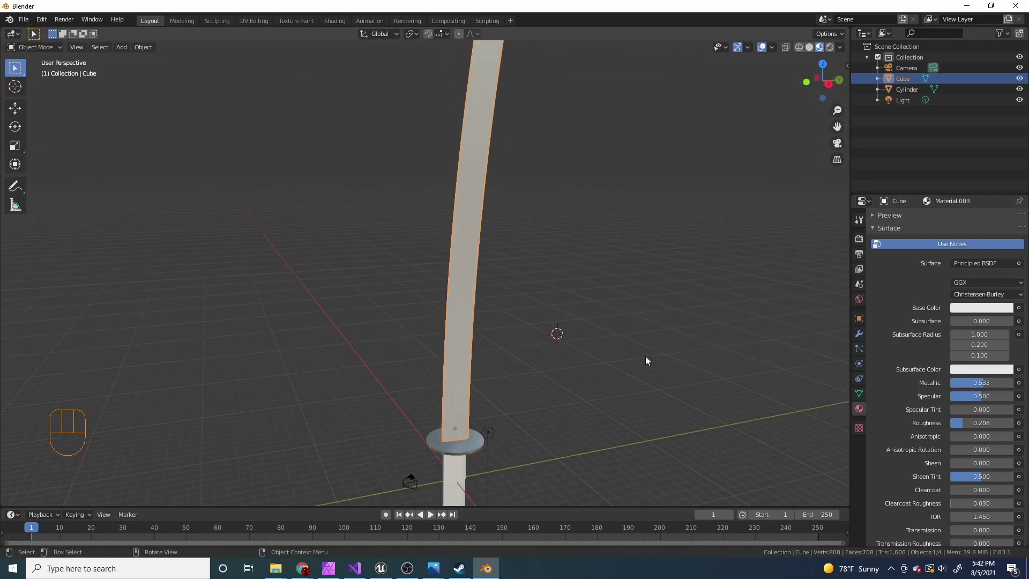
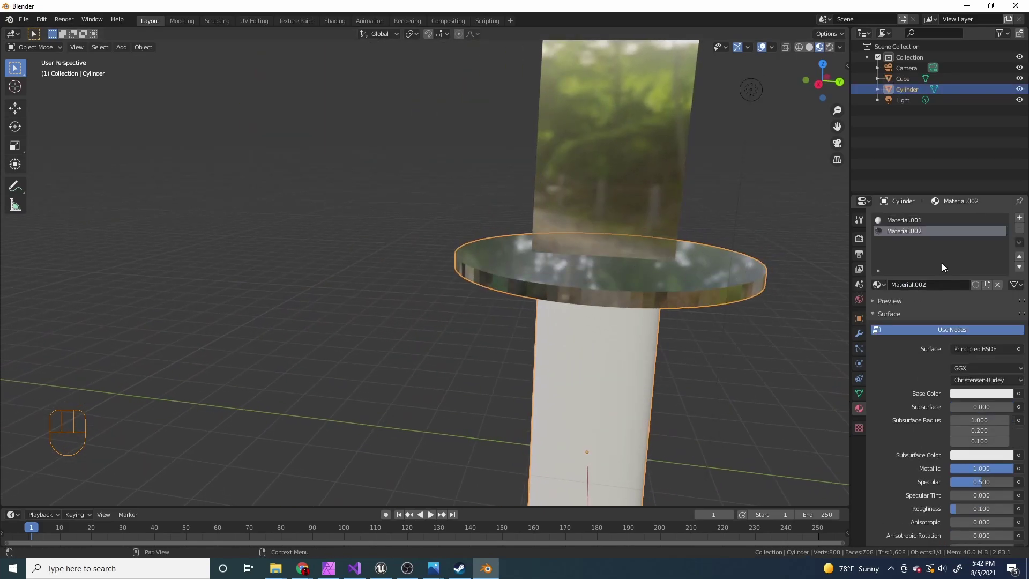
- Select the handle and give Material.001 a dark grey base colour around 202020
left_click(951, 224)
left_click_drag(547, 365, 527, 286)
left_click_drag(496, 381, 524, 369)
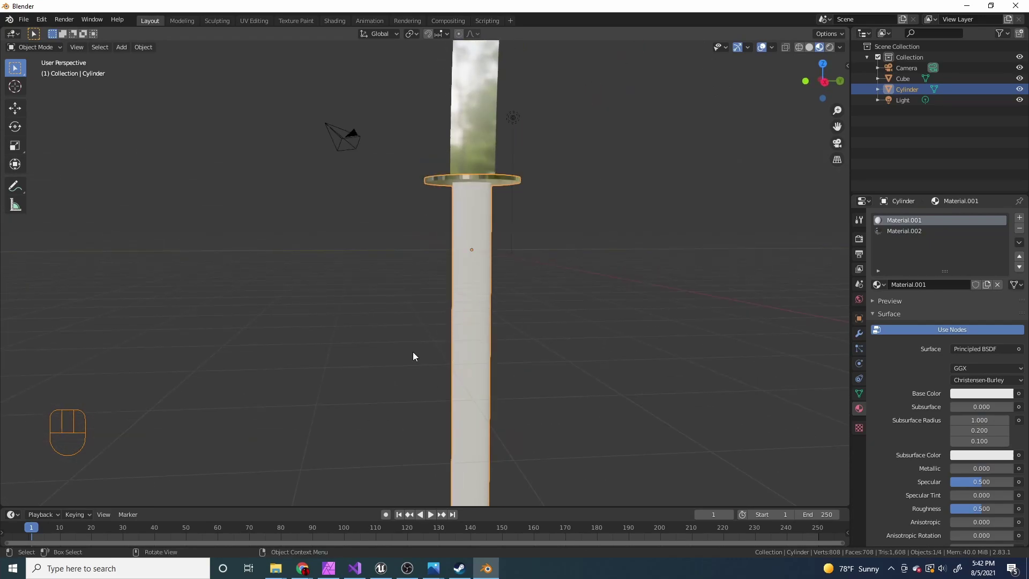
left_click(993, 398)
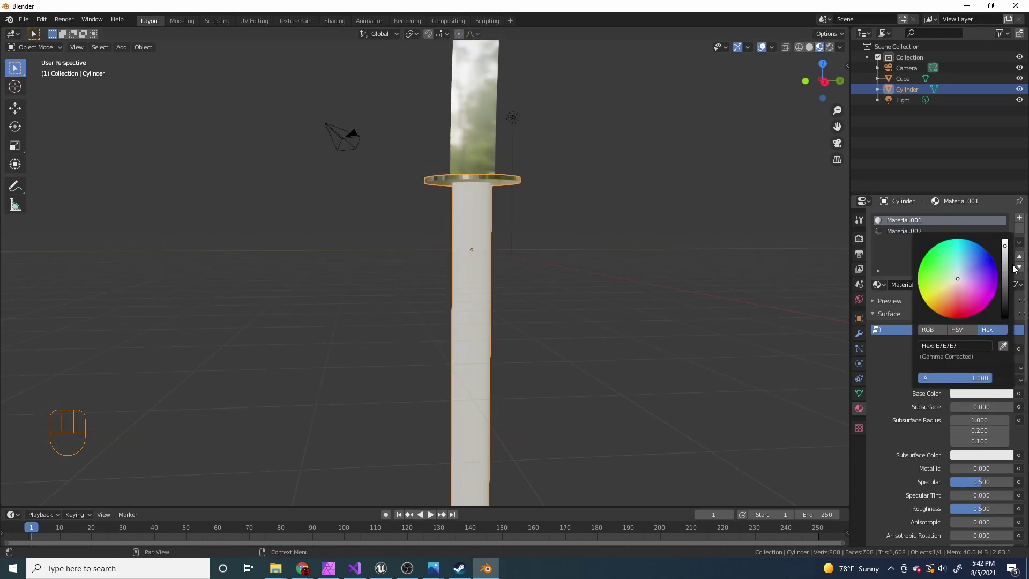
left_click(594, 245)
middle_click(431, 296)
left_click(977, 395)
left_click(491, 301)
left_click(627, 293)
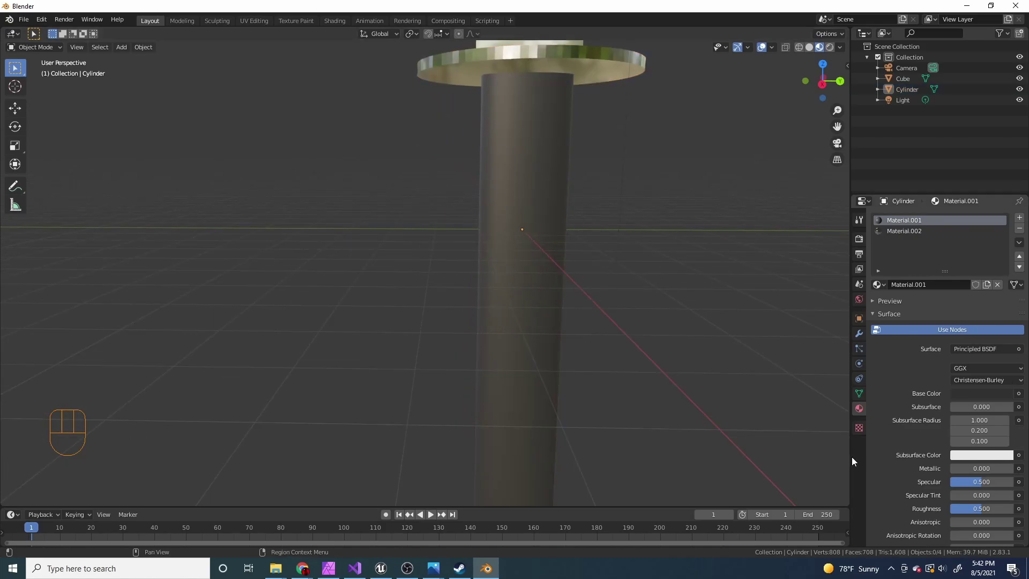
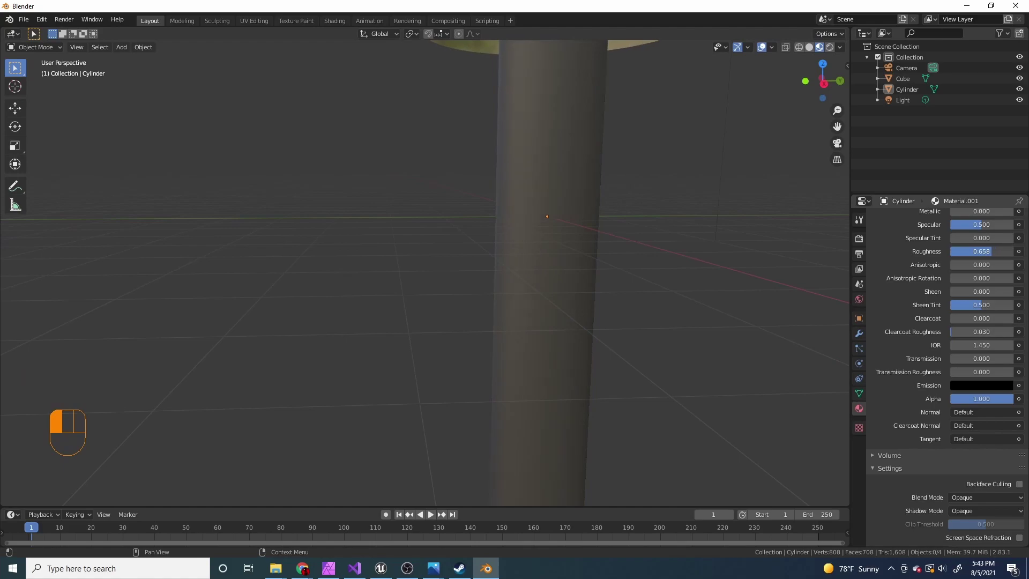
left_click(541, 236)
left_click_drag(544, 265, 493, 288)
left_click_drag(475, 299, 526, 285)
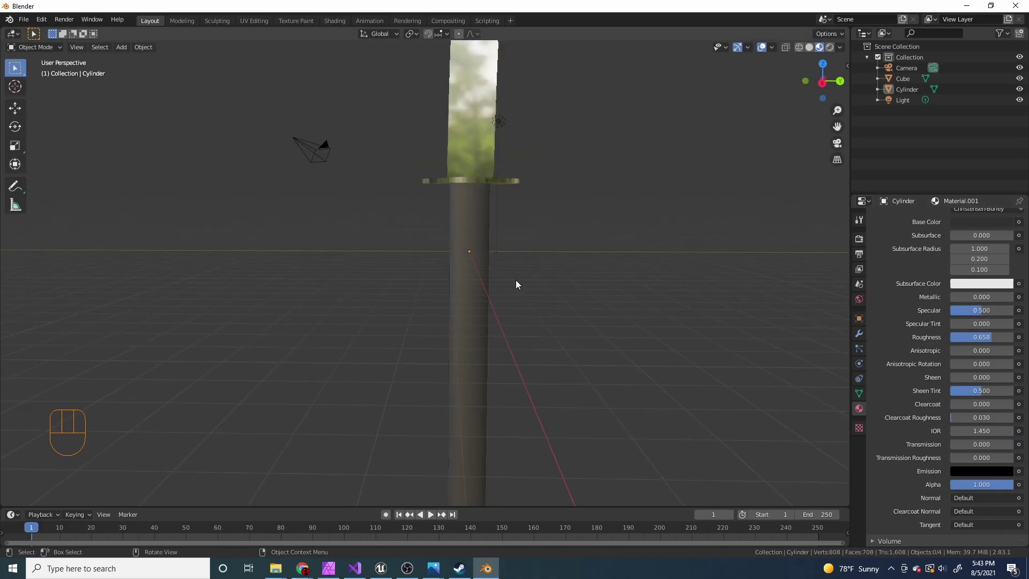
left_click(510, 250)
left_click_drag(453, 271, 566, 285)
left_click_drag(461, 289, 373, 281)
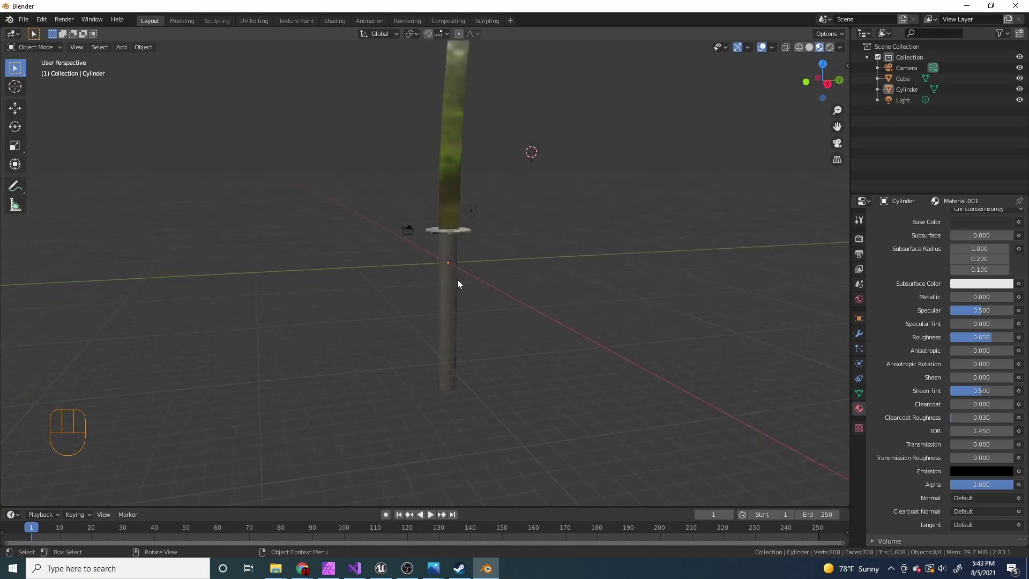
- Darken the handle colour to near black and raise its Roughness to about 0.658
left_click(970, 399)
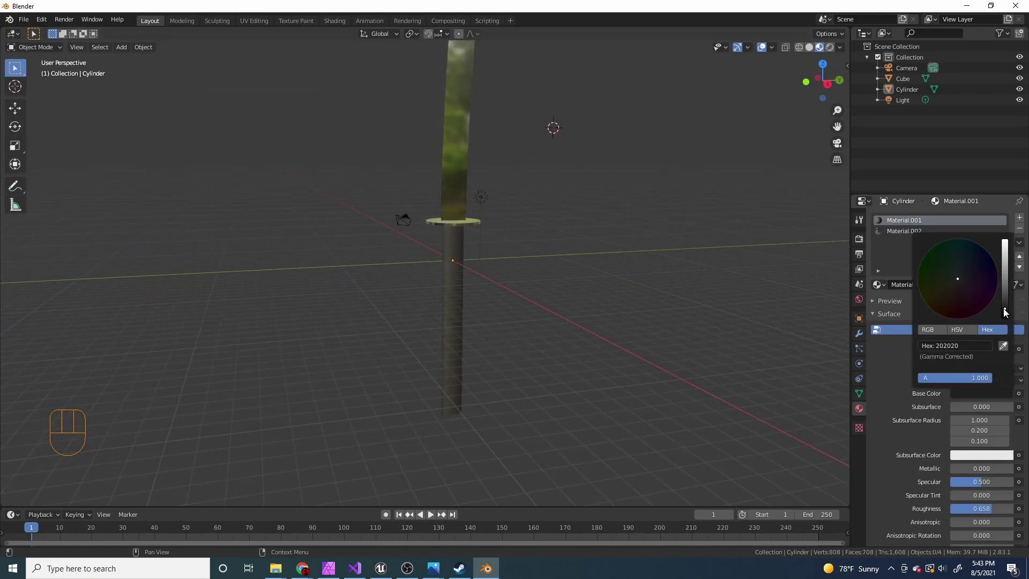
left_click(538, 341)
left_click_drag(512, 329, 451, 340)
middle_click(454, 299)
left_click_drag(542, 278, 472, 285)
left_click_drag(529, 321, 517, 250)
left_click(461, 246)
double_click(676, 255)
middle_click(497, 246)
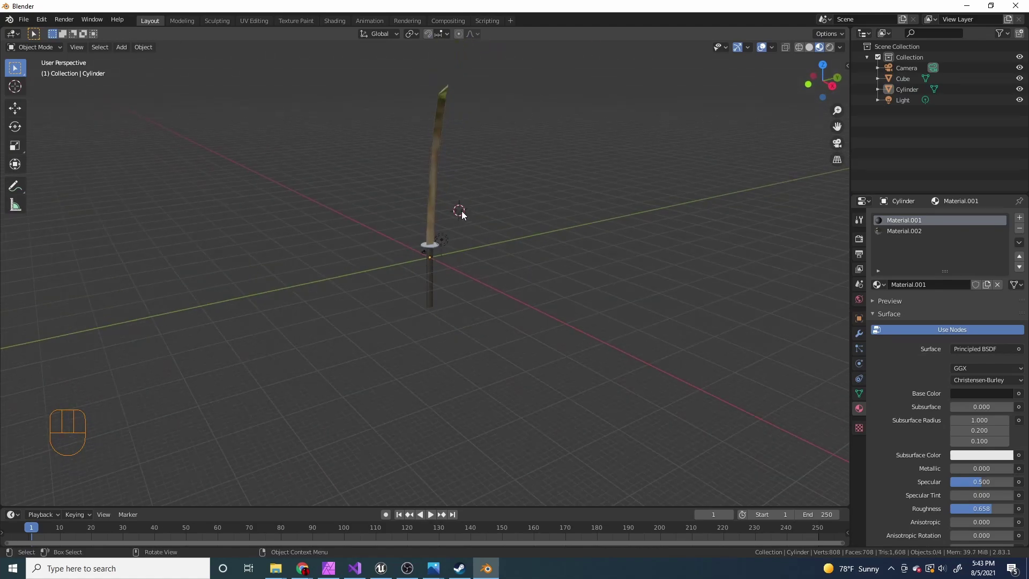
middle_click(459, 250)
left_click_drag(477, 279, 431, 269)
left_click(417, 331)
left_click_drag(457, 364, 507, 339)
left_click(457, 199)
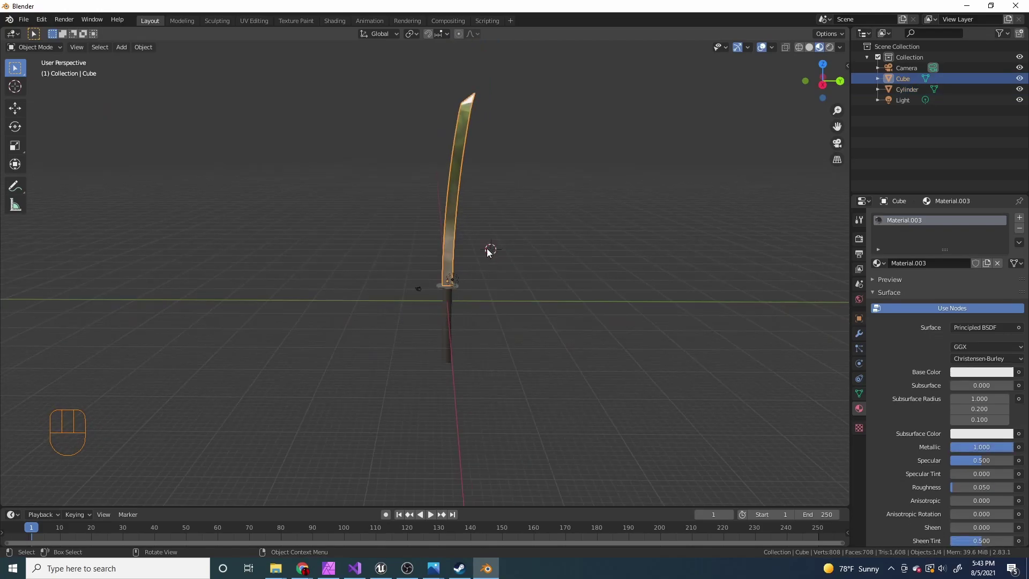
middle_click(470, 270)
double_click(512, 291)
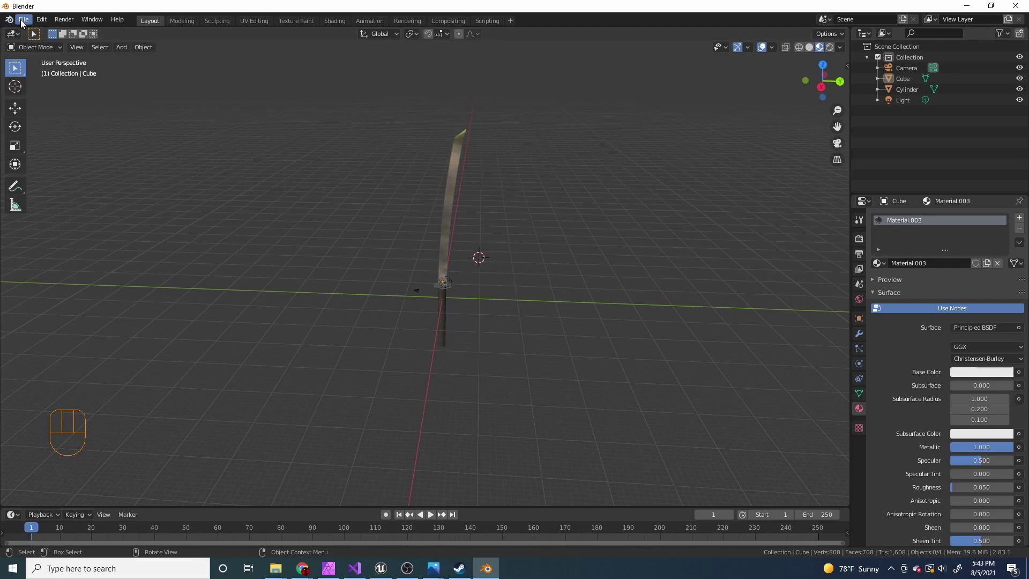
left_click_drag(24, 25, 340, 147)
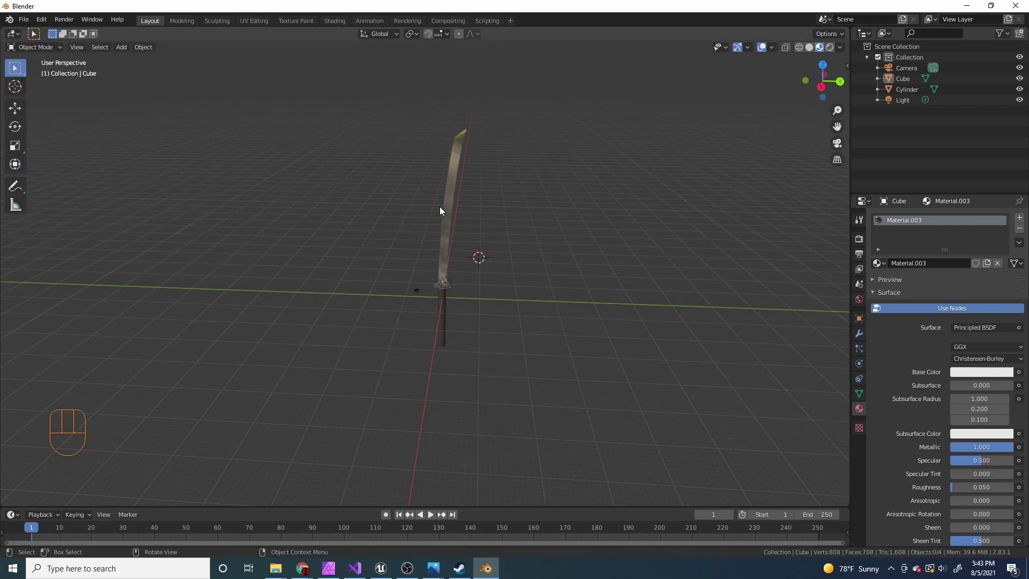